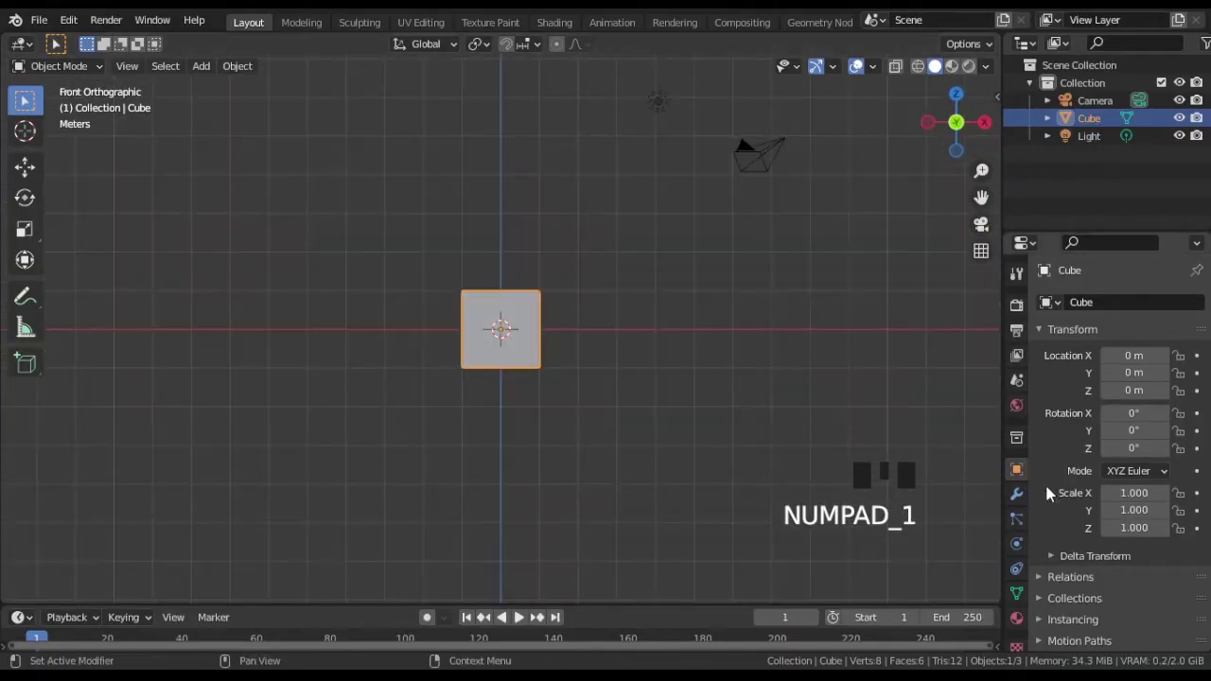
Step: Give the cube a Subdivision Surface modifier, stretch it along Z into a tall capsule and enter Edit Mode
left_click_drag(1019, 498, 1099, 378)
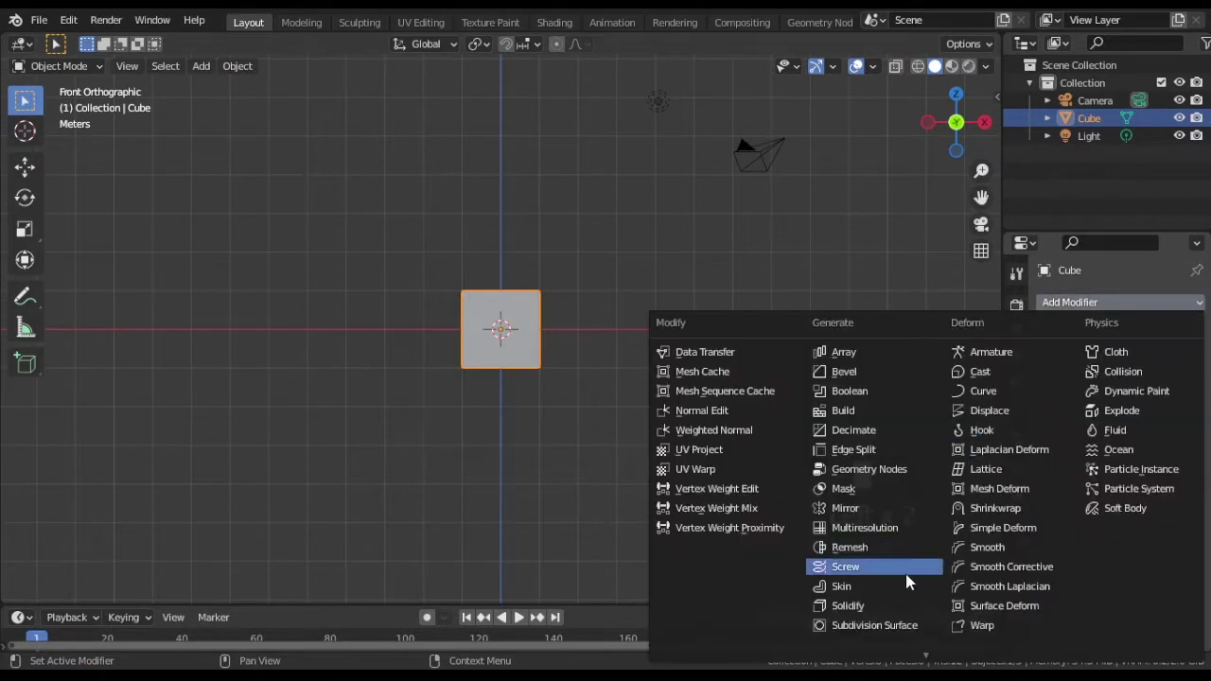
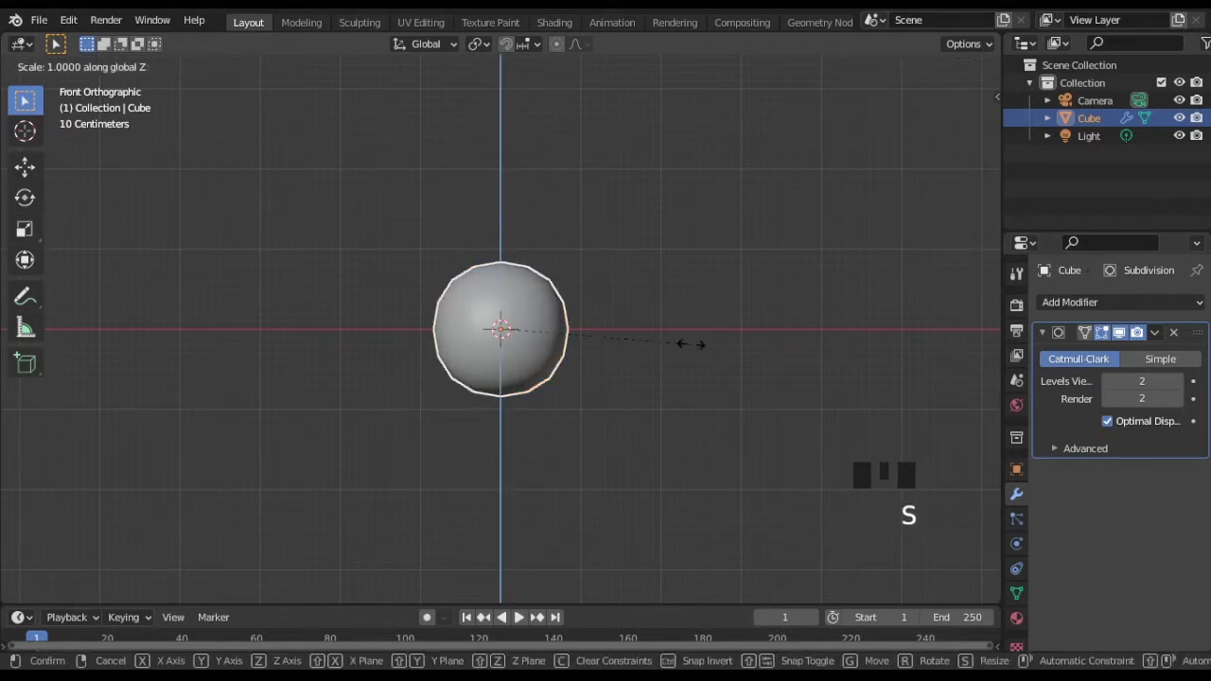
key("Tab")
key("ctrl+r")
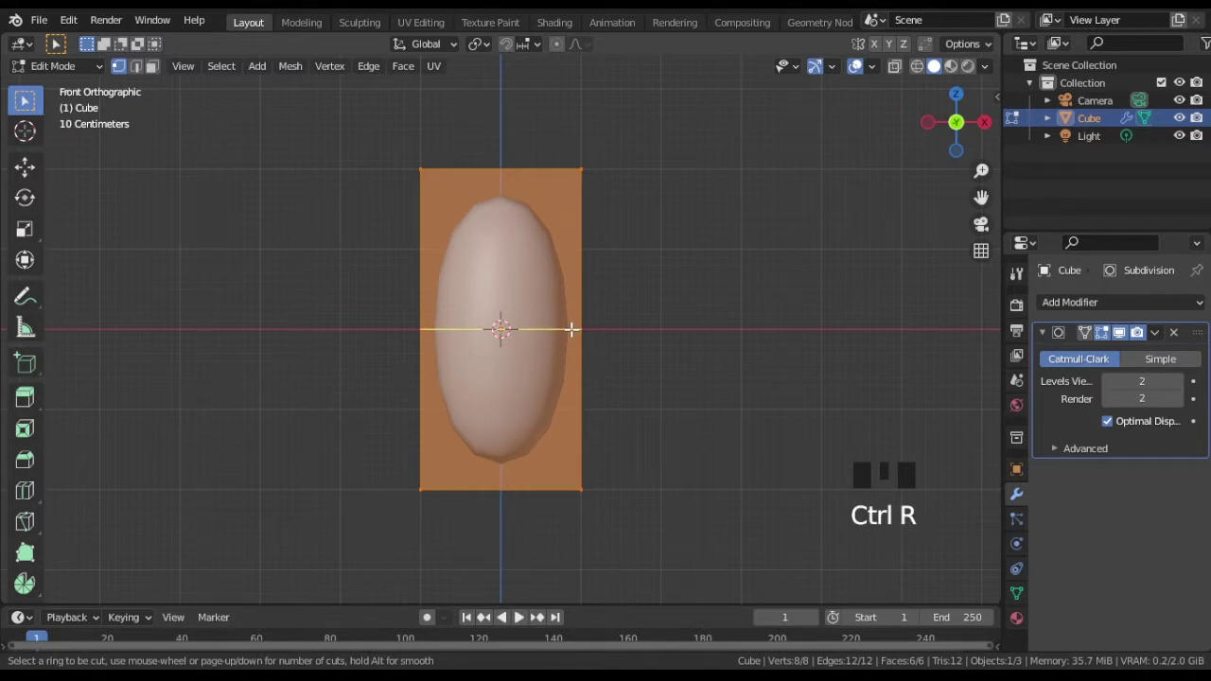
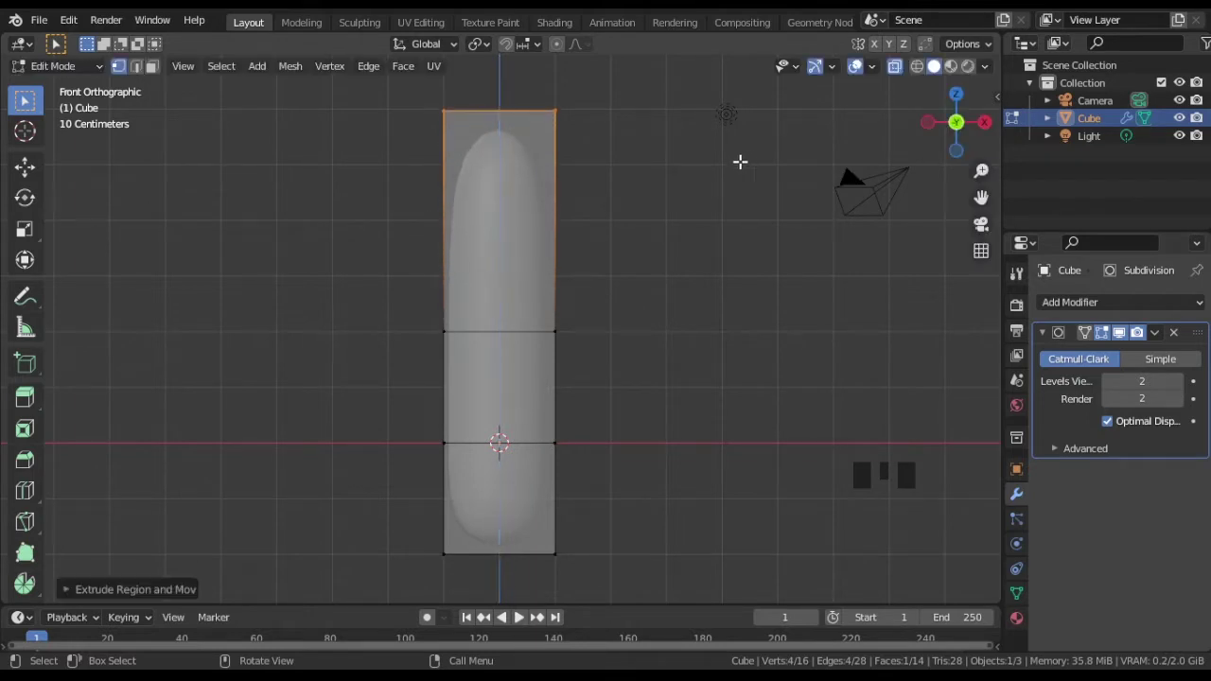
Step: Extrude the capsule's top upward, apply the object scale with Ctrl+A and return to Edit Mode
key("Tab")
key("alt+z")
key("ctrl+a")
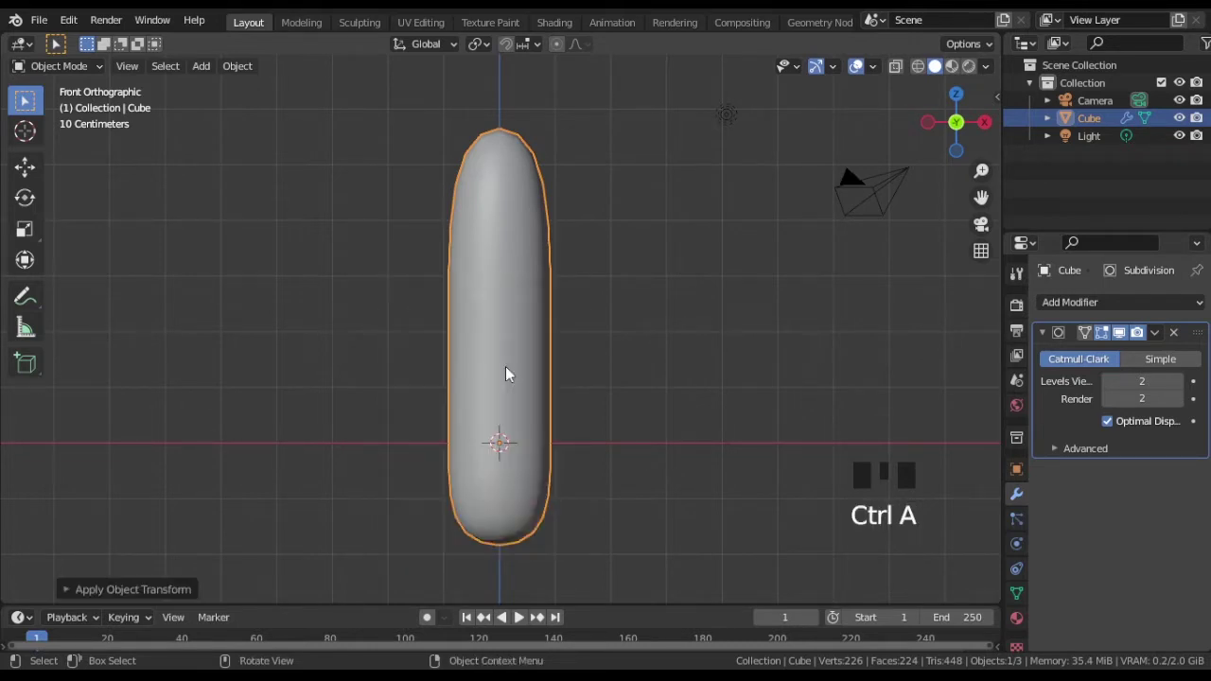
key("Tab")
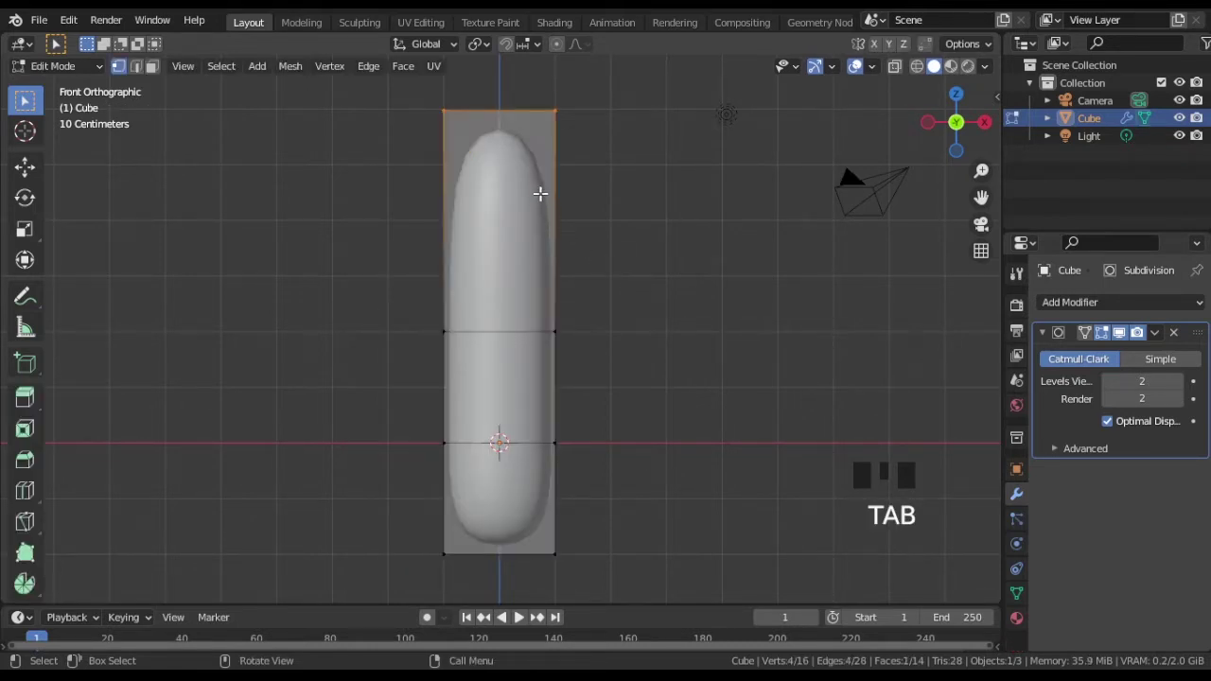
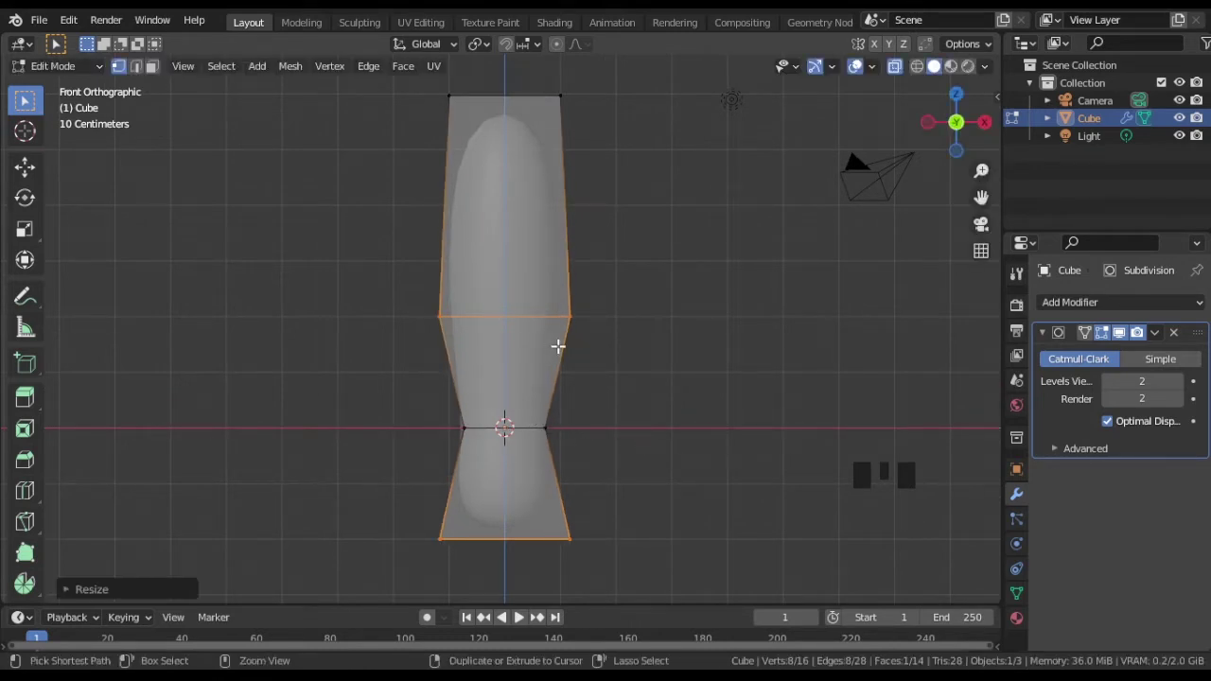
Step: Add loop cuts at the body's creases, base and waist and slide each tight to its bend
key("ctrl+r")
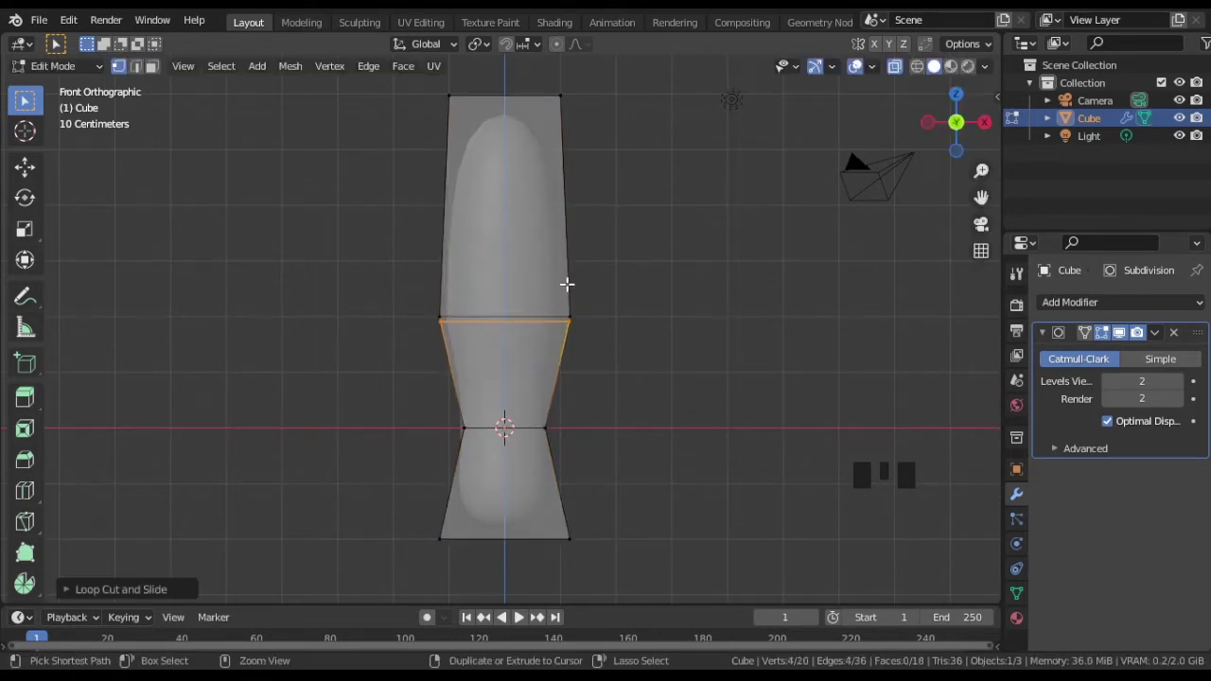
key("ctrl+r")
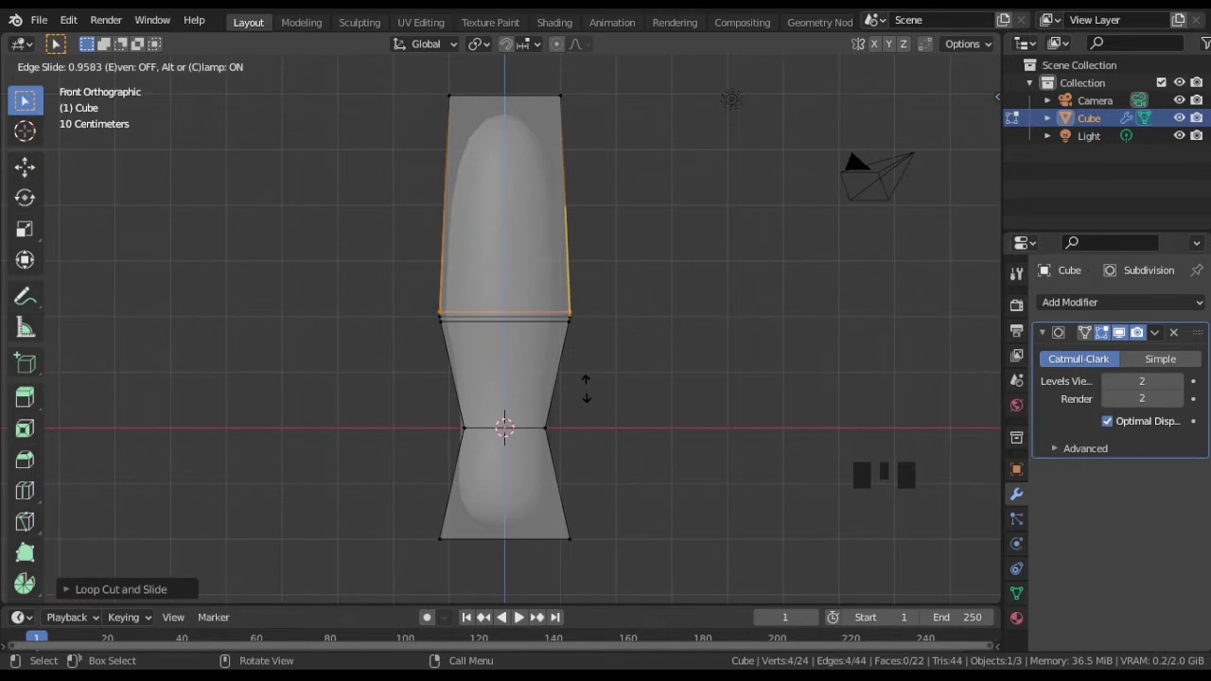
key("ctrl+r")
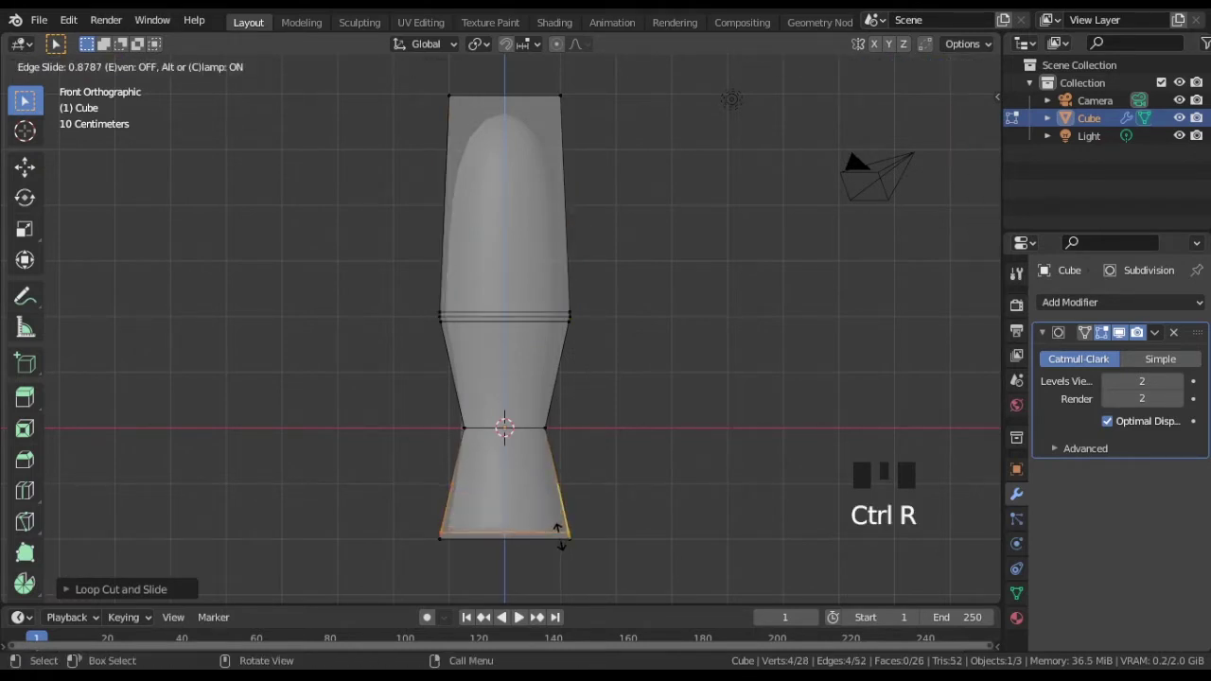
key("ctrl+r")
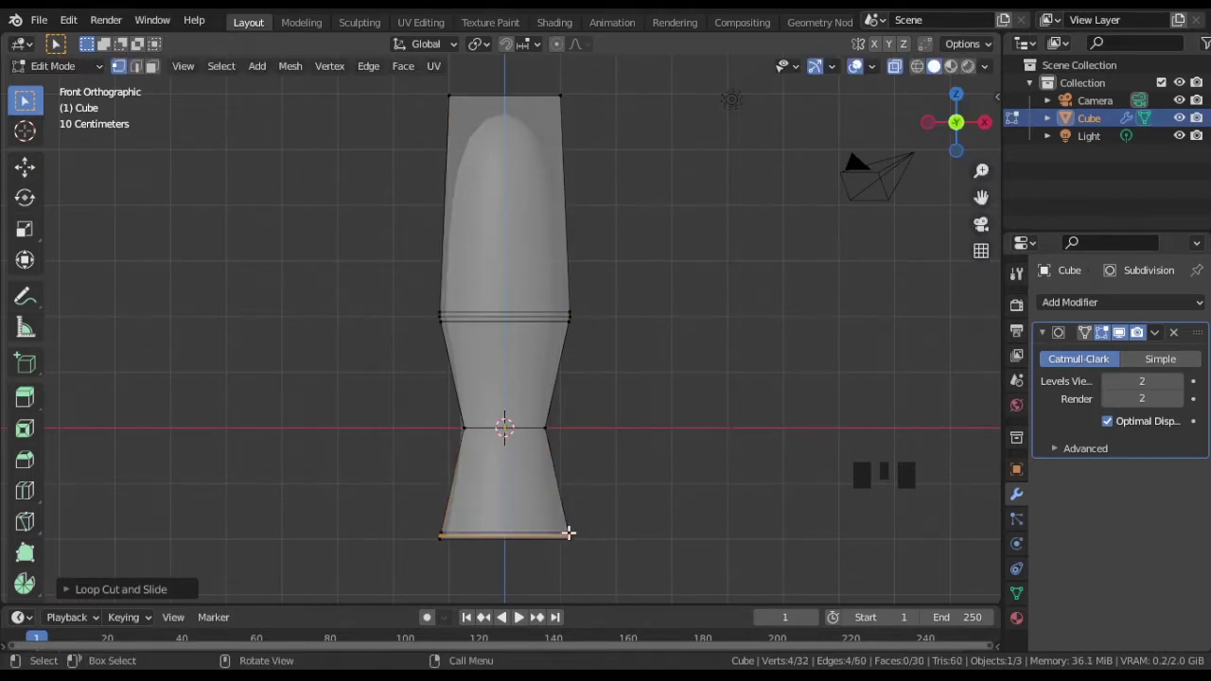
key("ctrl+r")
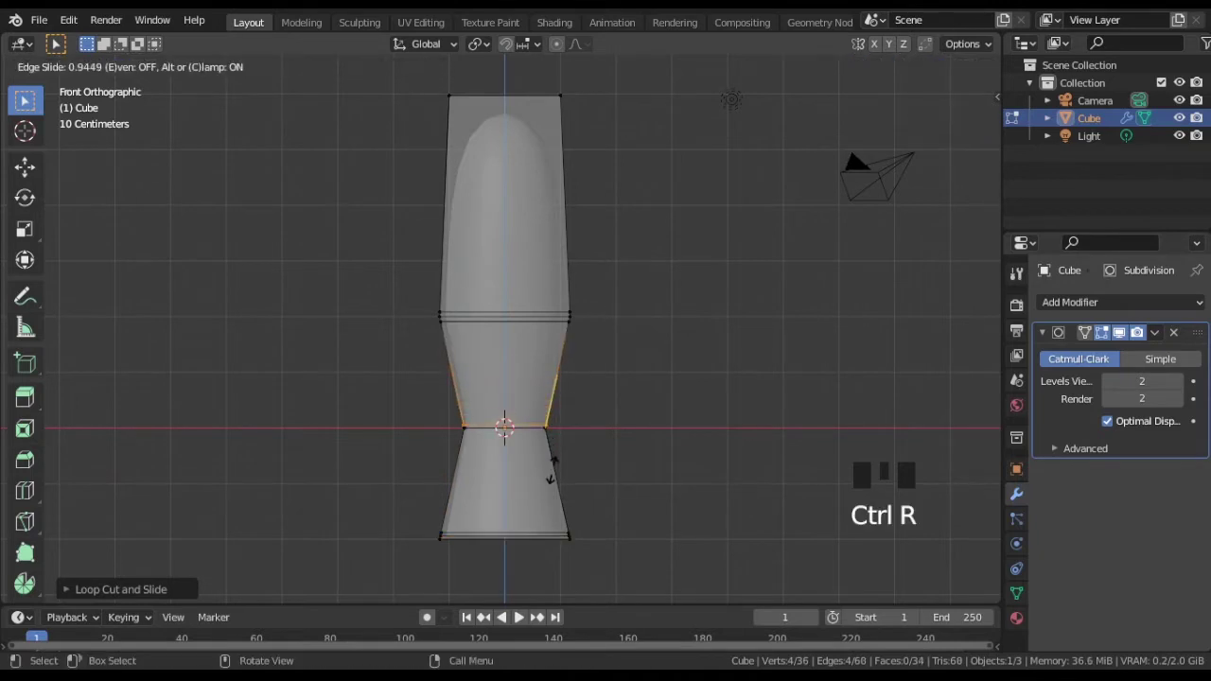
key("ctrl+r")
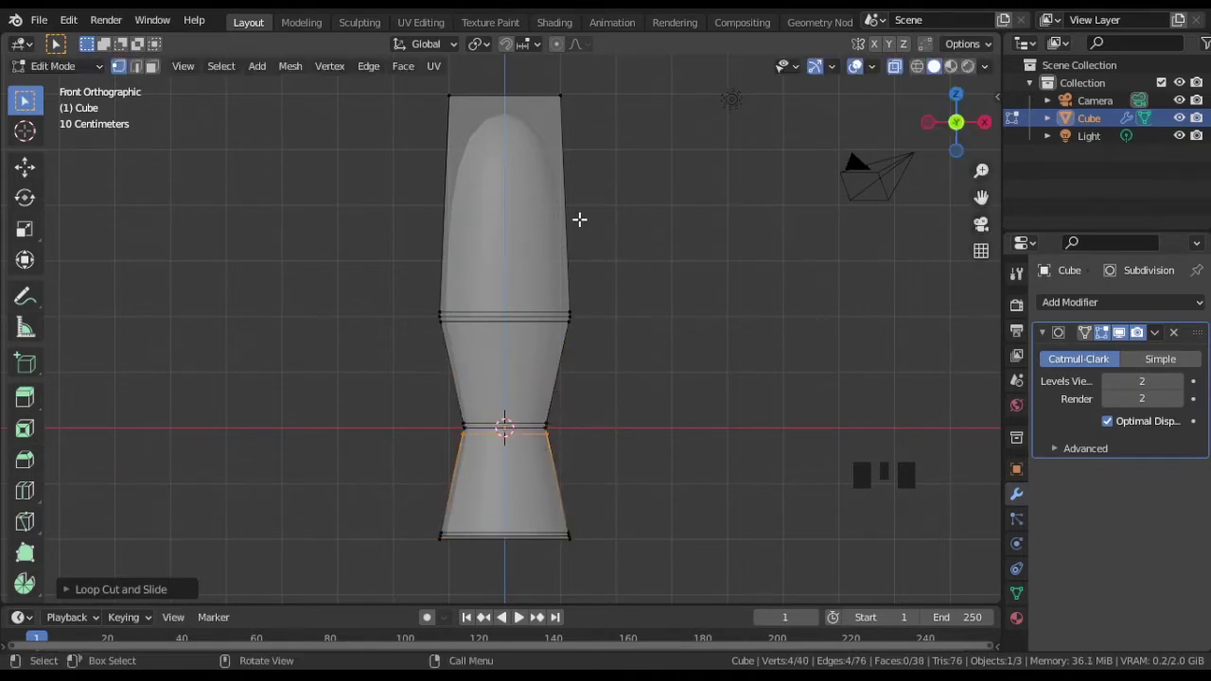
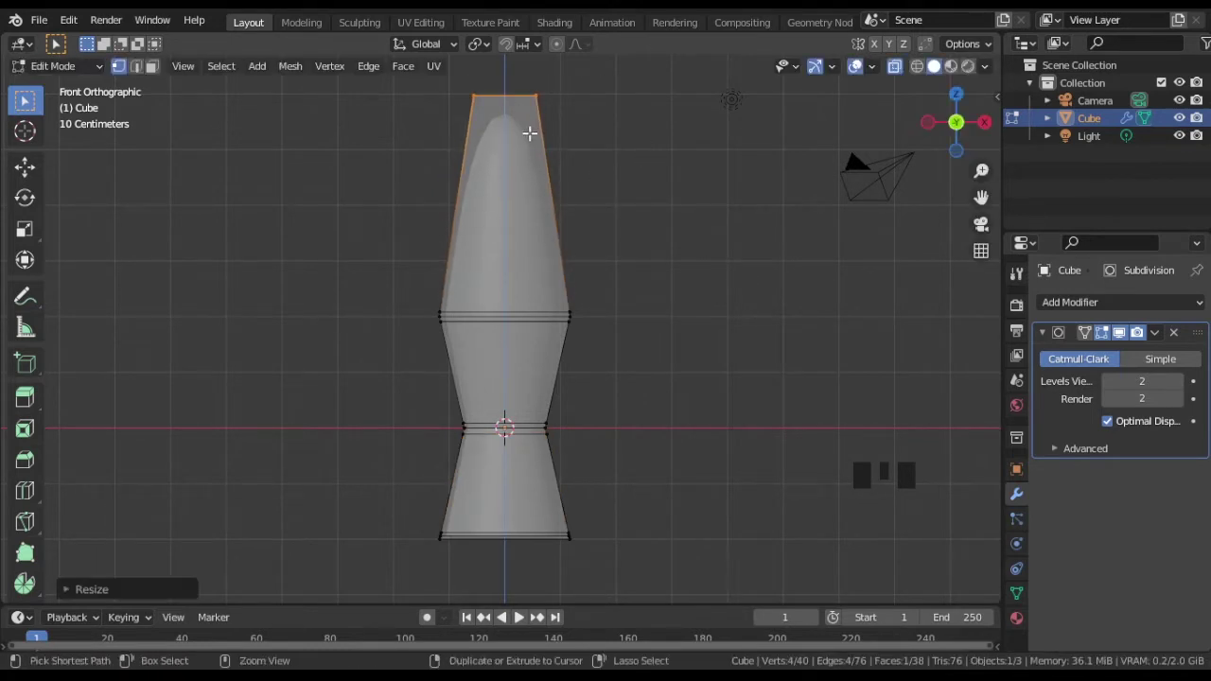
Step: Scale the top face down to narrow the lamp body's neck
key("ctrl+r")
key("ctrl+r")
key("Tab")
key("alt+z")
left_click_drag(588, 290, 563, 290)
Step: Add loop cuts in the middle and upper sections, then leave Edit Mode and orbit to check the silhouette
key("KP_1")
key("Tab")
key("ctrl+r")
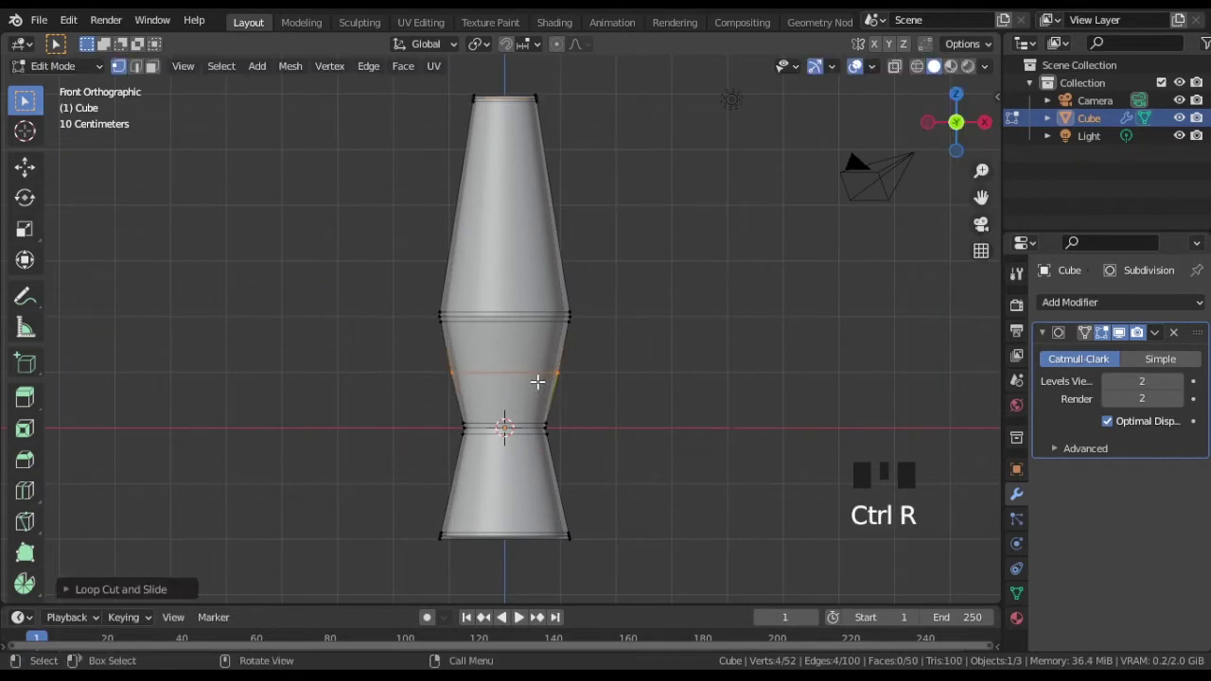
key("ctrl+r")
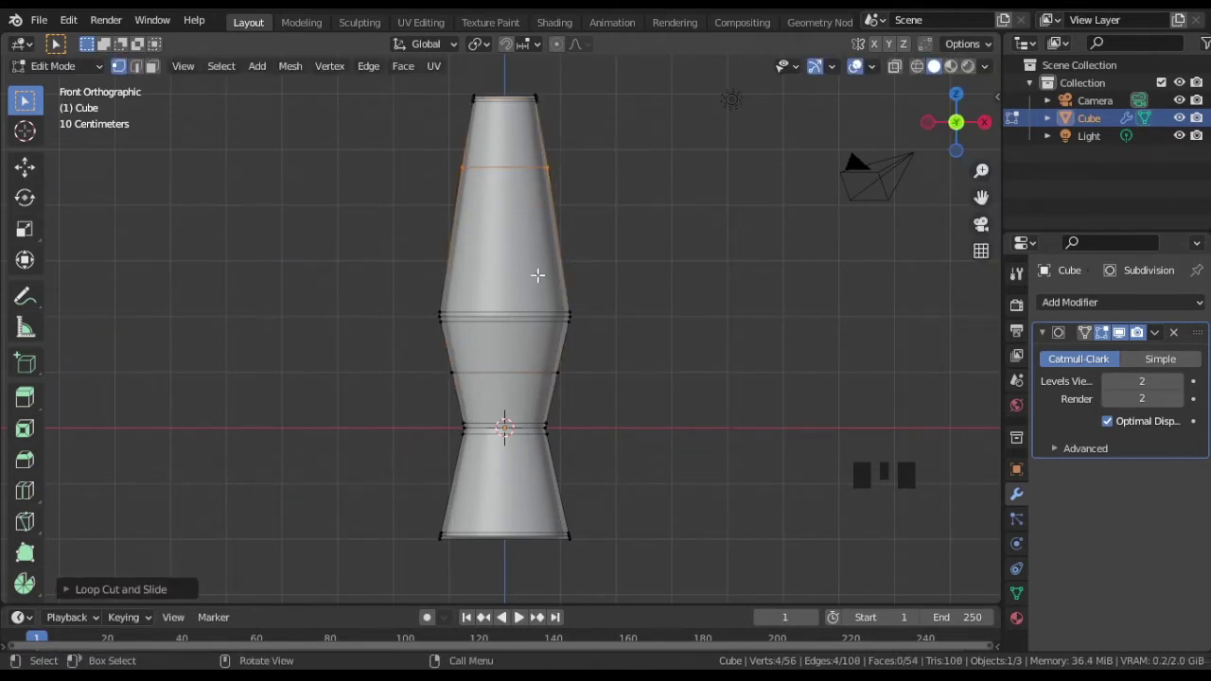
key("Tab")
left_click_drag(612, 313, 672, 336)
Step: Add a plane and scale it up into a broad floor
scroll("down", 3)
key("shift+a")
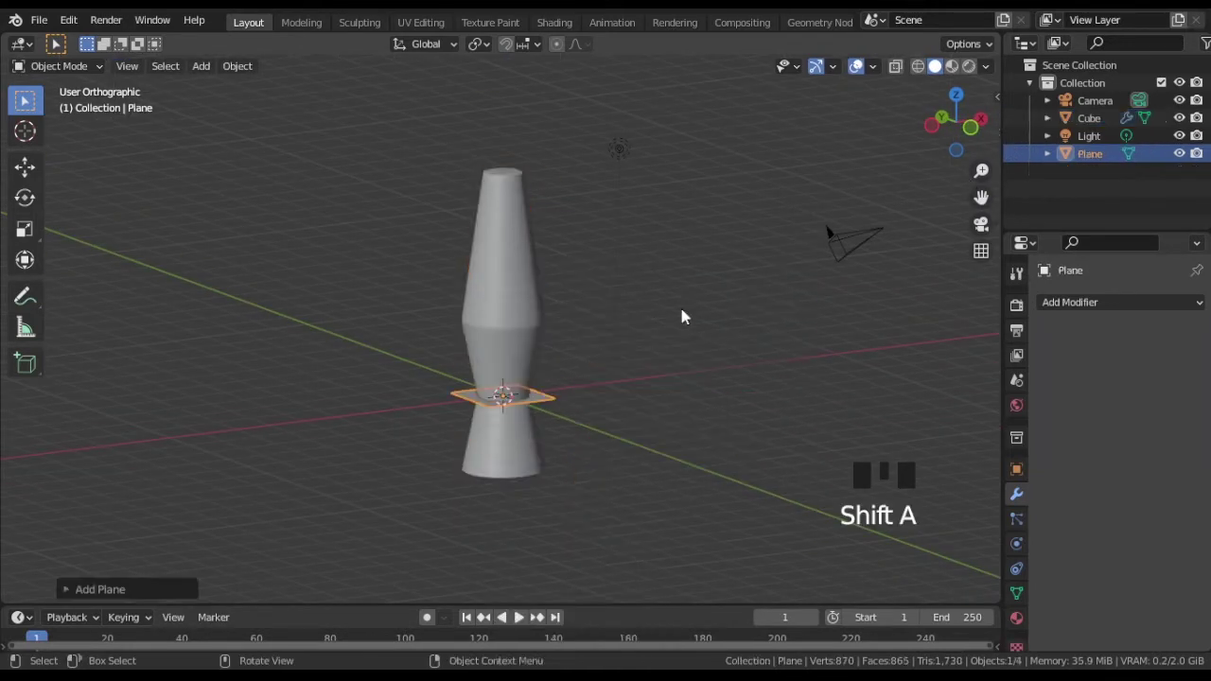
key("s")
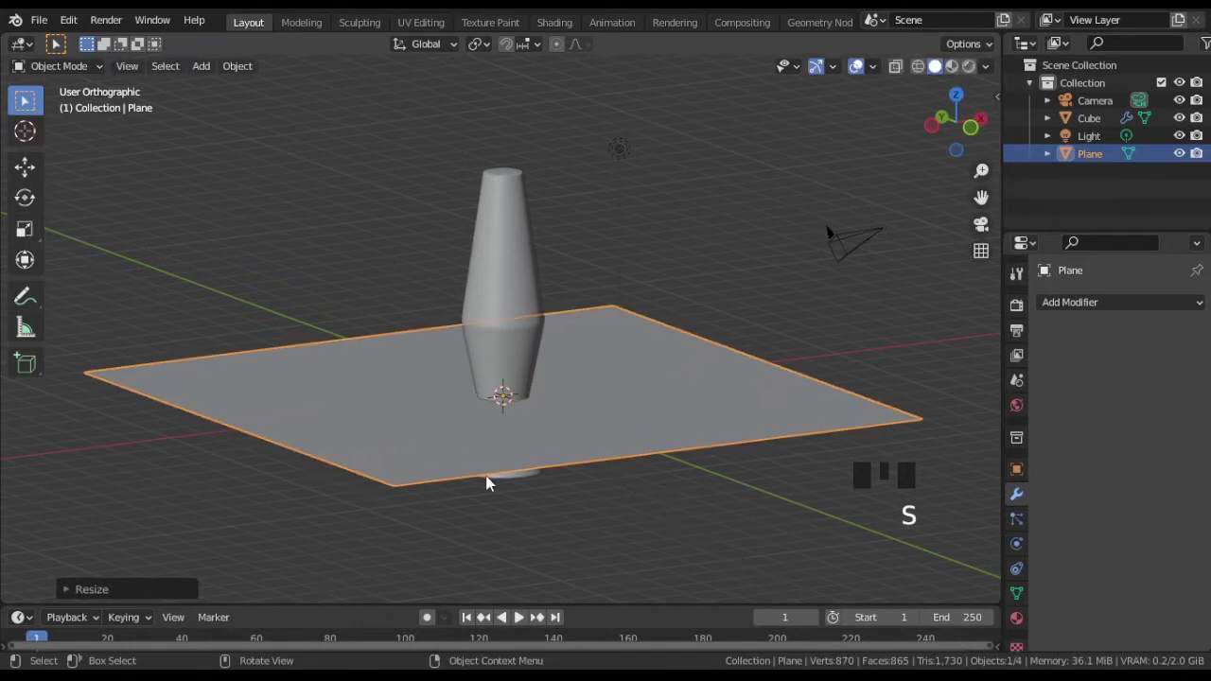
Step: Lower the floor plane to the lamp's base in front view and check it through the camera
key("KP_1")
key("g")
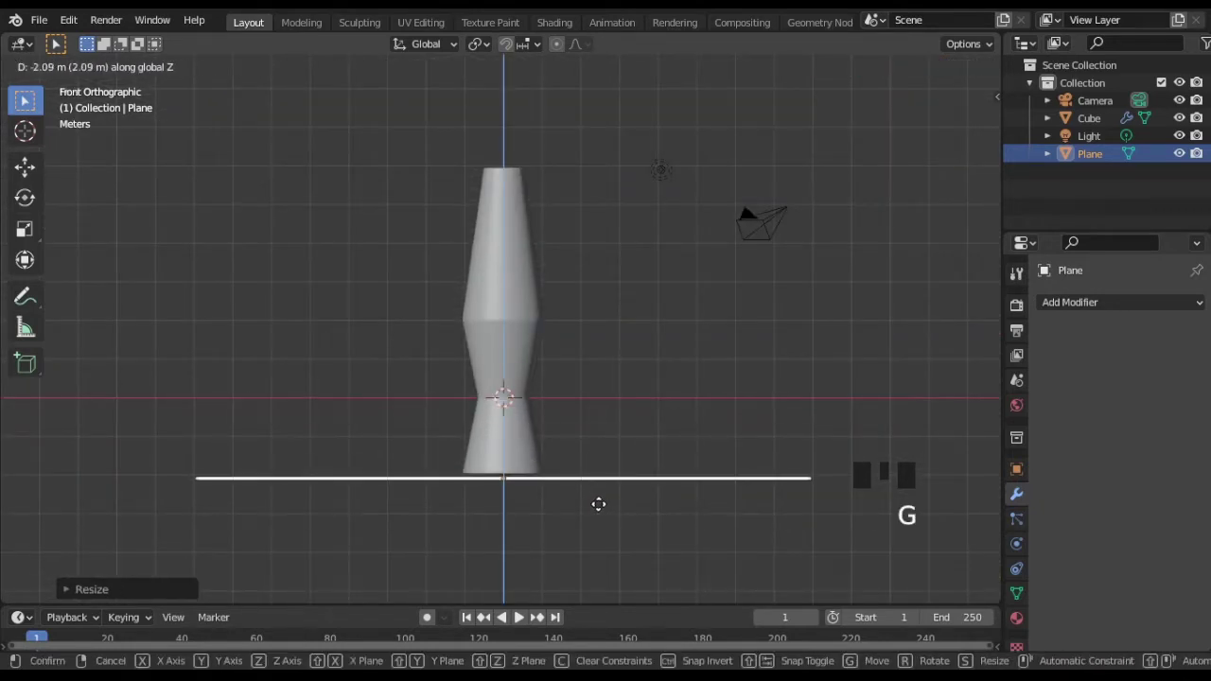
left_click_drag(377, 378, 453, 398)
scroll("down", 3)
key("s")
key("KP_0")
left_click_drag(1000, 106, 1000, 182)
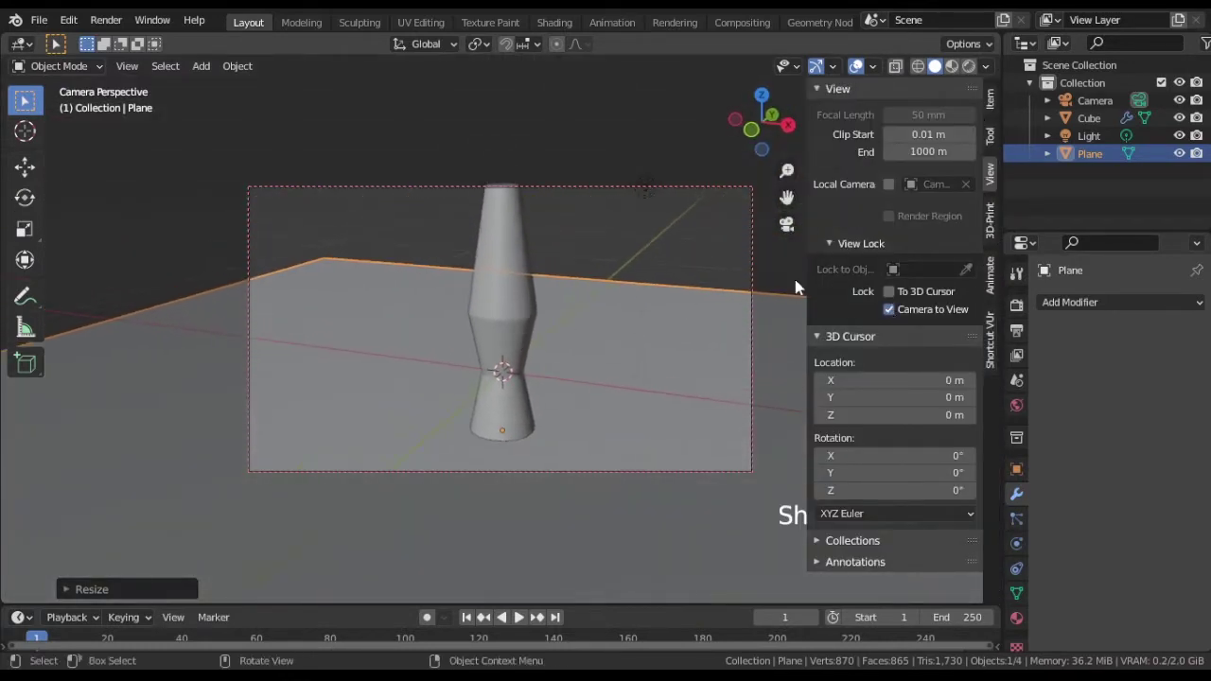
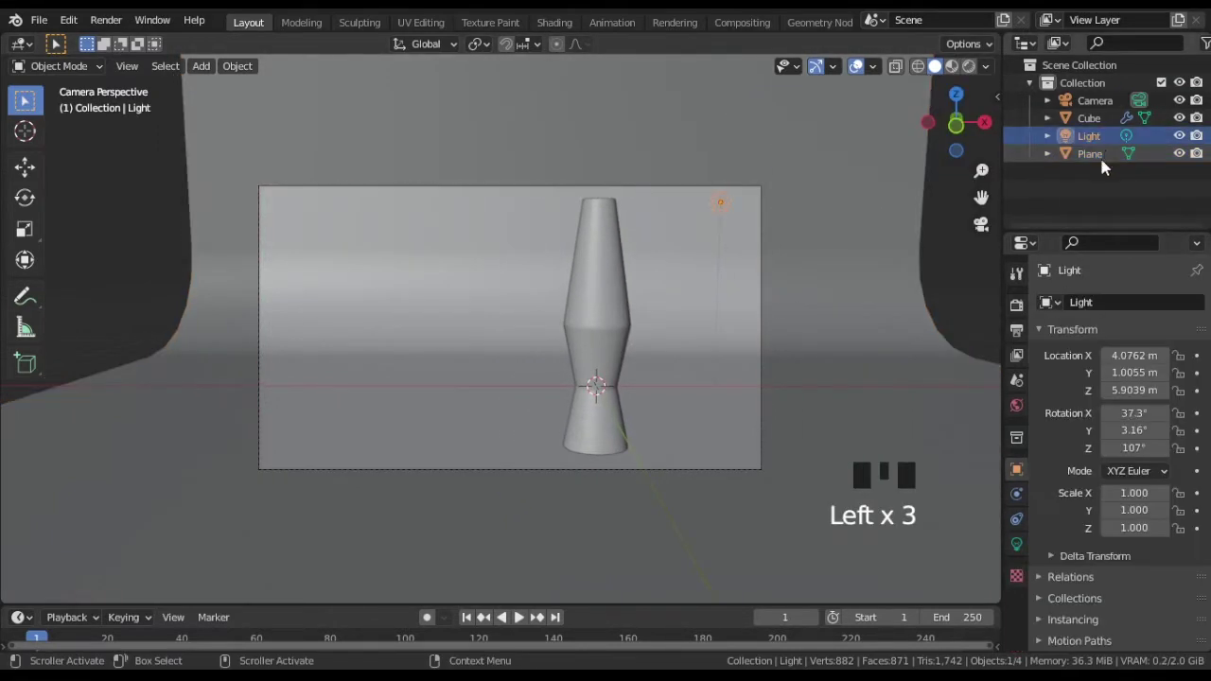
Step: Select the scene light and change its type to Spot in Light properties
key("KP_7")
scroll("down", 3)
left_click_drag(680, 392, 674, 352)
scroll("up", 3)
left_click_drag(671, 332, 1025, 546)
left_click(1025, 546)
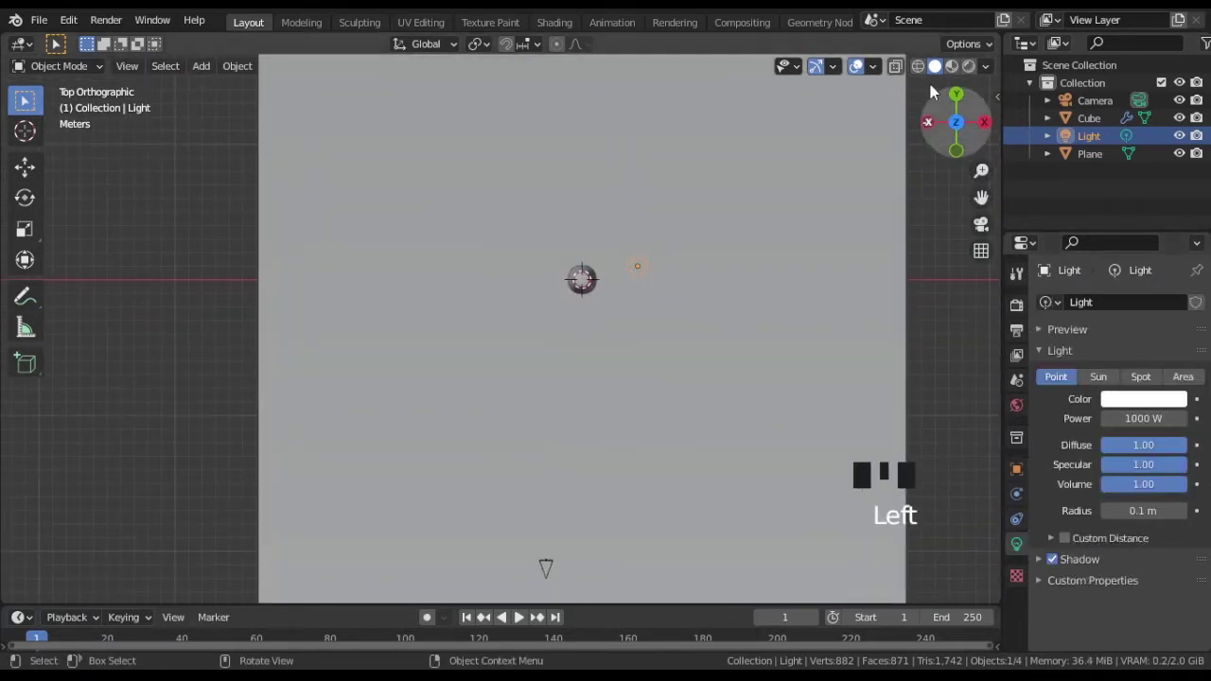
left_click(961, 76)
left_click(1159, 383)
Step: Move and rotate the spotlight into position and set it to 4000 W power with a 75° size
key("KP_0")
scroll("down", 3)
left_click_drag(648, 387, 663, 270)
key("KP_7")
key("g")
key("r")
key("g")
key("KP_3")
key("r")
key("KP_0")
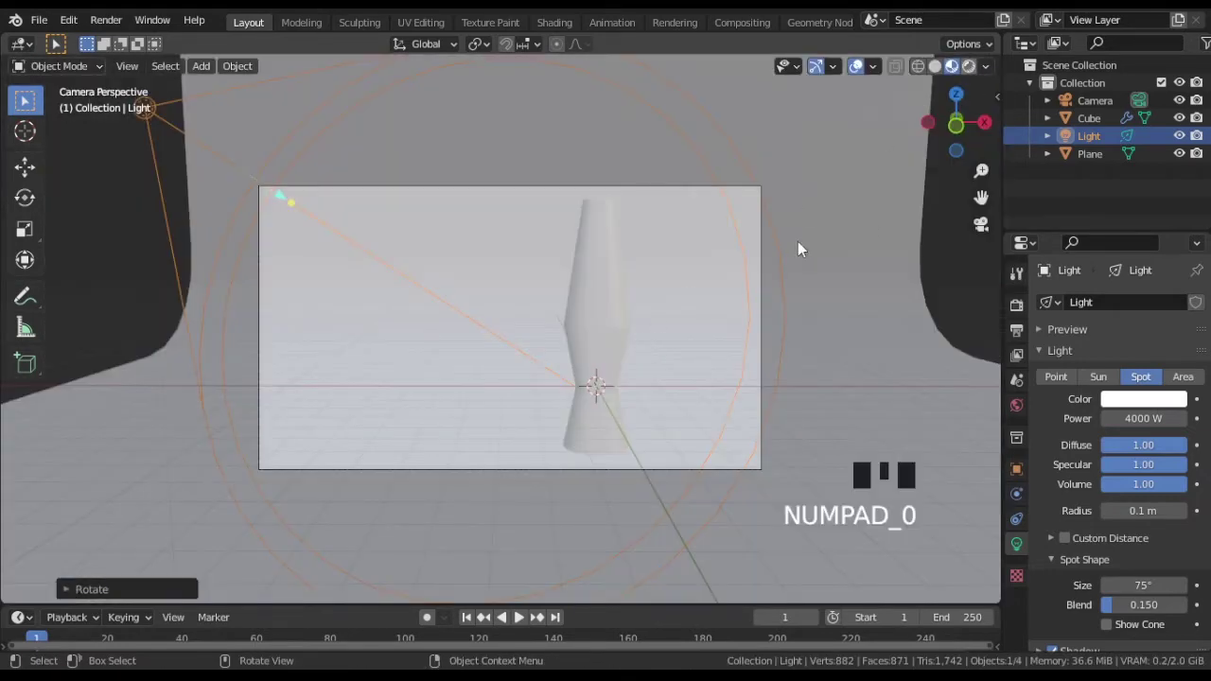
left_click(806, 247)
left_click_drag(1022, 306, 879, 321)
Step: Aim the spotlight at the lamp from top view and preview through the camera with Cycles rendering
key("KP_7")
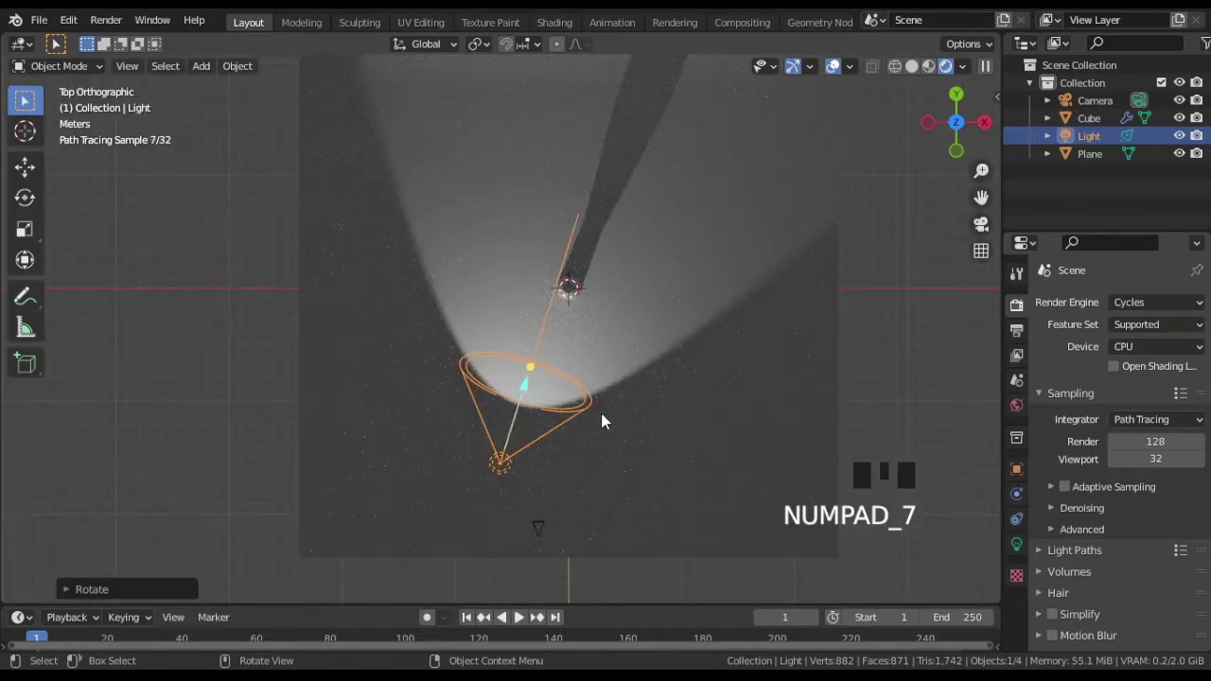
key("g")
key("r")
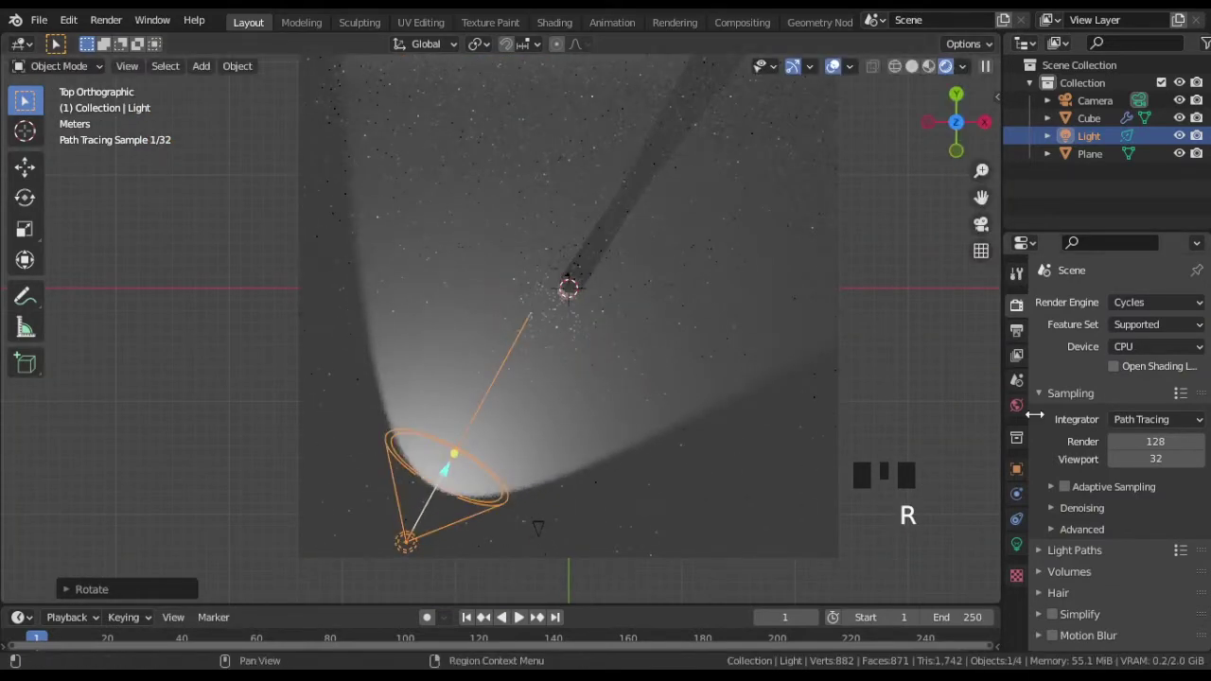
left_click_drag(1159, 350, 763, 382)
left_click_drag(763, 382, 756, 230)
key("KP_0")
left_click(1021, 416)
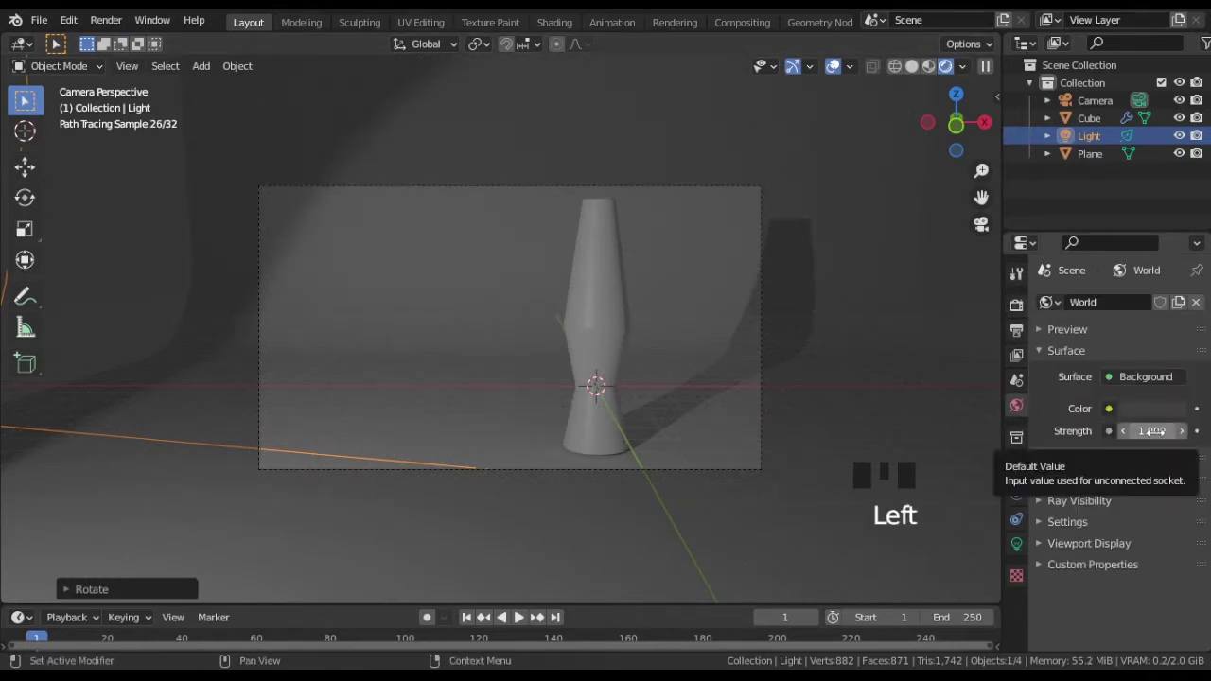
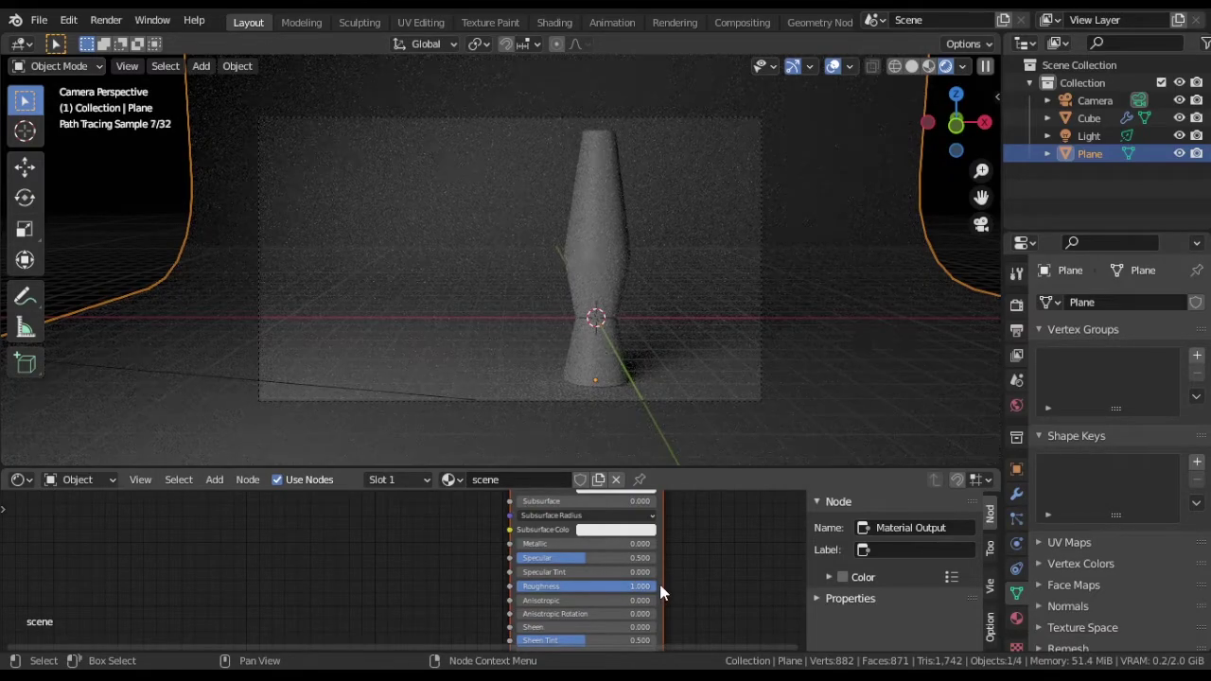
Step: Dim the world background strength to 0.01 and nudge the light's position
left_click_drag(1025, 411, 1151, 416)
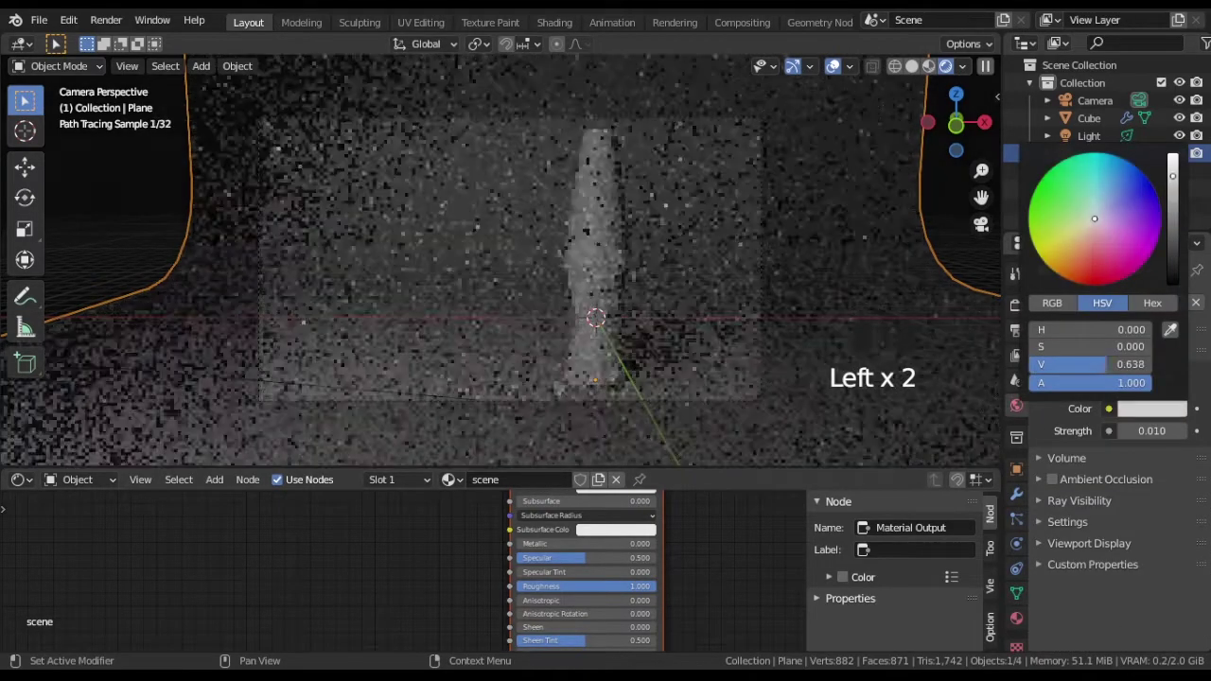
key("KP_7")
left_click(1099, 146)
key("g")
key("KP_0")
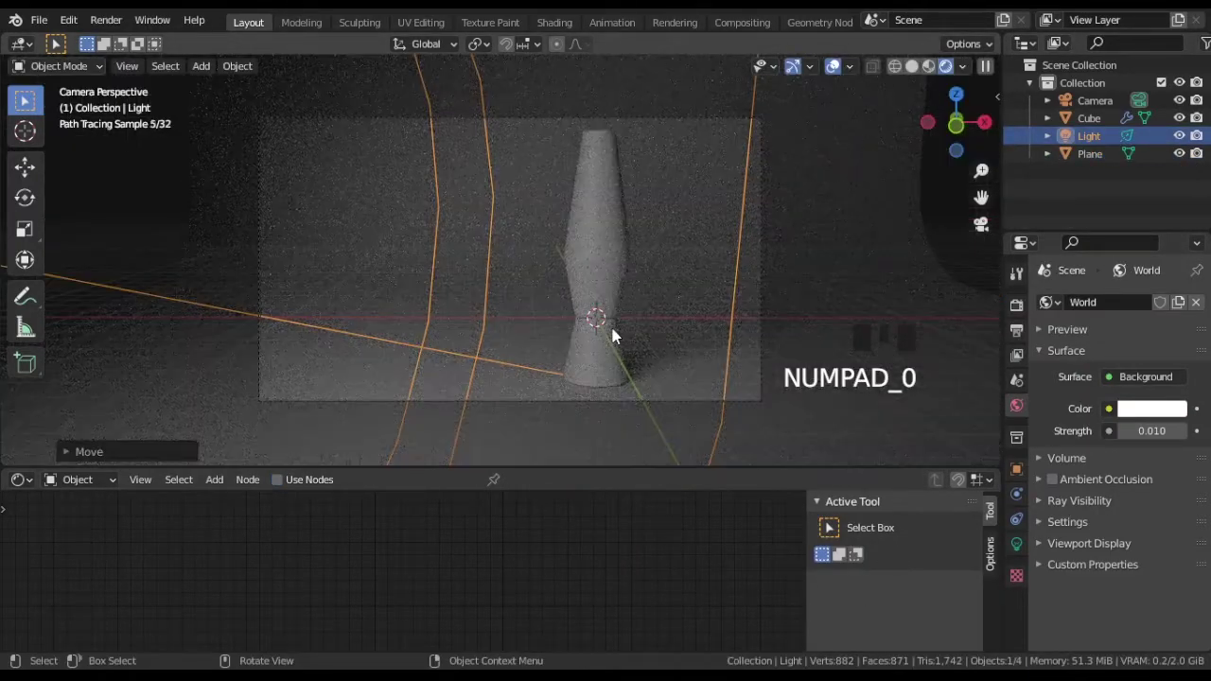
Step: Select the lamp body and set its Principled BSDF Metallic to 0.4
left_click(602, 254)
scroll("down", 3)
left_click_drag(659, 546, 650, 583)
scroll("up", 3)
middle_click(706, 585)
left_click_drag(594, 558, 594, 562)
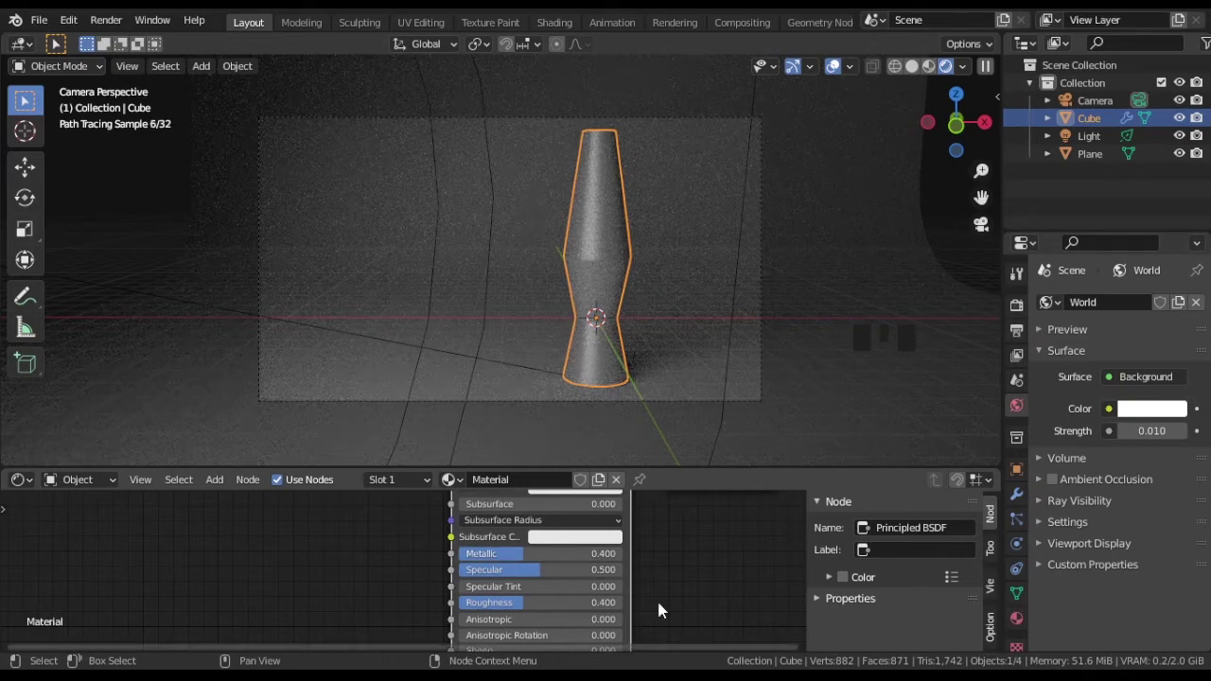
Step: Lower the lamp body's roughness to 0.2
left_click_drag(666, 610, 581, 565)
left_click_drag(581, 565, 686, 570)
scroll("down", 3)
left_click(754, 535)
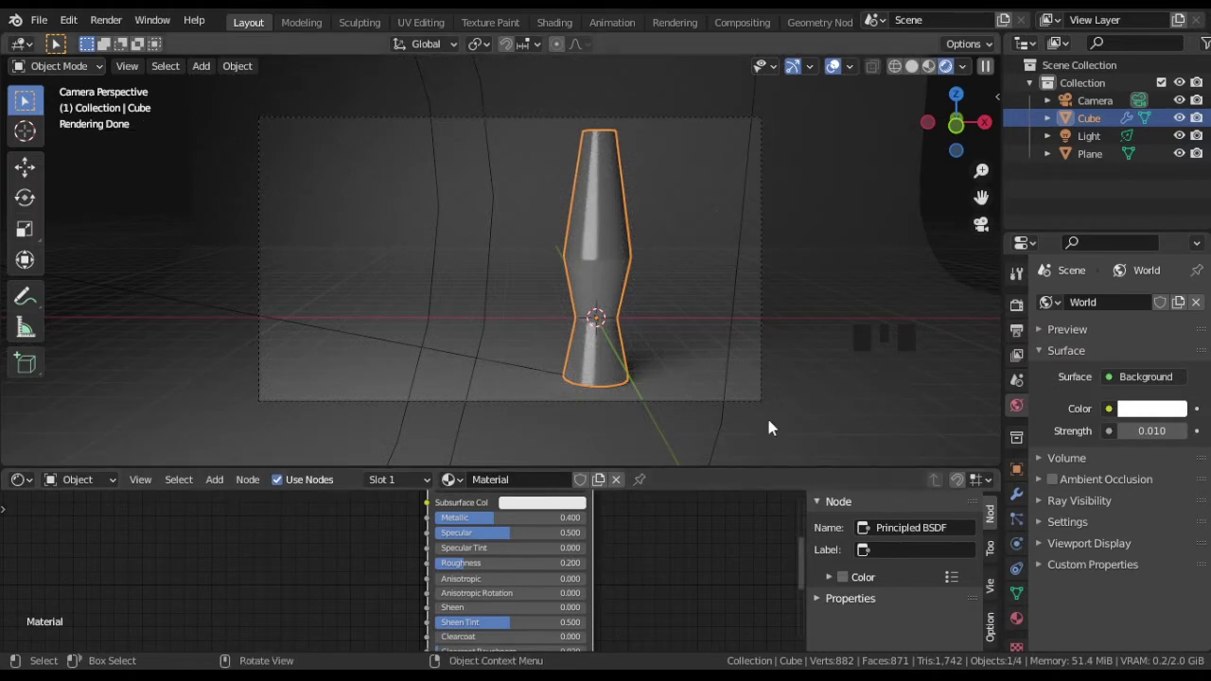
Step: Rename the body material to 'lamp' and add a second material slot named 'lava'
left_click(1022, 626)
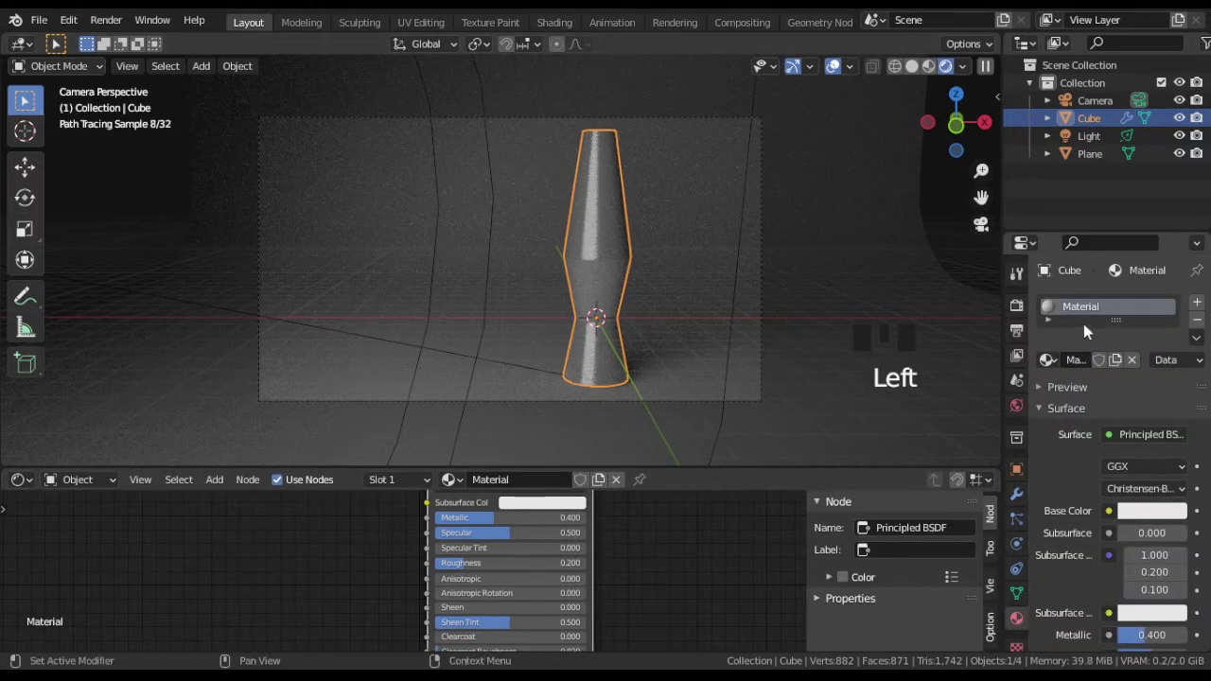
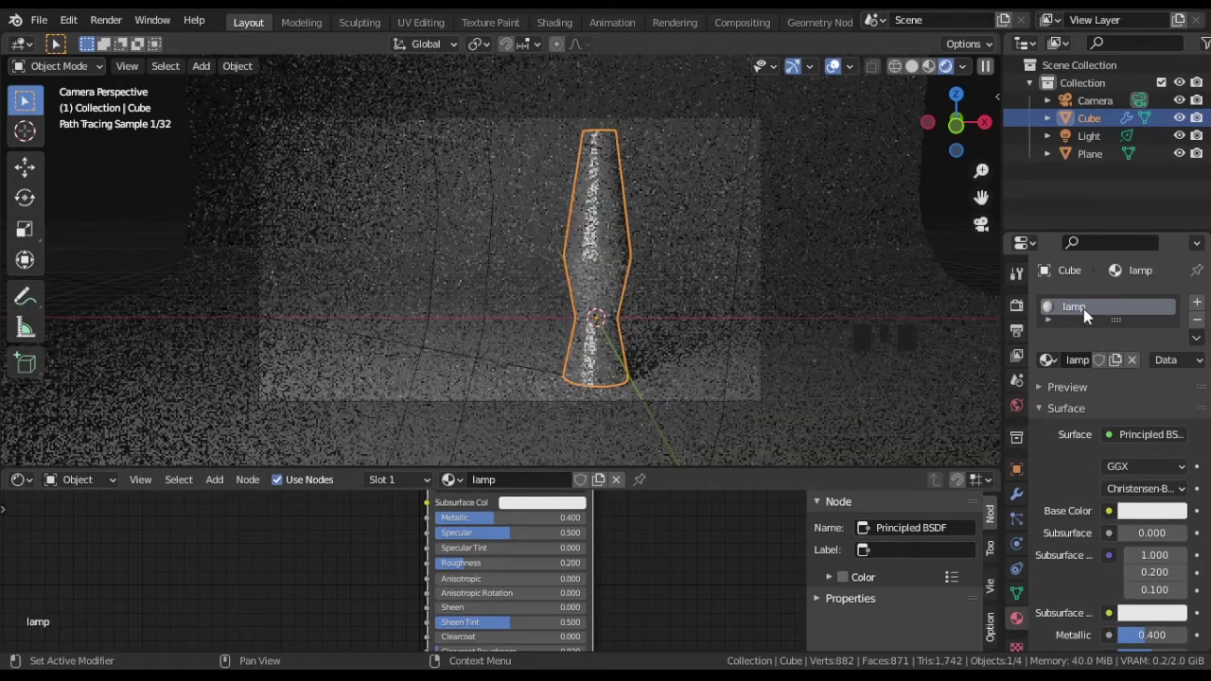
left_click_drag(1203, 304, 1098, 331)
left_click_drag(1079, 408, 1078, 409)
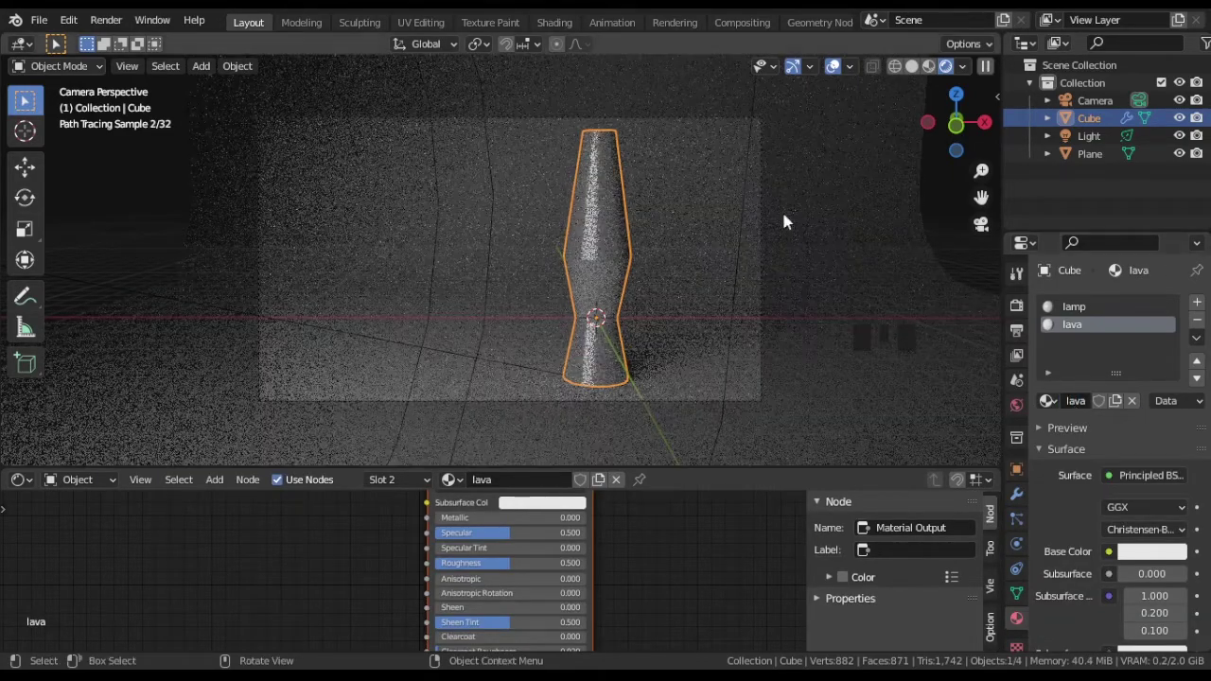
Step: Select the middle bulge faces in front view and assign them the lava material
left_click(918, 69)
key("Tab")
key("KP_1")
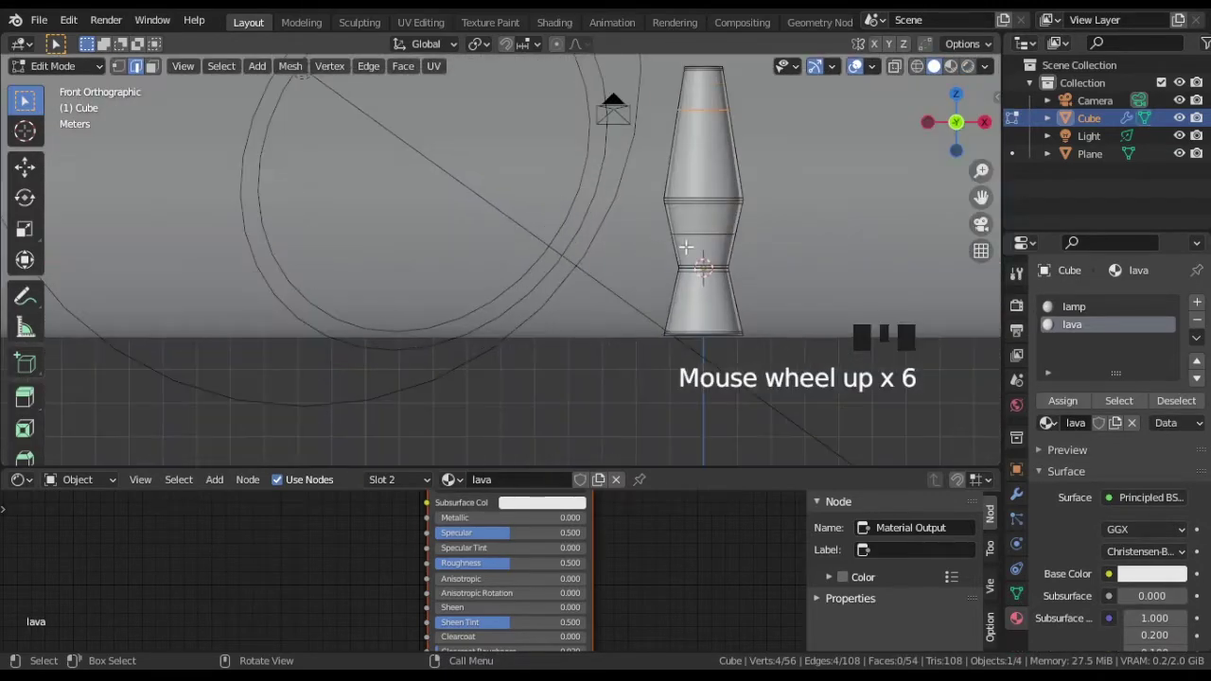
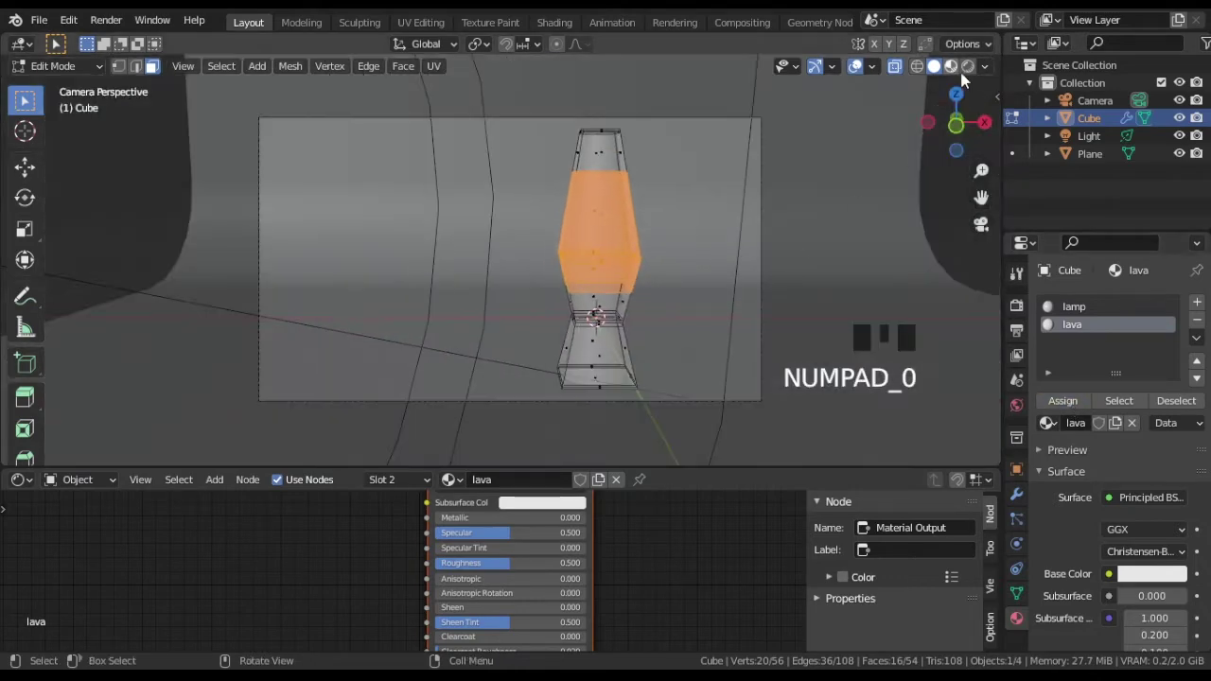
left_click(972, 76)
key("Tab")
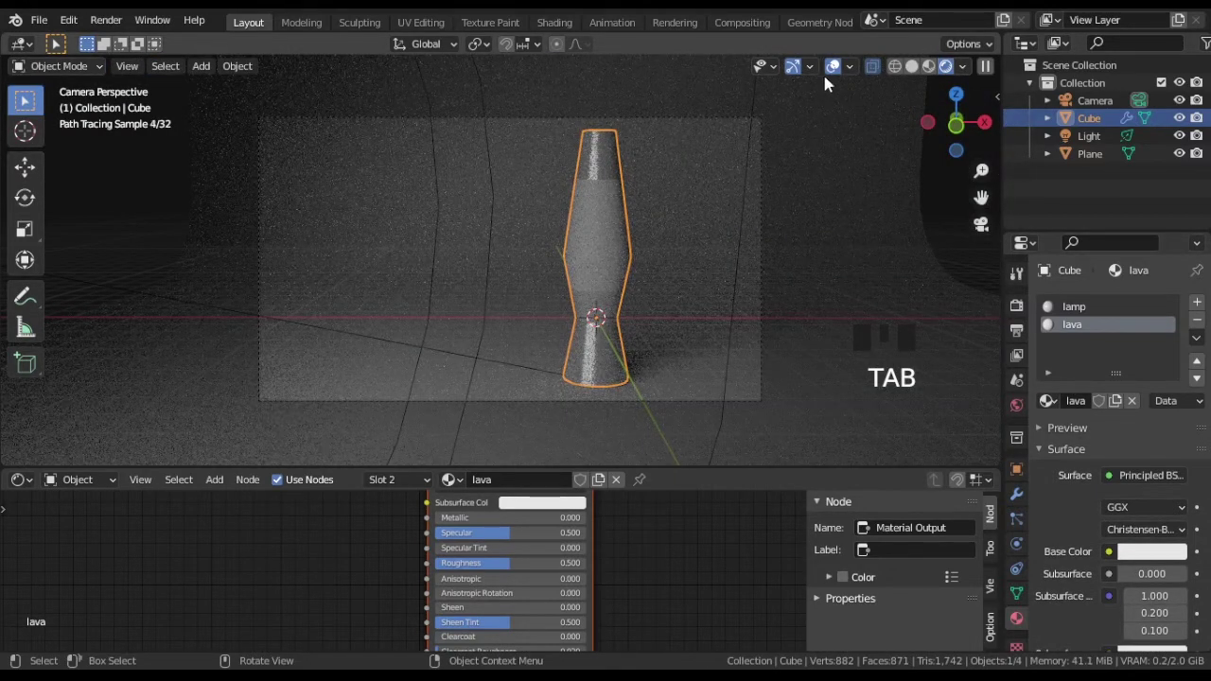
Step: Restrict the rendered preview to a region around the lamp with Ctrl+B
left_click(836, 71)
left_click_drag(546, 195, 493, 155)
key("ctrl+b")
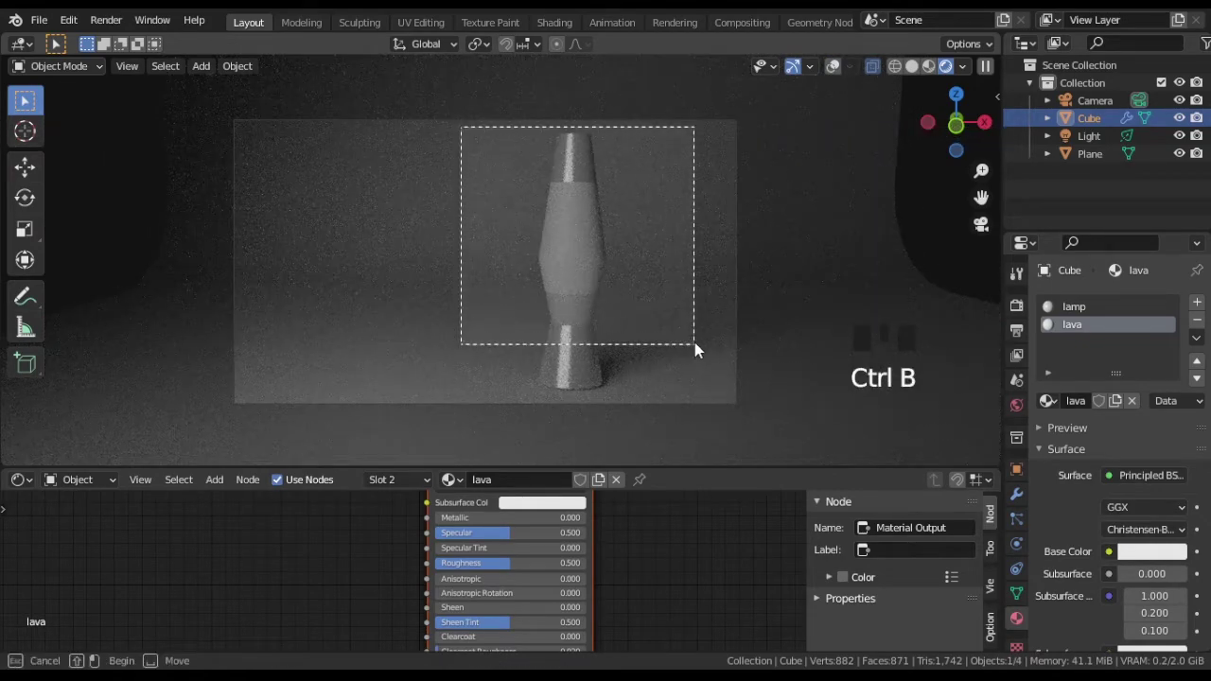
scroll("up", 3)
left_click_drag(699, 307, 432, 187)
key("ctrl+b")
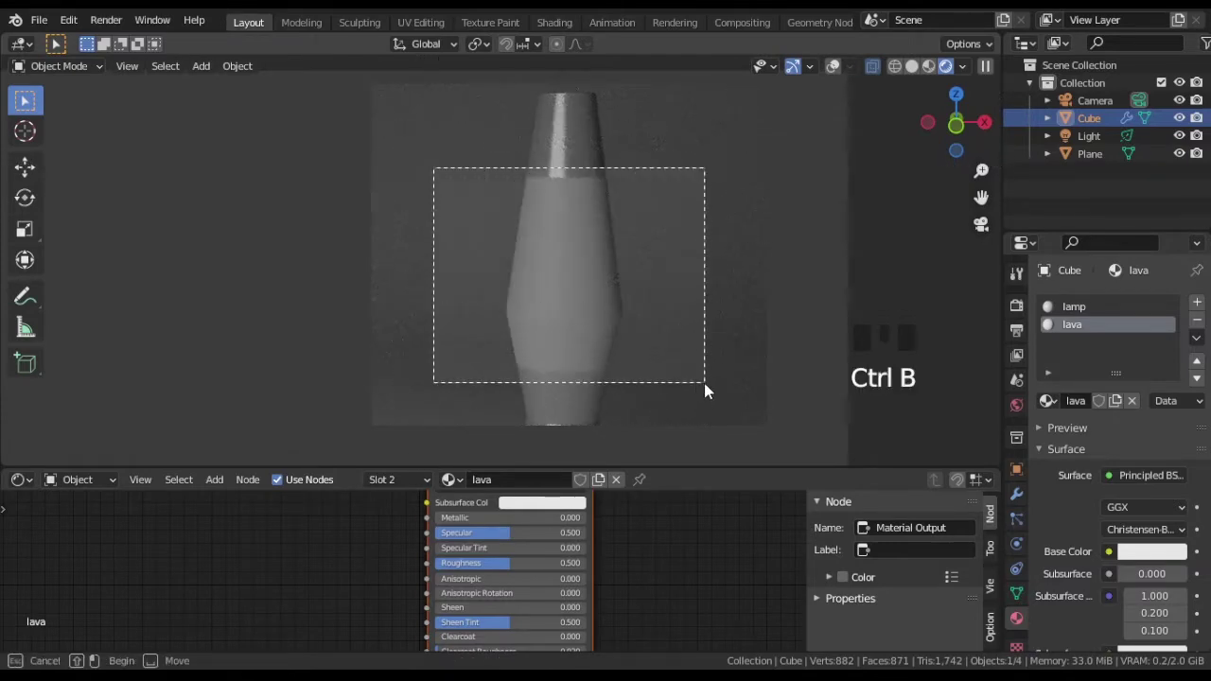
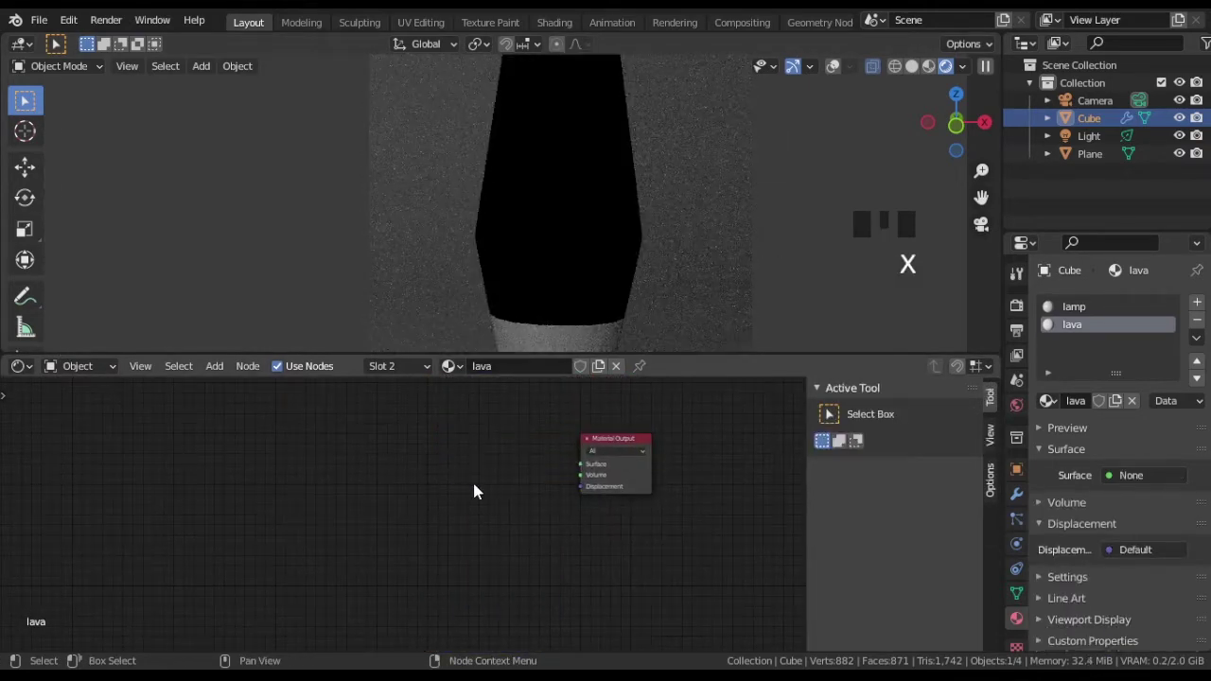
Step: Replace the lava material's shader with a Glass BSDF at 0.2 roughness feeding the Surface output
scroll("up", 3)
left_click_drag(479, 495, 423, 482)
key("shift+a")
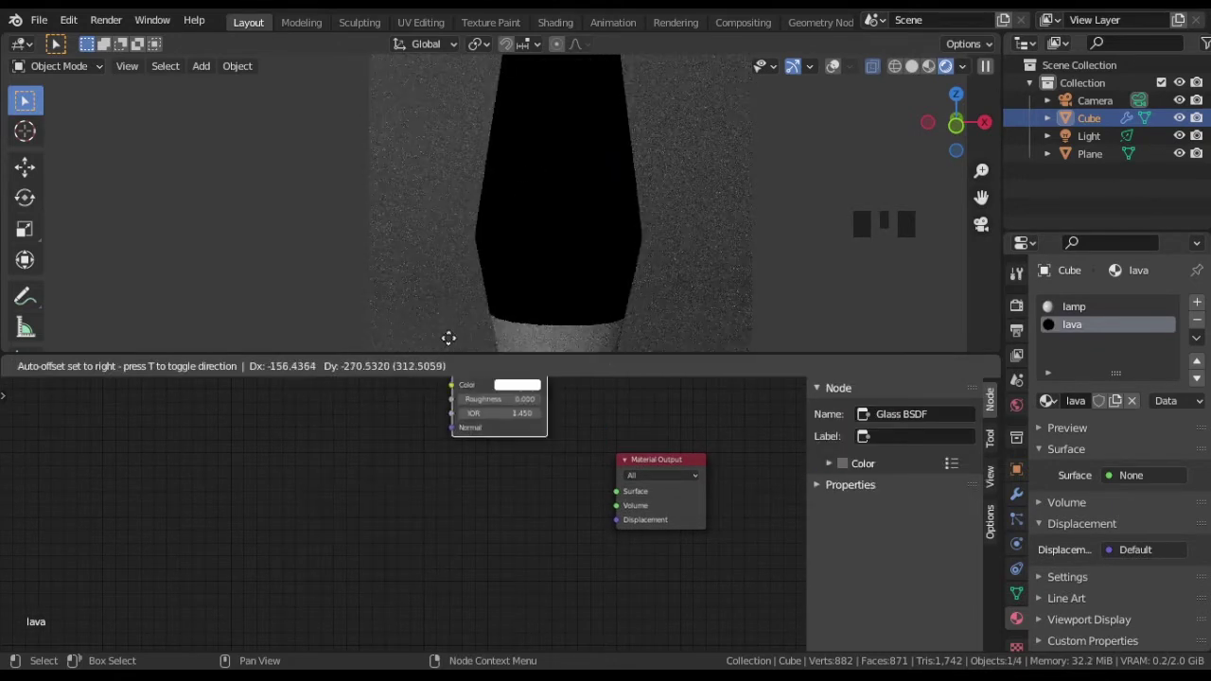
left_click_drag(532, 442, 514, 494)
left_click_drag(514, 494, 515, 495)
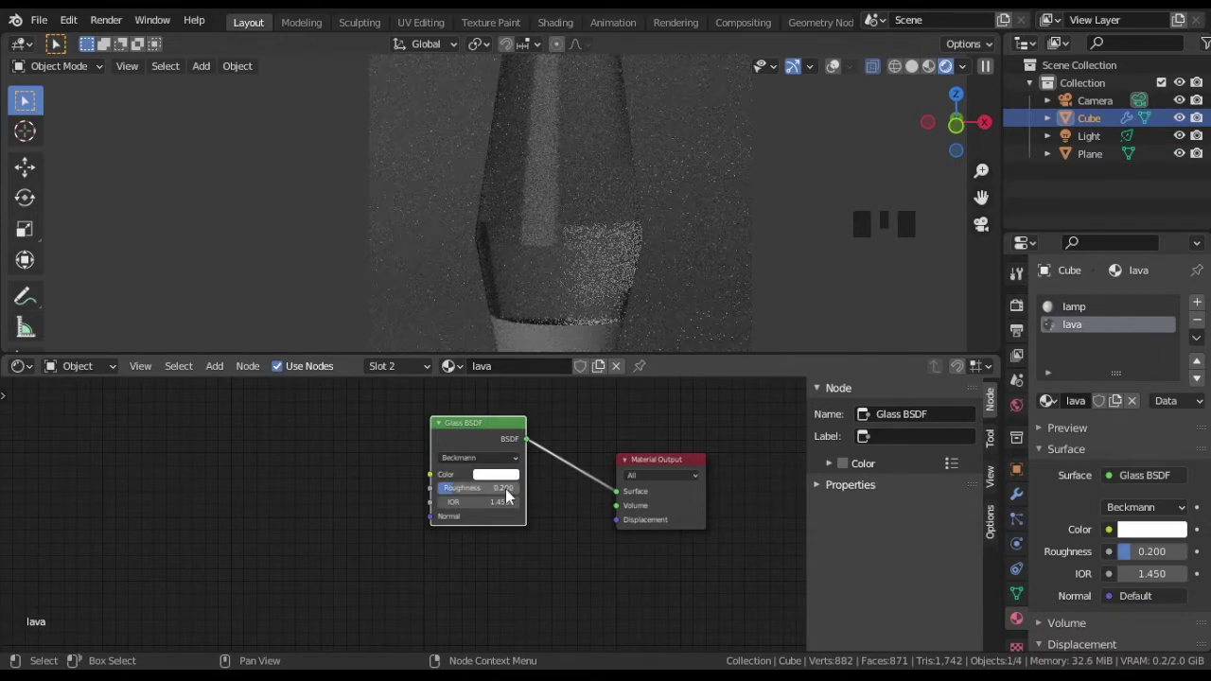
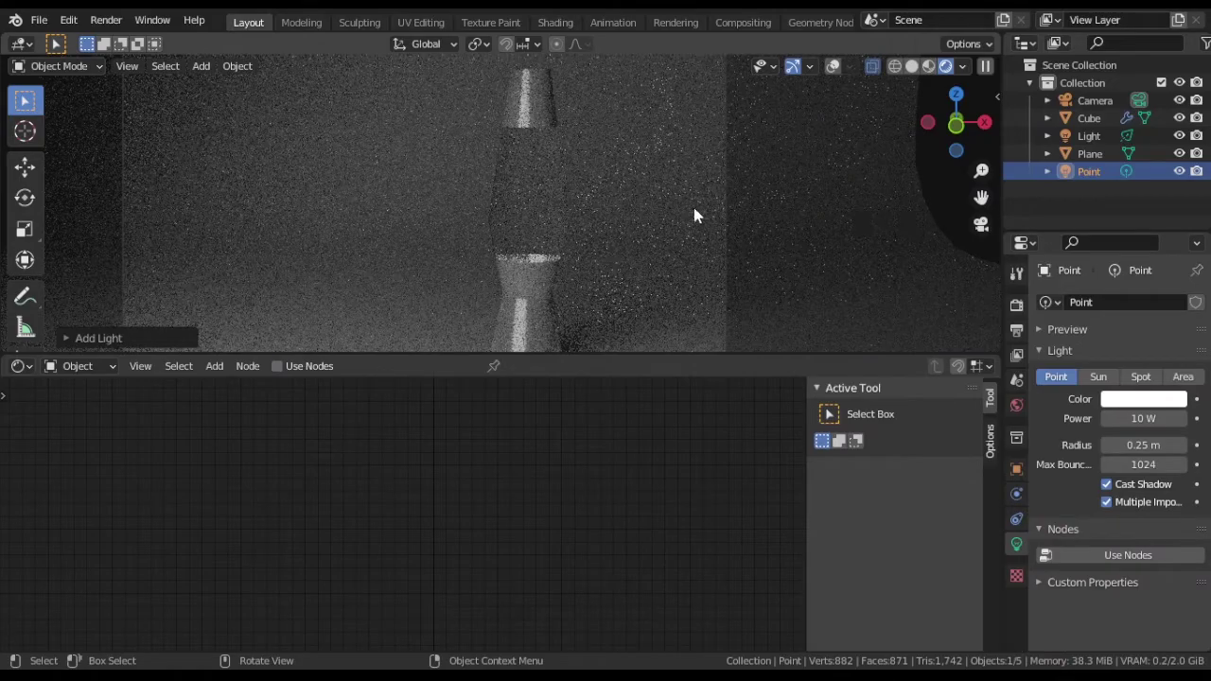
Step: Move the new point light down inside the lamp base in front view
left_click(833, 70)
key("g")
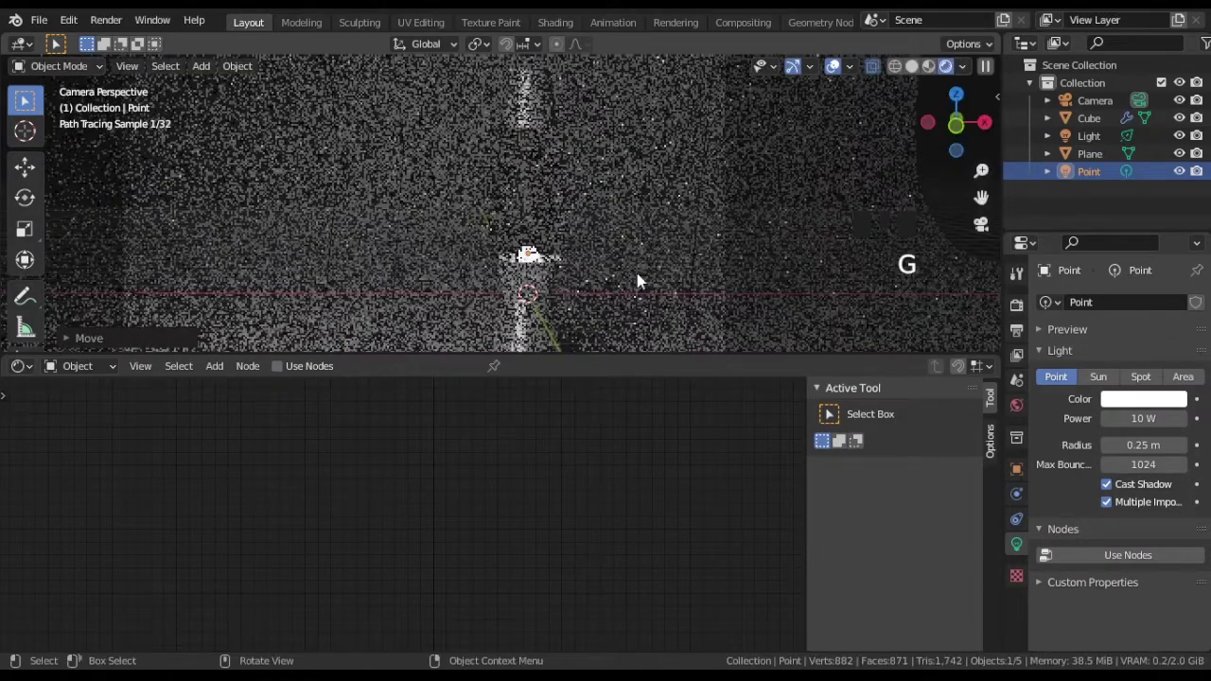
key("KP_1")
middle_click(599, 274)
scroll("up", 3)
key("g")
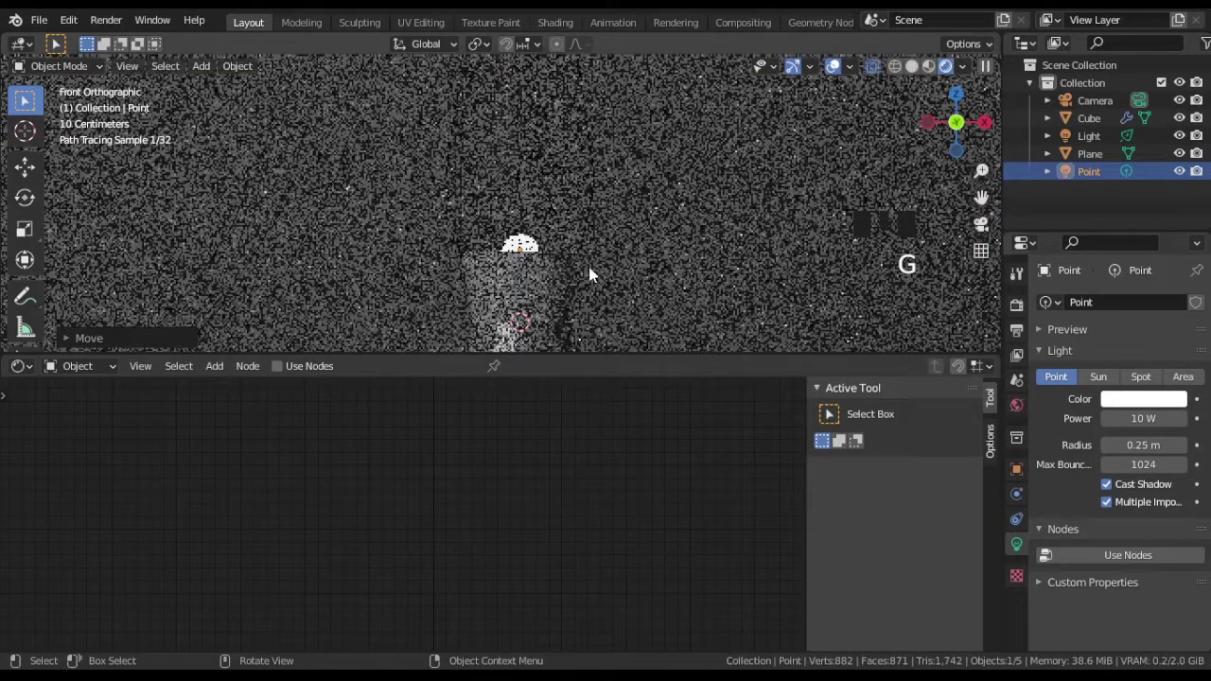
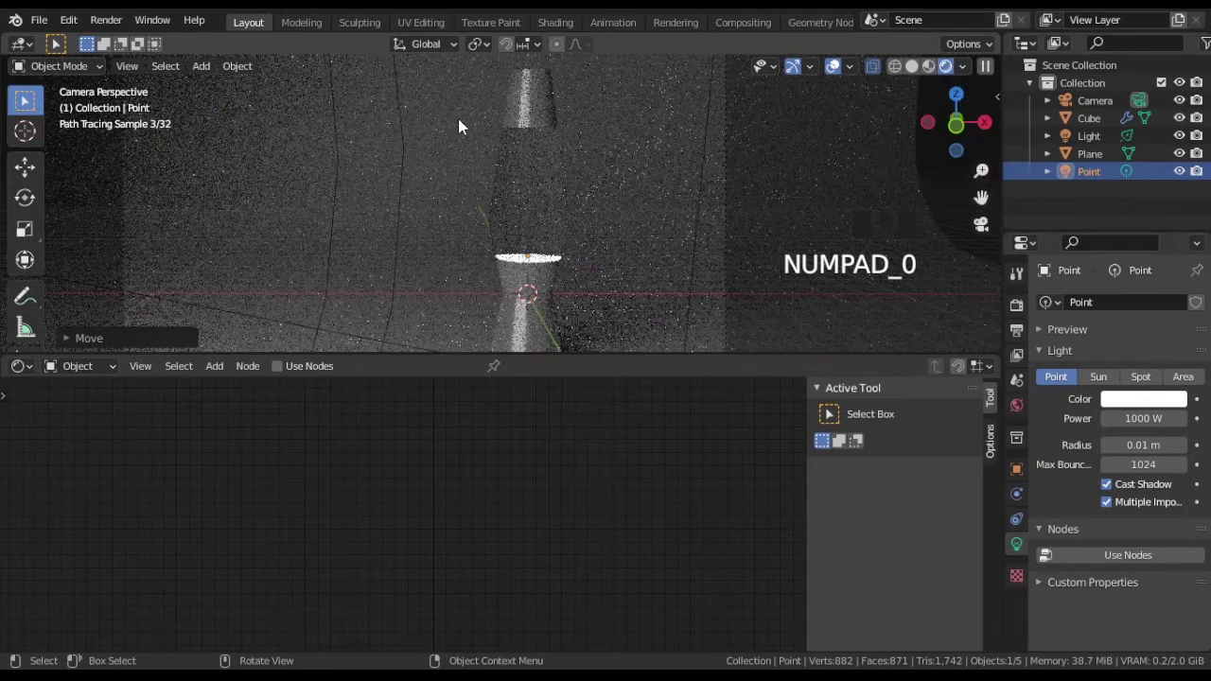
Step: Set the point light to 1000 W with 0.01 m radius, re-box the render region and set the glass IOR to 1.1
key("ctrl+b")
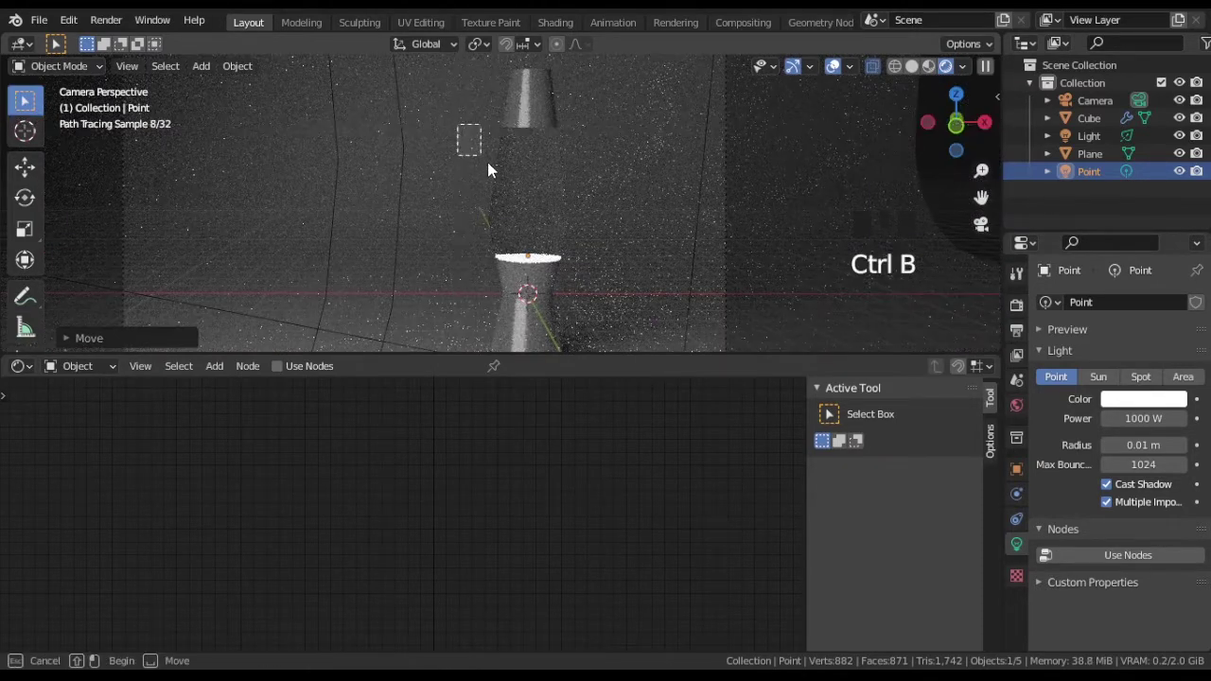
scroll("up", 3)
middle_click(611, 268)
scroll("down", 3)
left_click_drag(838, 69, 906, 141)
left_click(1104, 120)
left_click(492, 506)
Step: Move the Glass BSDF aside and wire a new Principled Volume into the Material Output's Volume socket
key("g")
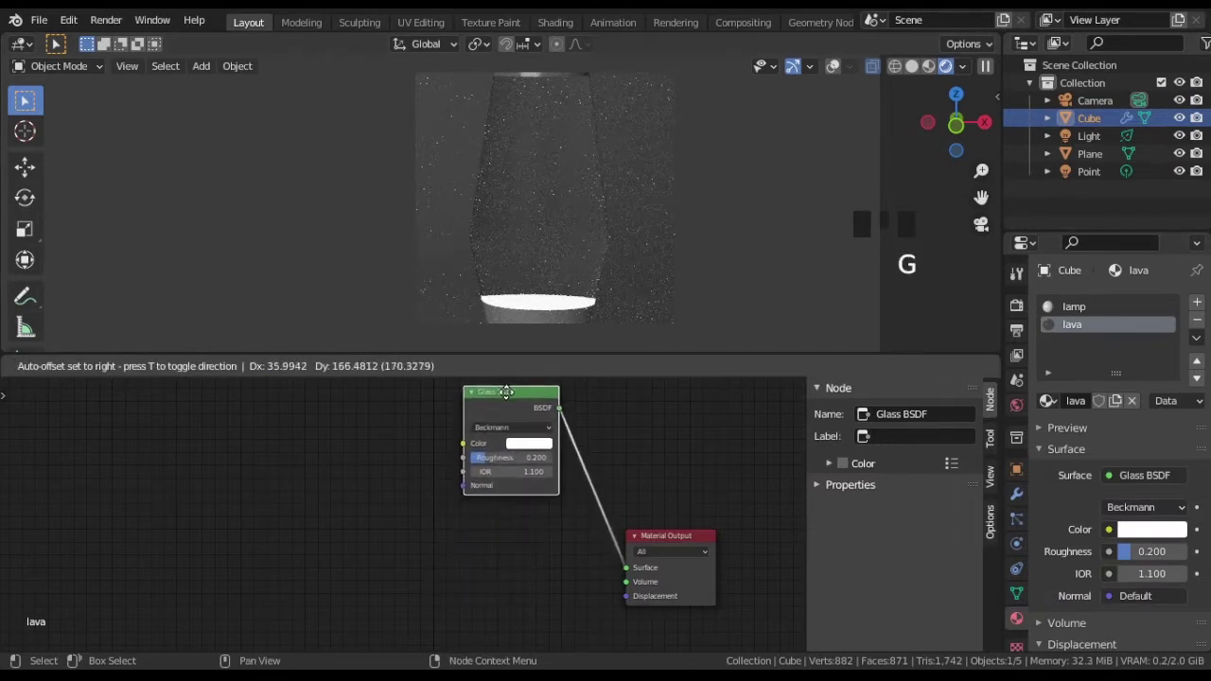
left_click_drag(626, 570, 405, 582)
key("shift+a")
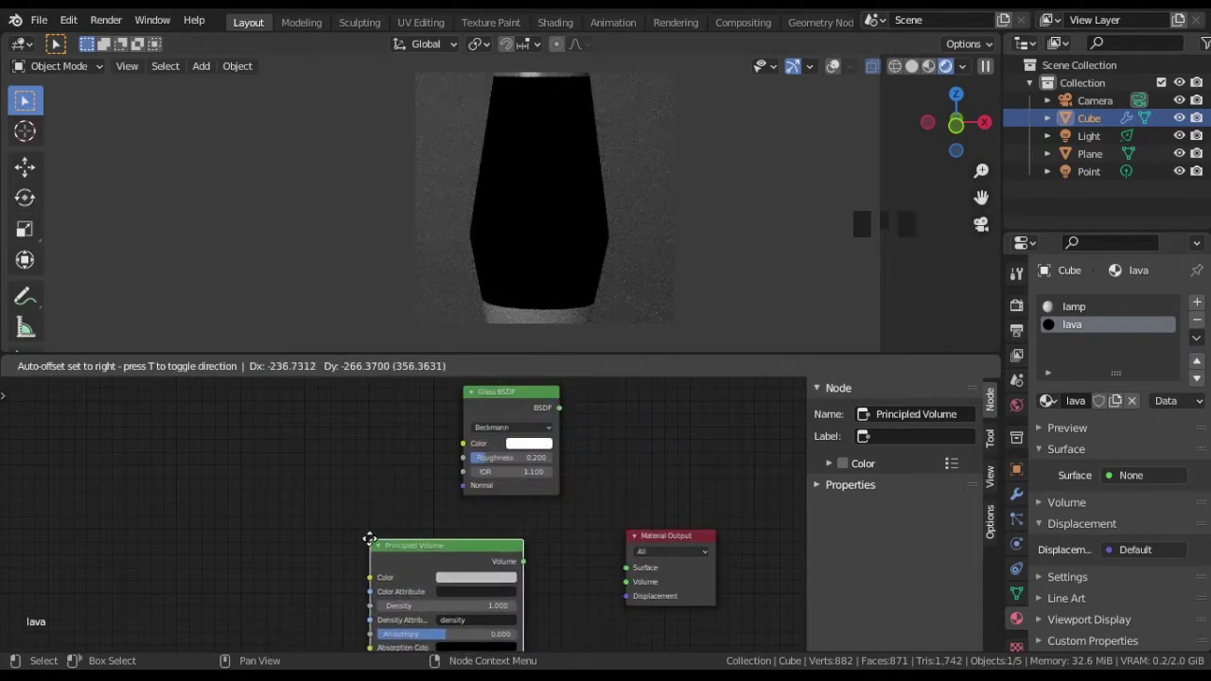
left_click_drag(534, 573, 295, 534)
scroll("down", 3)
left_click_drag(268, 569, 298, 496)
left_click_drag(189, 487, 345, 498)
Step: Add Mapping and Noise Texture nodes fed from the Texture Coordinate's Object output
key("shift+a")
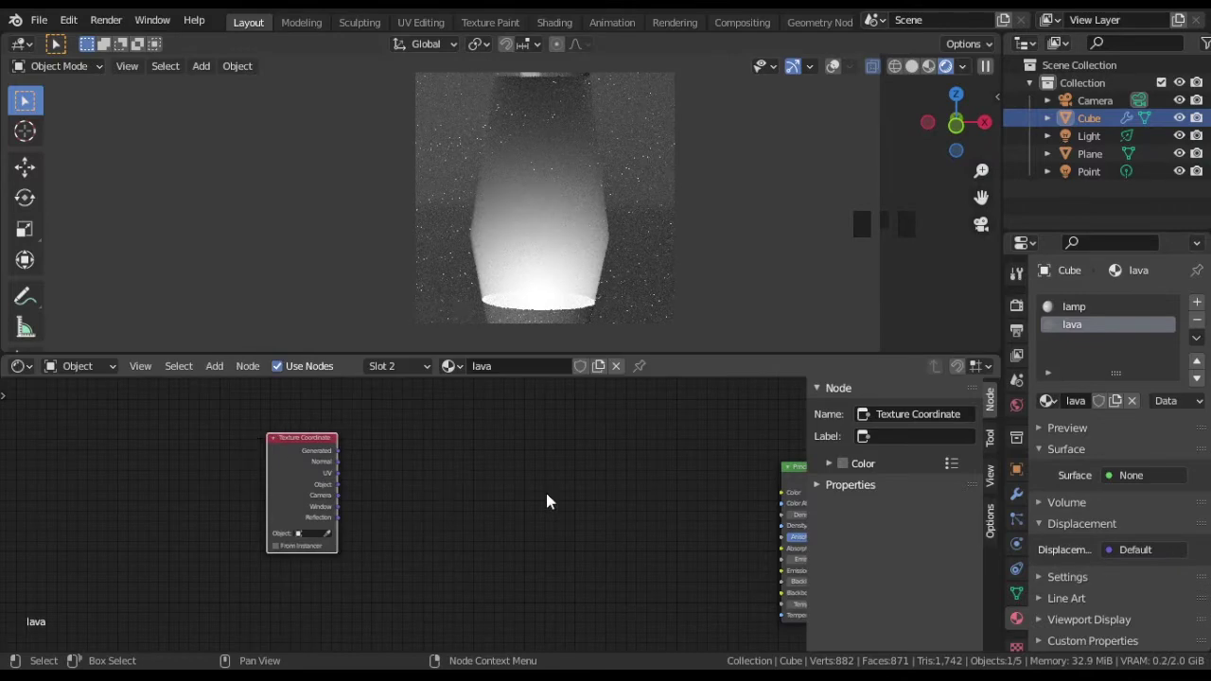
key("shift+a")
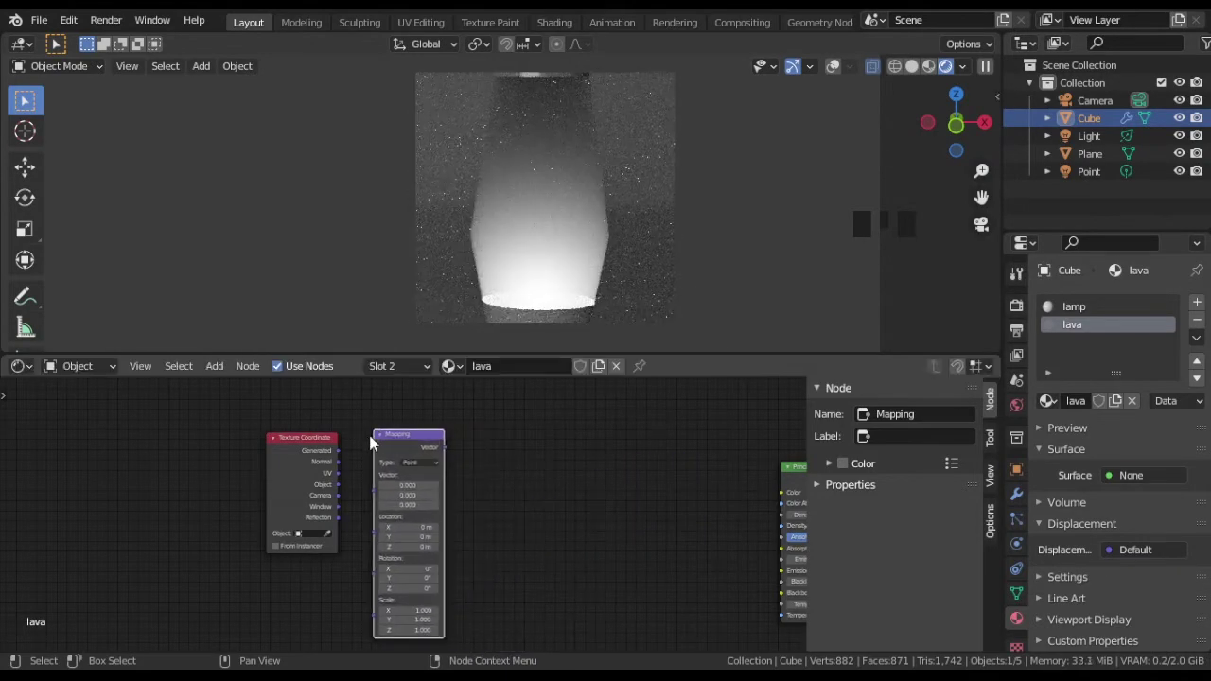
left_click_drag(344, 489, 551, 490)
scroll("up", 3)
left_click_drag(565, 506, 369, 514)
key("shift+a")
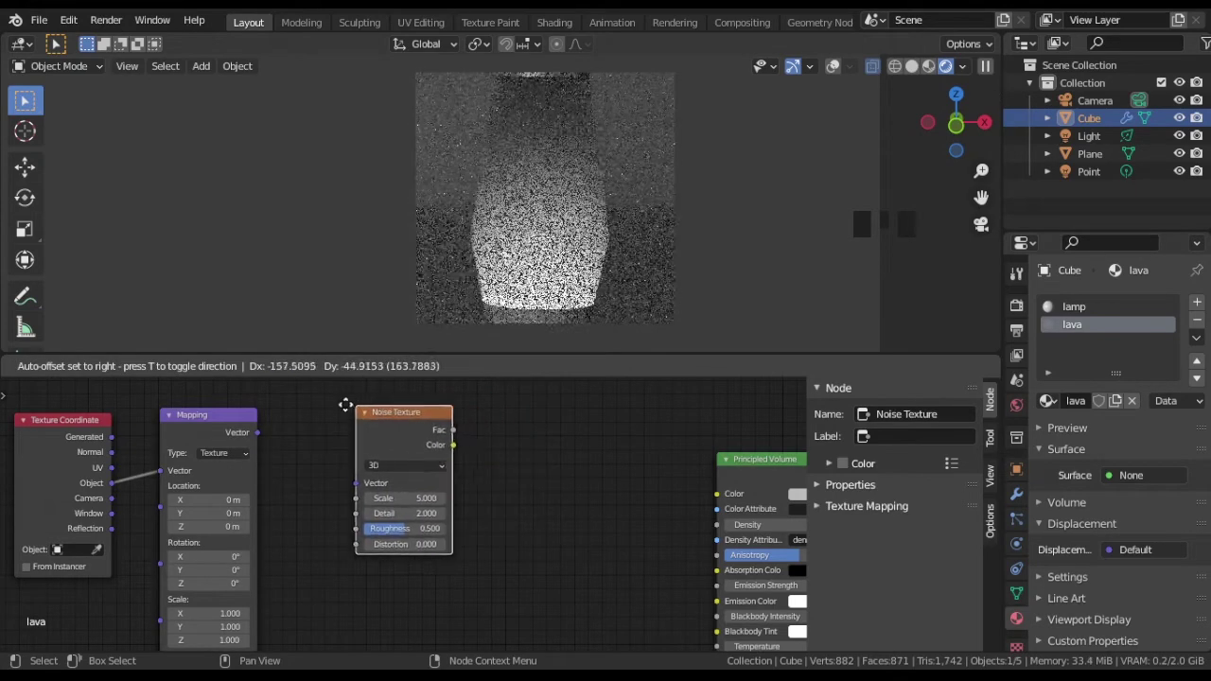
left_click_drag(270, 445, 529, 494)
left_click_drag(529, 495, 491, 506)
Step: Convert the noise colour with RGB to BW and drive the volume Density from it
key("shift+a")
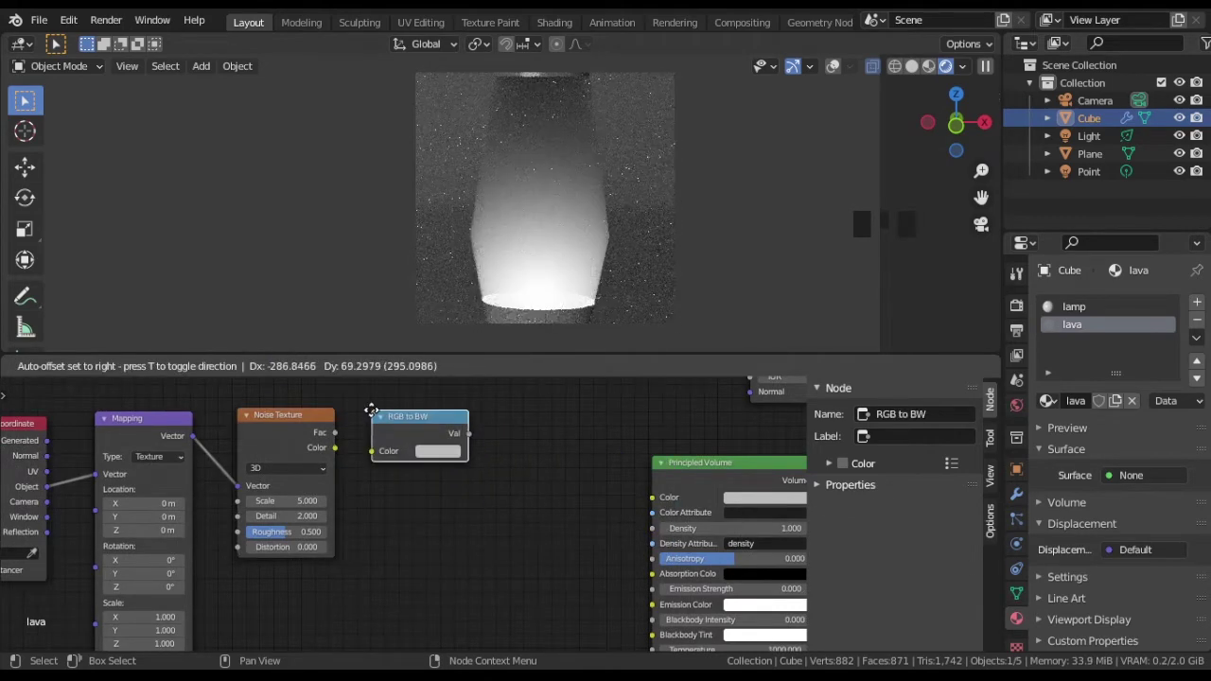
left_click(349, 460)
left_click_drag(547, 486, 280, 441)
left_click_drag(280, 441, 265, 538)
left_click_drag(265, 538, 456, 536)
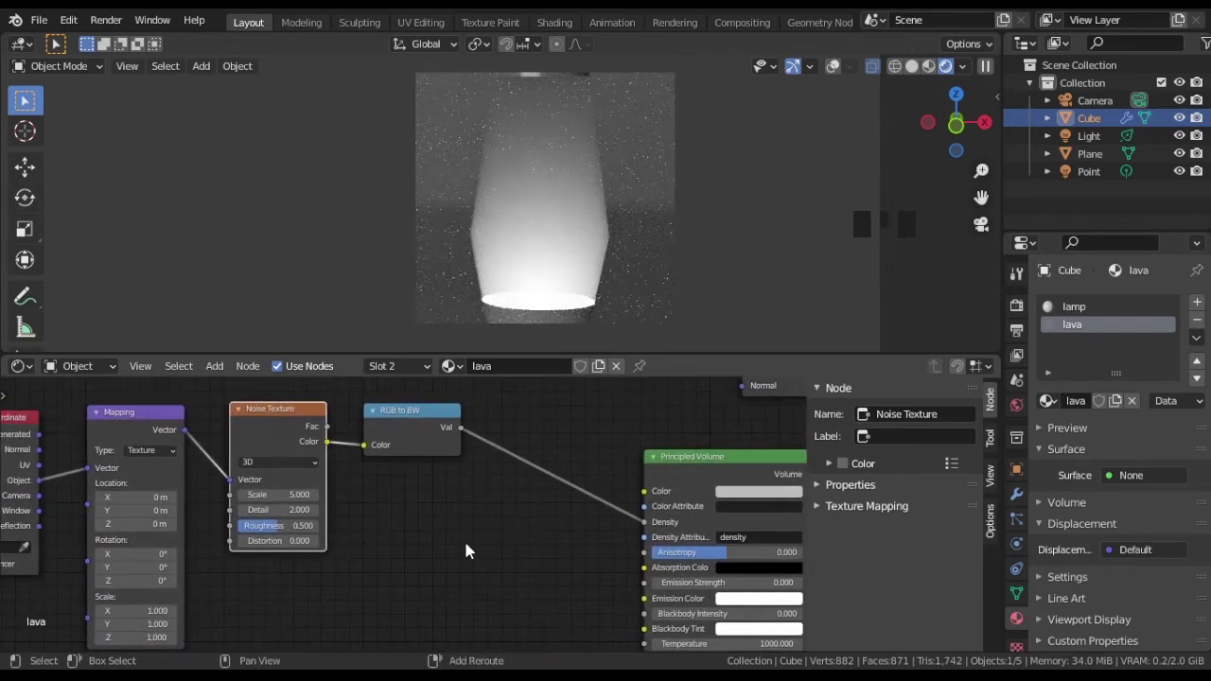
Step: Insert a ColorRamp before Density and slide its black stop inward to tighten the pattern
key("shift+a")
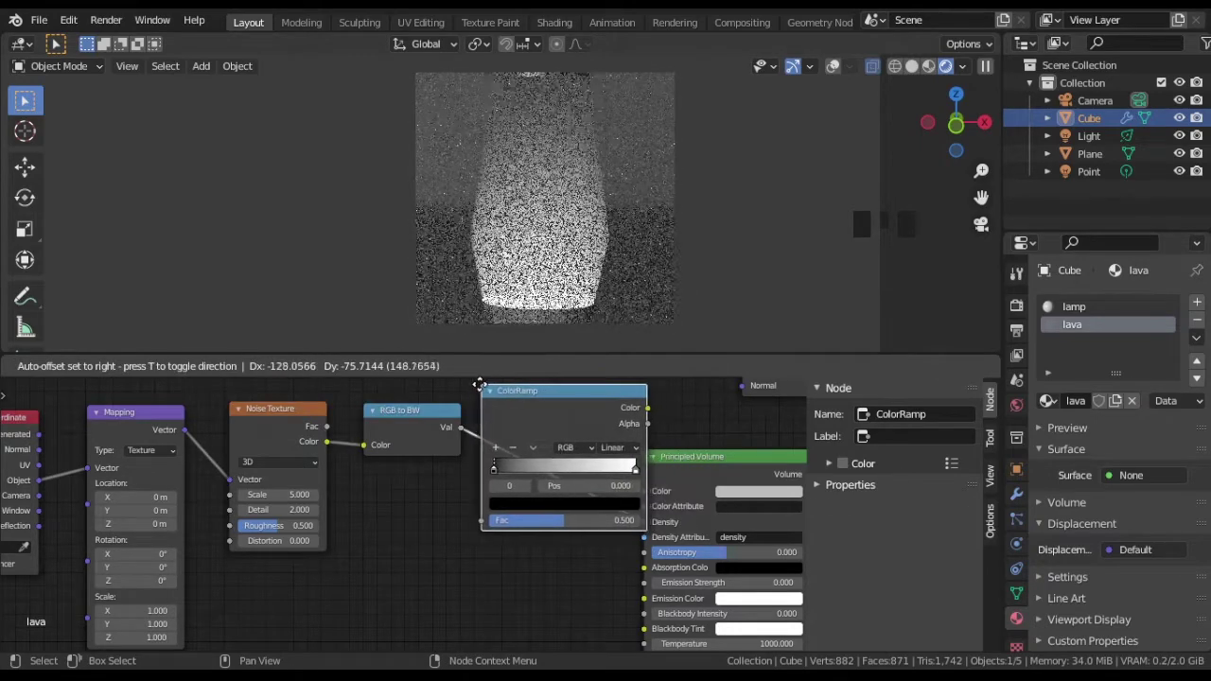
left_click_drag(643, 581, 622, 490)
left_click_drag(622, 491, 527, 487)
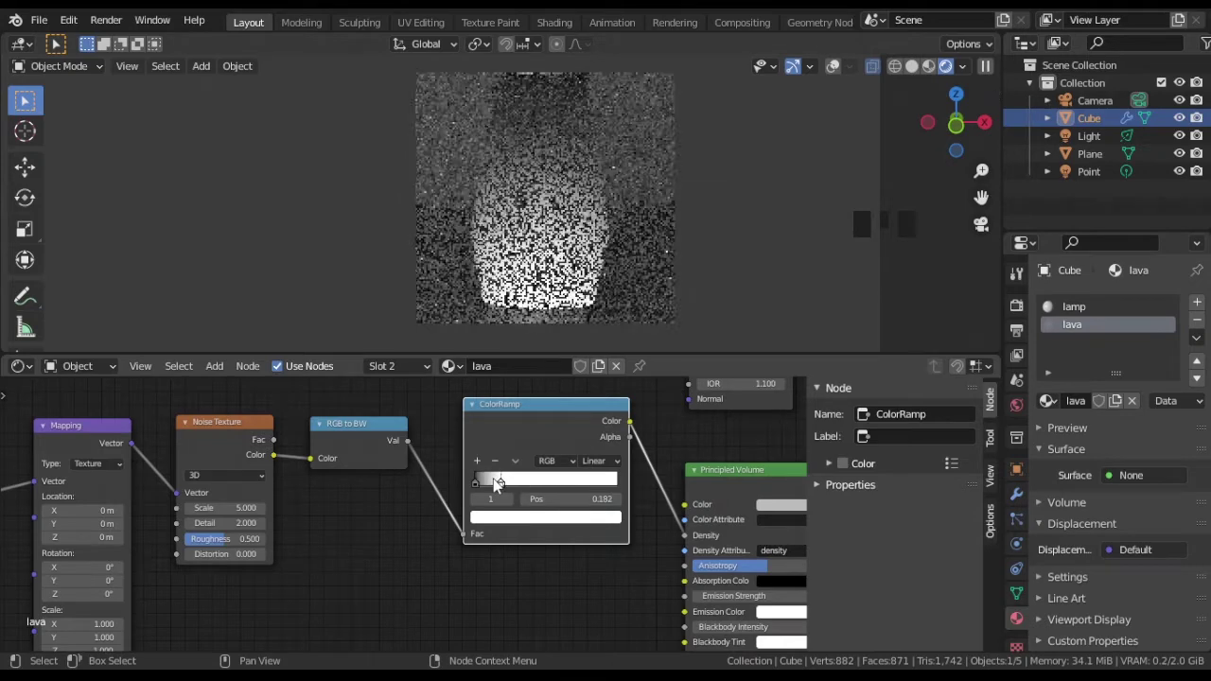
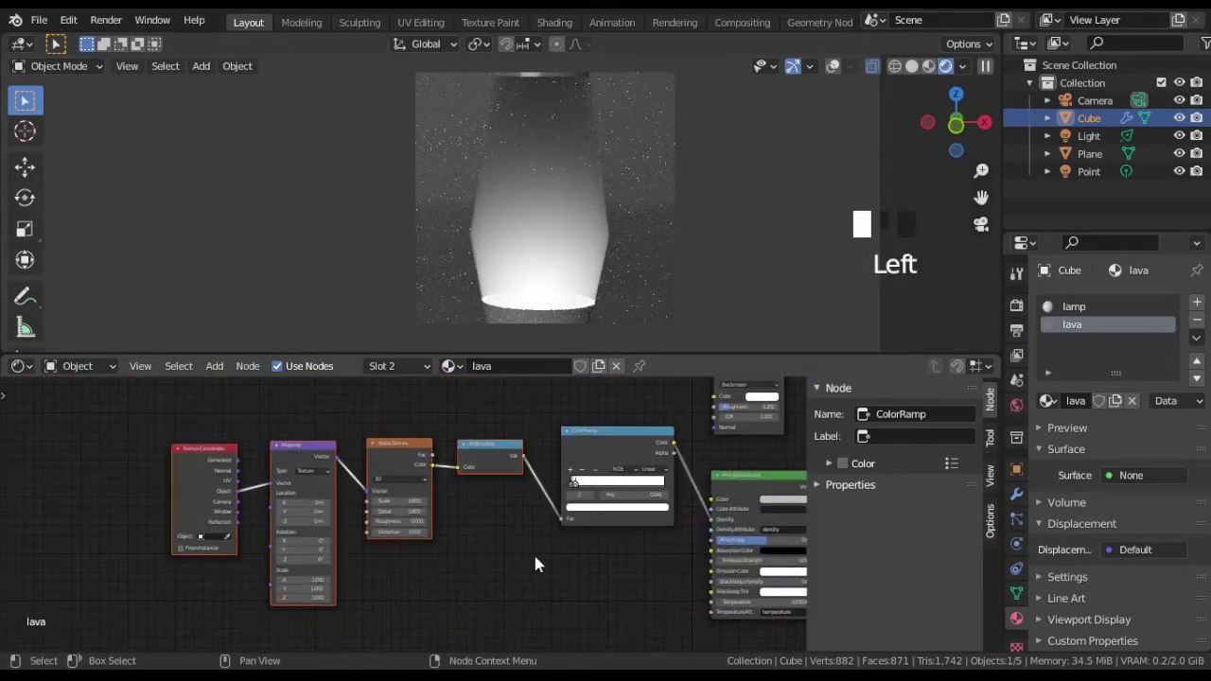
Step: Insert a second ColorRamp after RGB to BW with its white-to-black boundary at 0.300
key("g")
left_click_drag(498, 575, 511, 575)
key("shift+a")
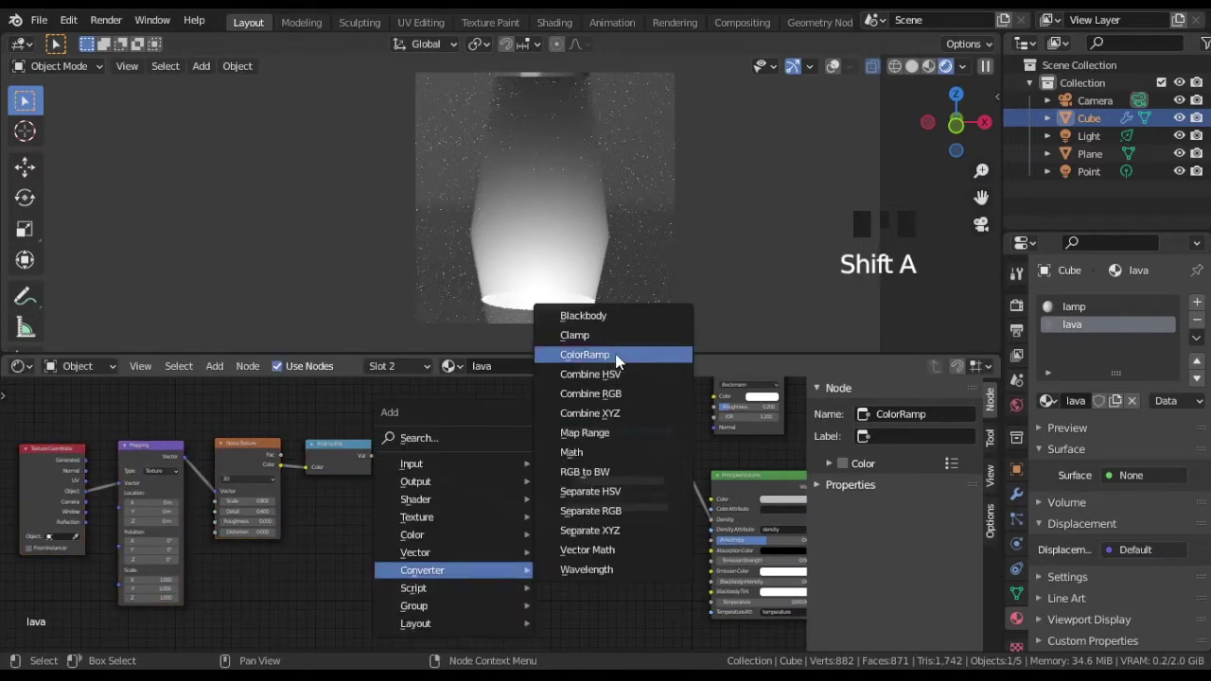
scroll("up", 3)
middle_click(559, 534)
left_click_drag(447, 484, 506, 486)
left_click(496, 485)
left_click_drag(615, 486, 479, 485)
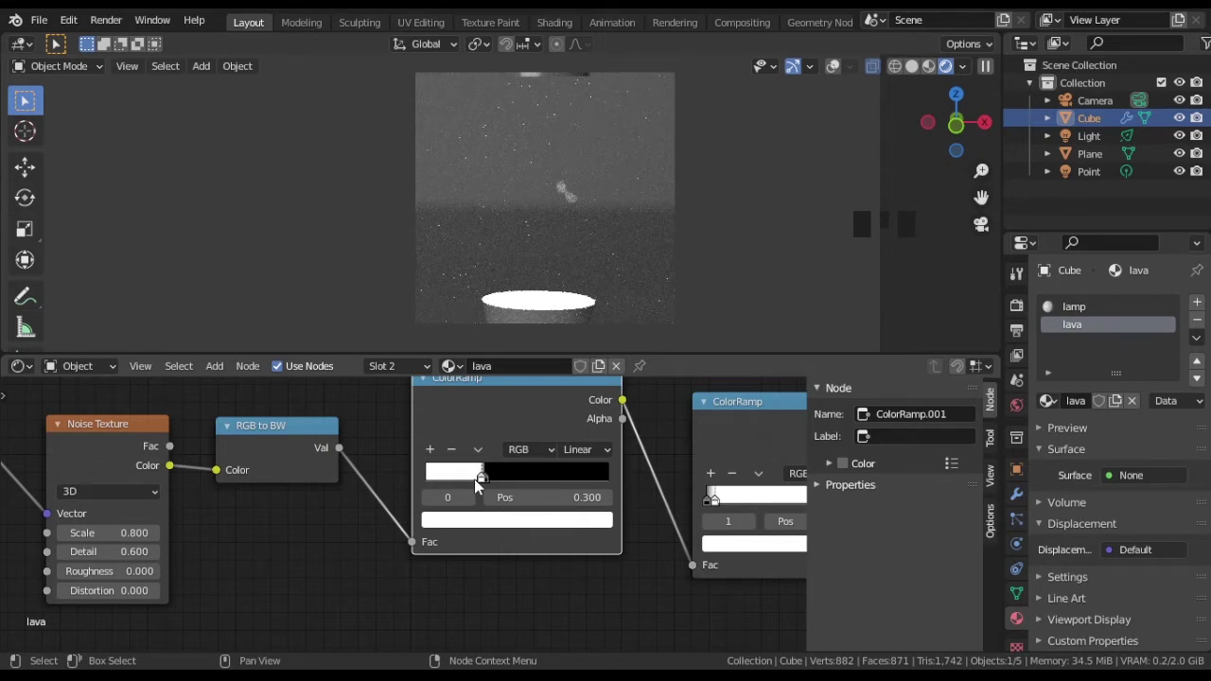
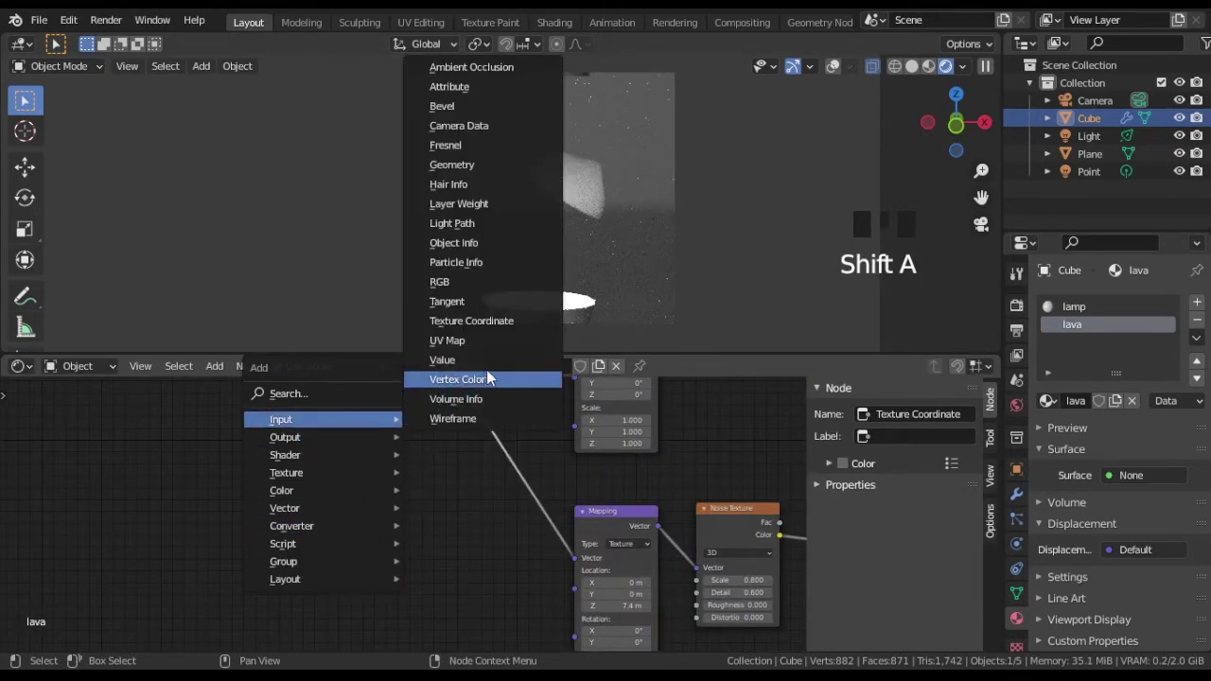
Step: Add a Combine XYZ node and link it into the Mapping node's Location
left_click_drag(440, 497, 361, 544)
key("shift+a")
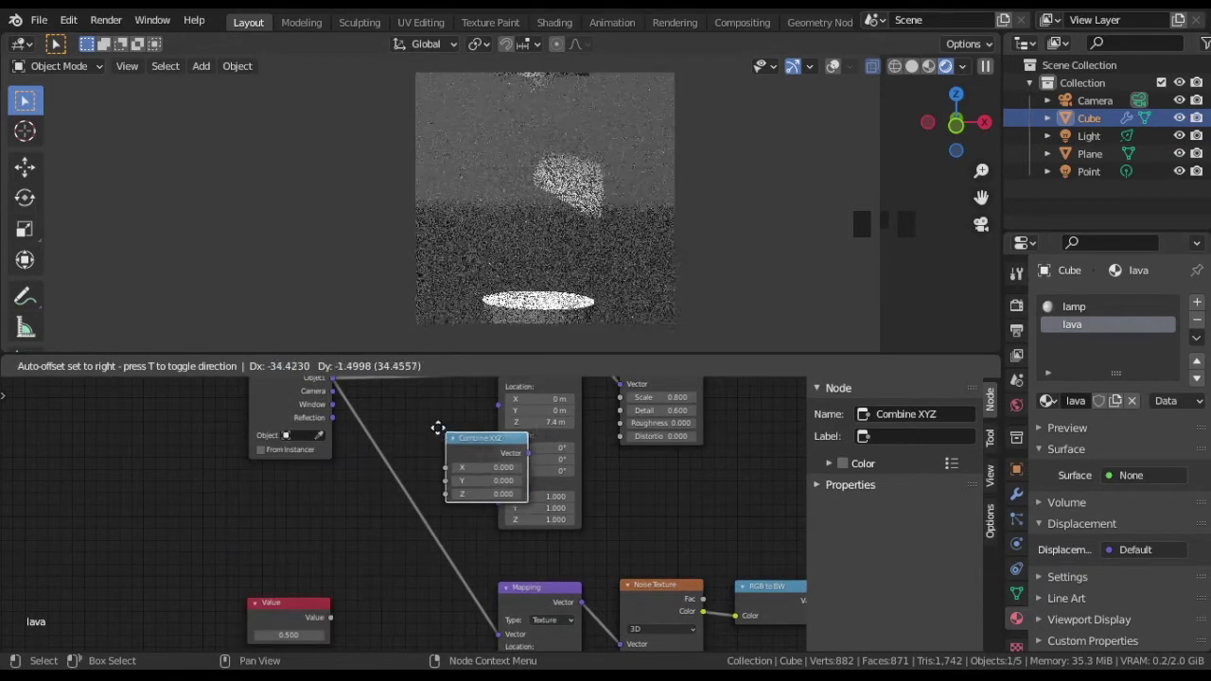
left_click_drag(490, 412, 395, 466)
left_click_drag(431, 396, 538, 518)
middle_click(539, 518)
Step: Feed a 0.5 Value node into Combine XYZ's Z input to control vertical position
key("shift+d")
left_click_drag(485, 508, 396, 523)
left_click_drag(396, 522, 361, 510)
key("g")
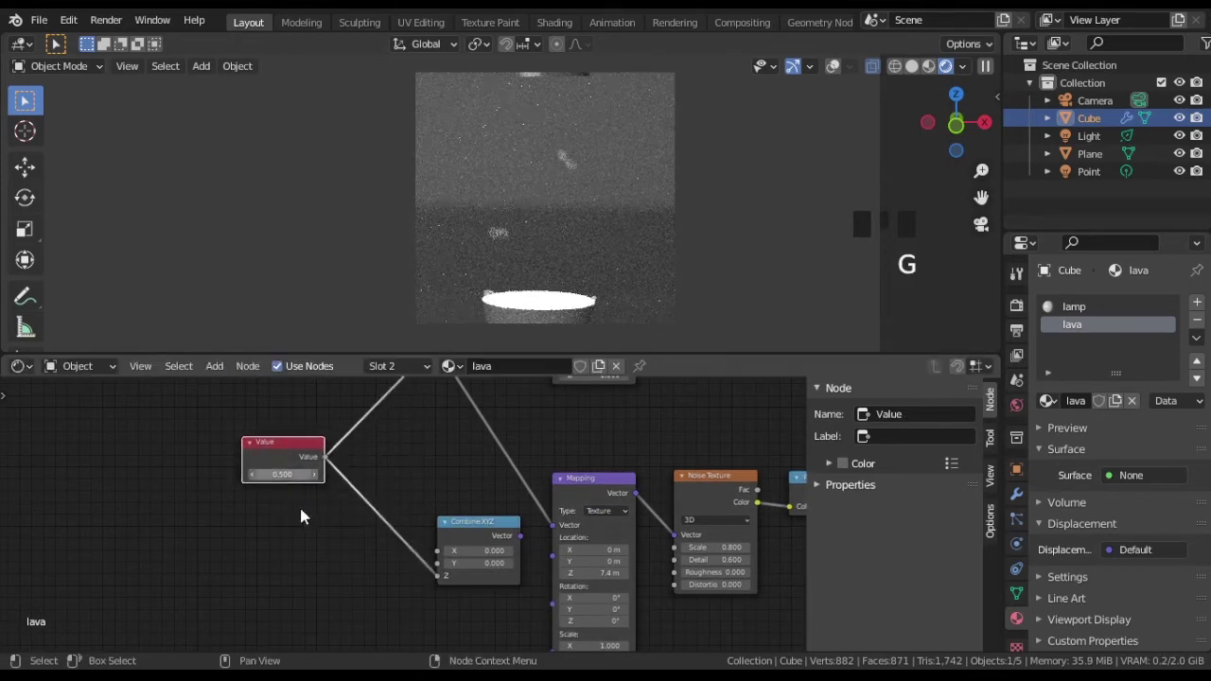
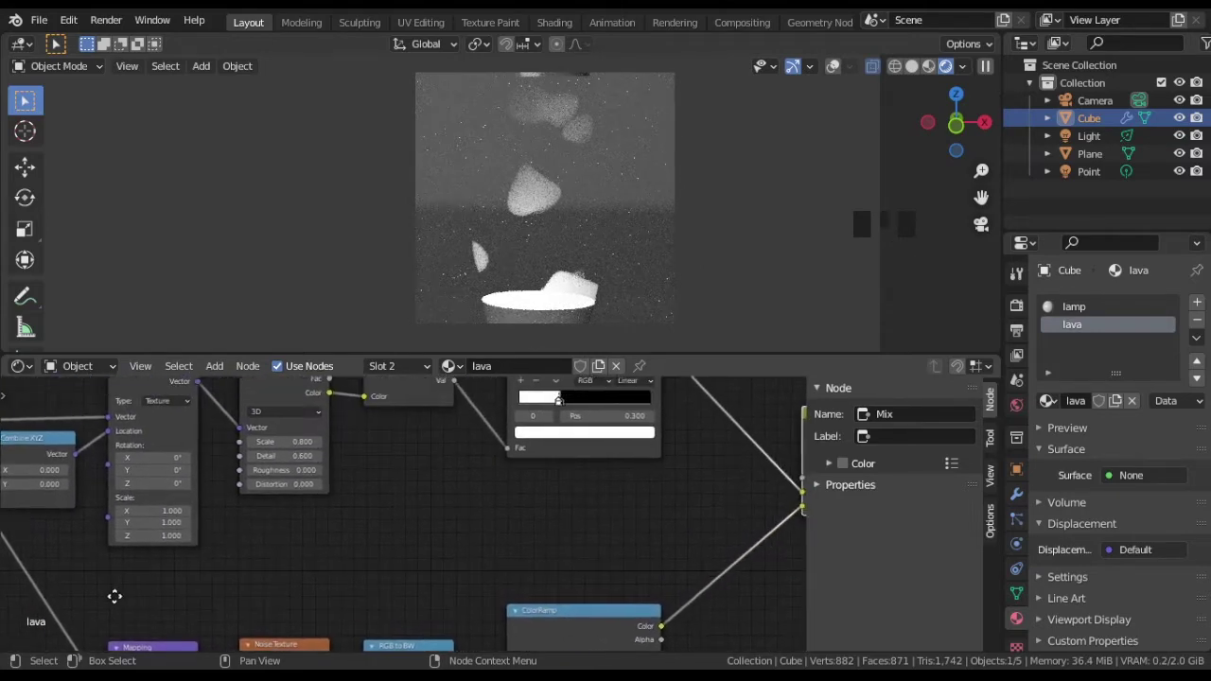
Step: Blend both ColorRamp blob patterns through a MixRGB node and route the result into volume Density
scroll("up", 3)
left_click_drag(485, 439, 652, 491)
key("ctrl+z")
scroll("down", 3)
left_click_drag(719, 544, 608, 513)
scroll("down", 3)
left_click_drag(672, 537, 479, 606)
key("g")
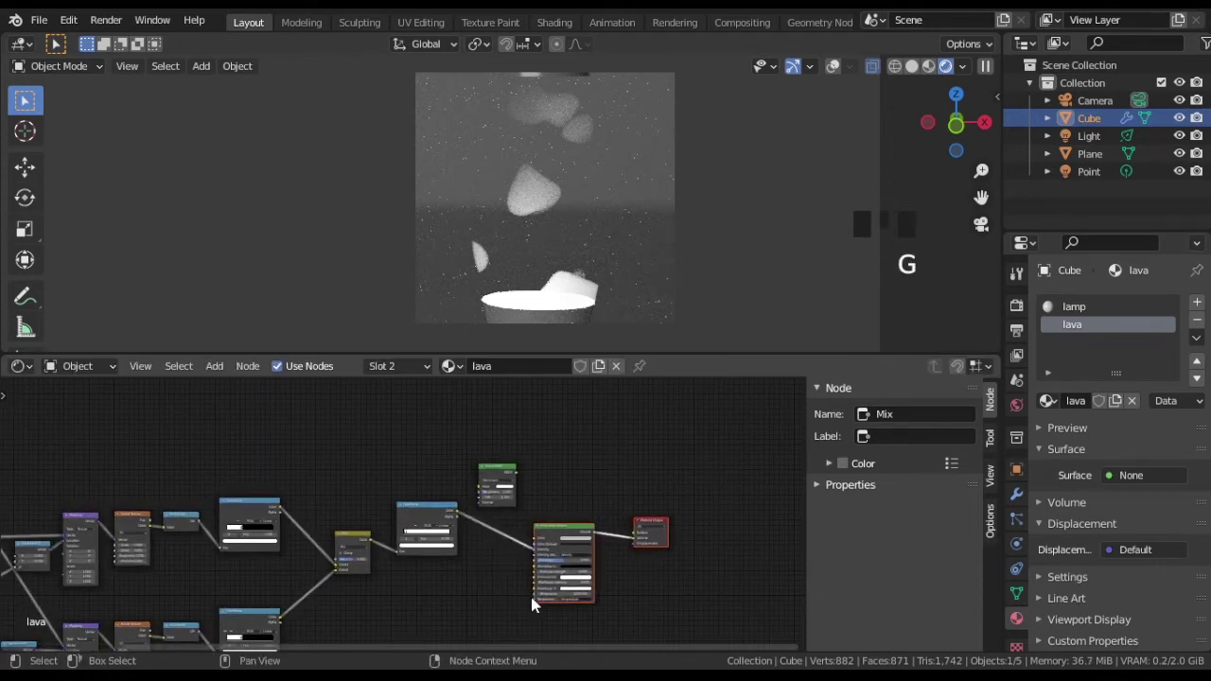
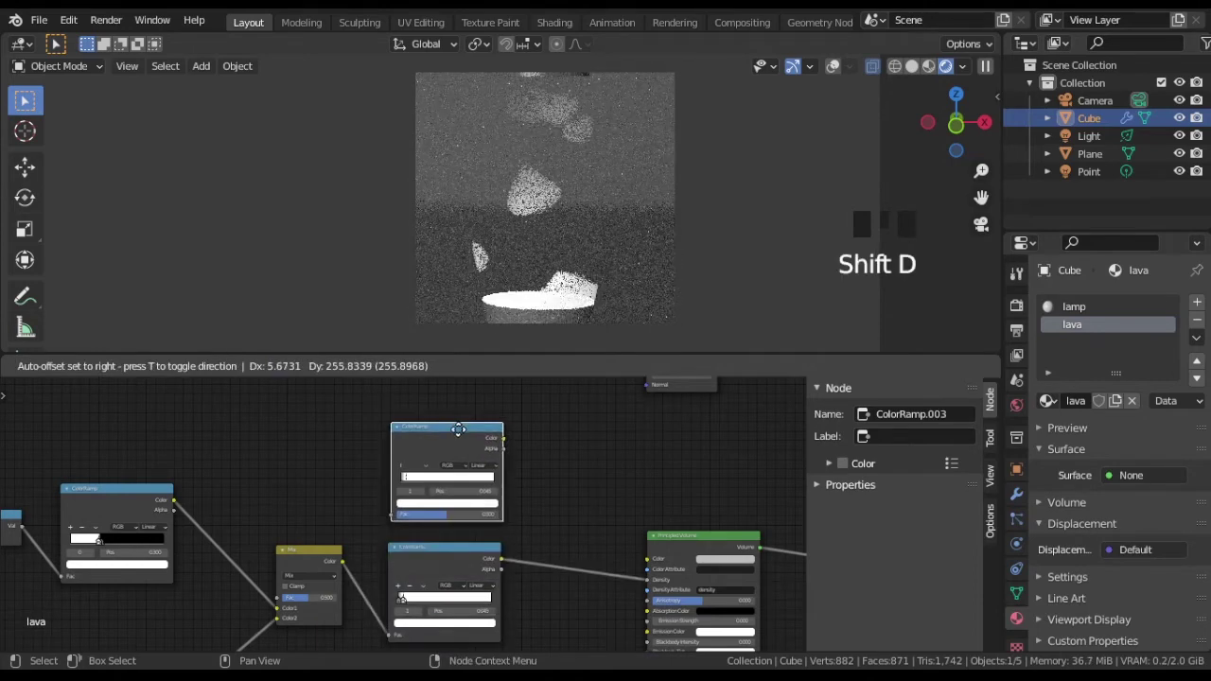
Step: Place a new ColorRamp above the mix and set its first stop to saturated orange
scroll("up", 3)
left_click_drag(336, 573, 363, 491)
scroll("up", 3)
scroll("up", 3)
left_click(399, 468)
left_click_drag(400, 464, 454, 502)
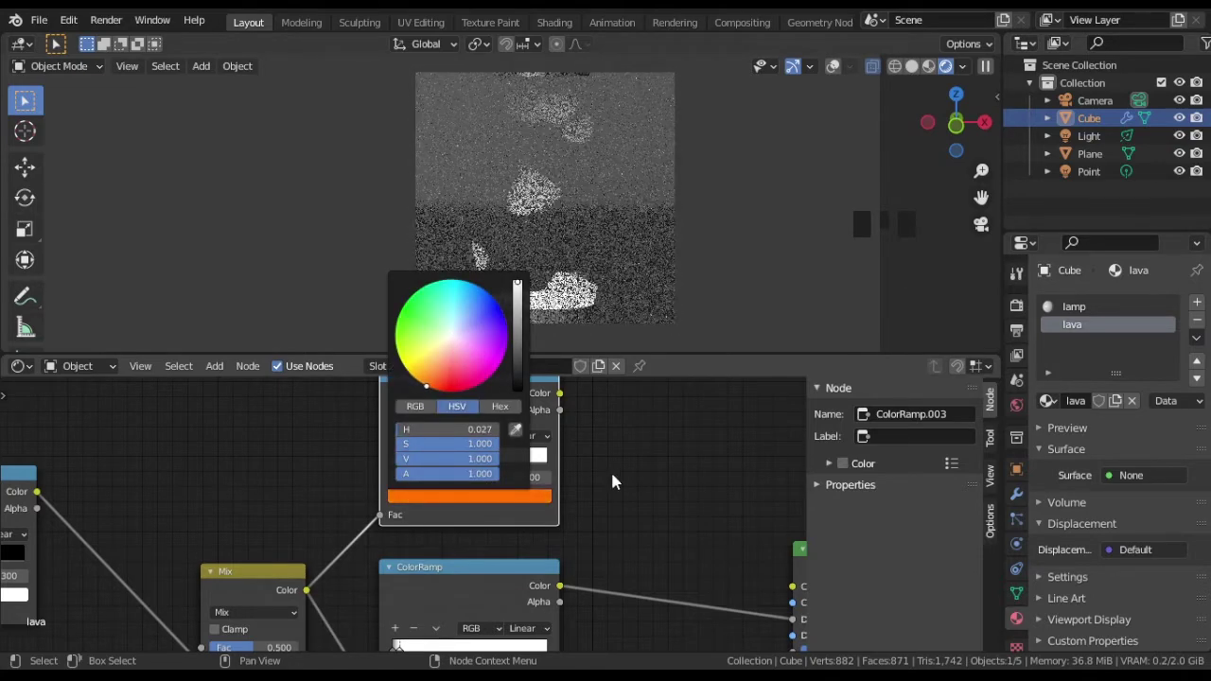
Step: Link the orange ColorRamp into the Principled Volume's Color input
left_click_drag(659, 509, 322, 407)
left_click_drag(322, 407, 396, 543)
middle_click(395, 544)
scroll("up", 3)
left_click_drag(385, 484, 634, 503)
scroll("down", 3)
scroll("down", 3)
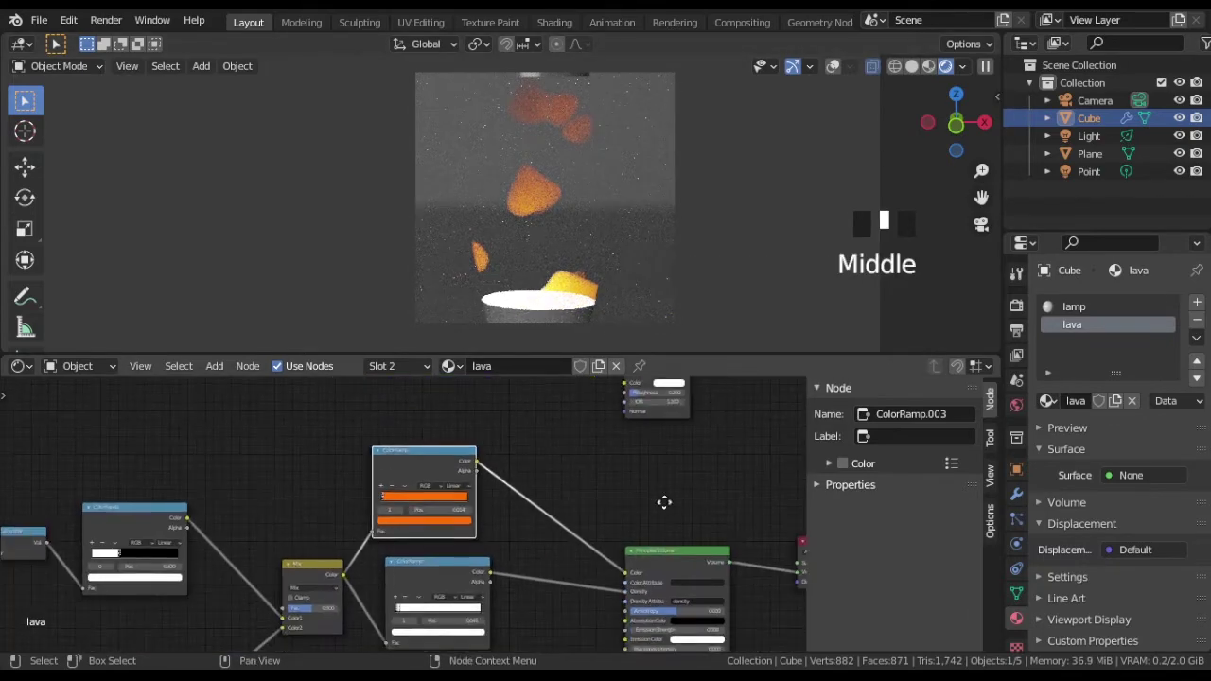
Step: Add a Glass BSDF above the output and connect it to the Surface socket
left_click(447, 401)
key("g")
scroll("up", 3)
left_click_drag(639, 561, 448, 410)
left_click_drag(448, 410, 547, 471)
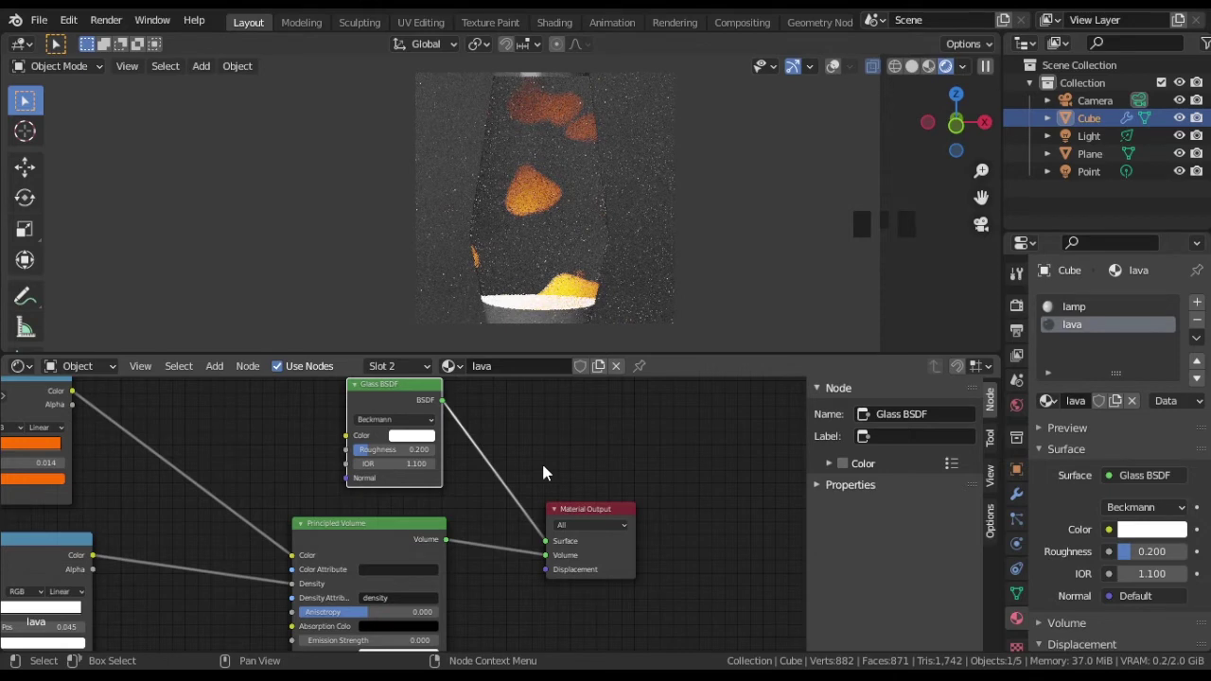
Step: Cut the Glass BSDF link to Surface, compare, and leave the material volume-only
left_click_drag(546, 546, 833, 314)
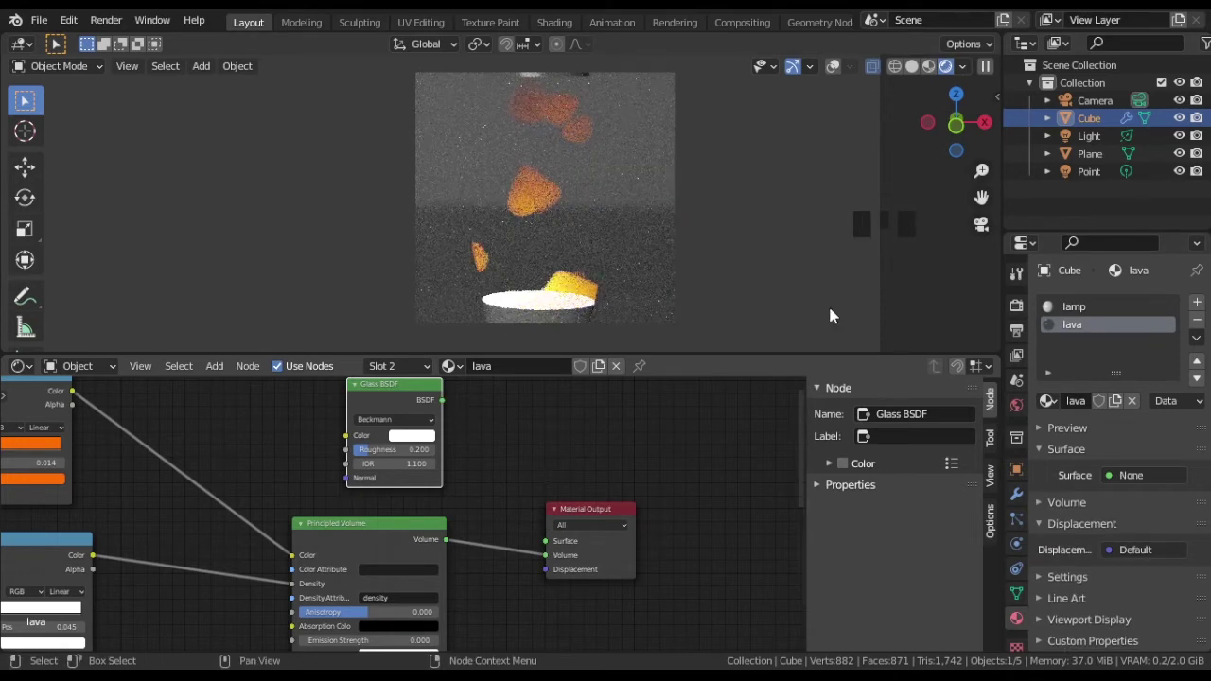
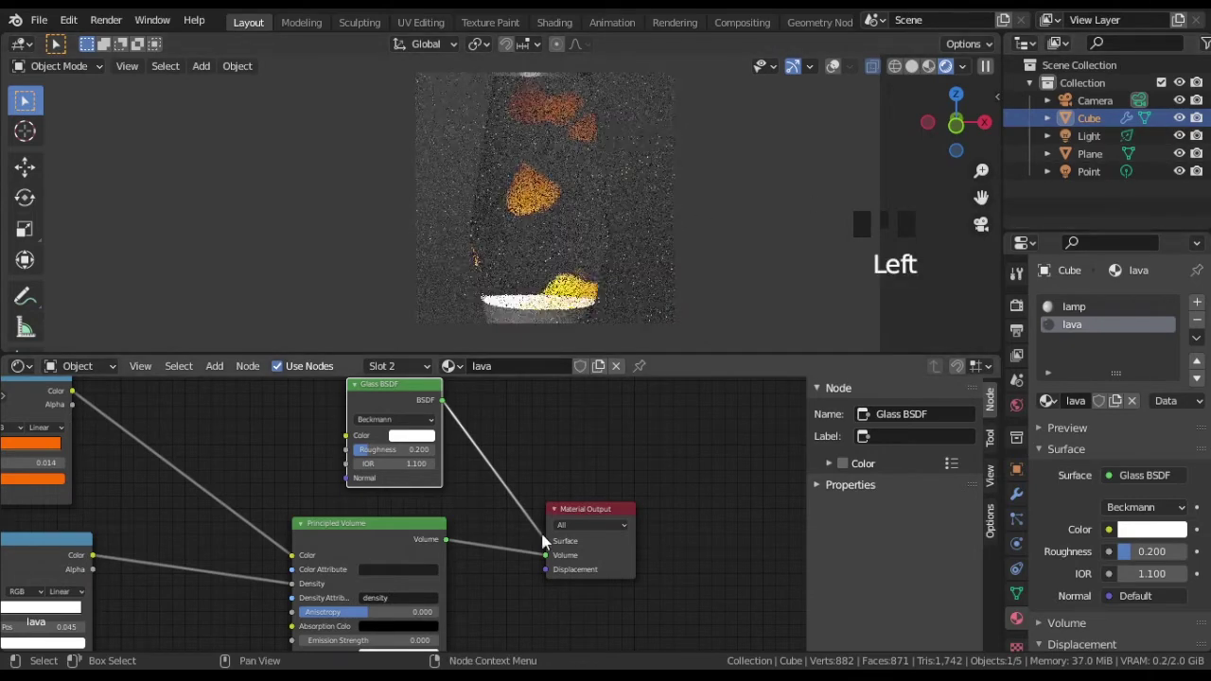
left_click_drag(556, 547, 522, 486)
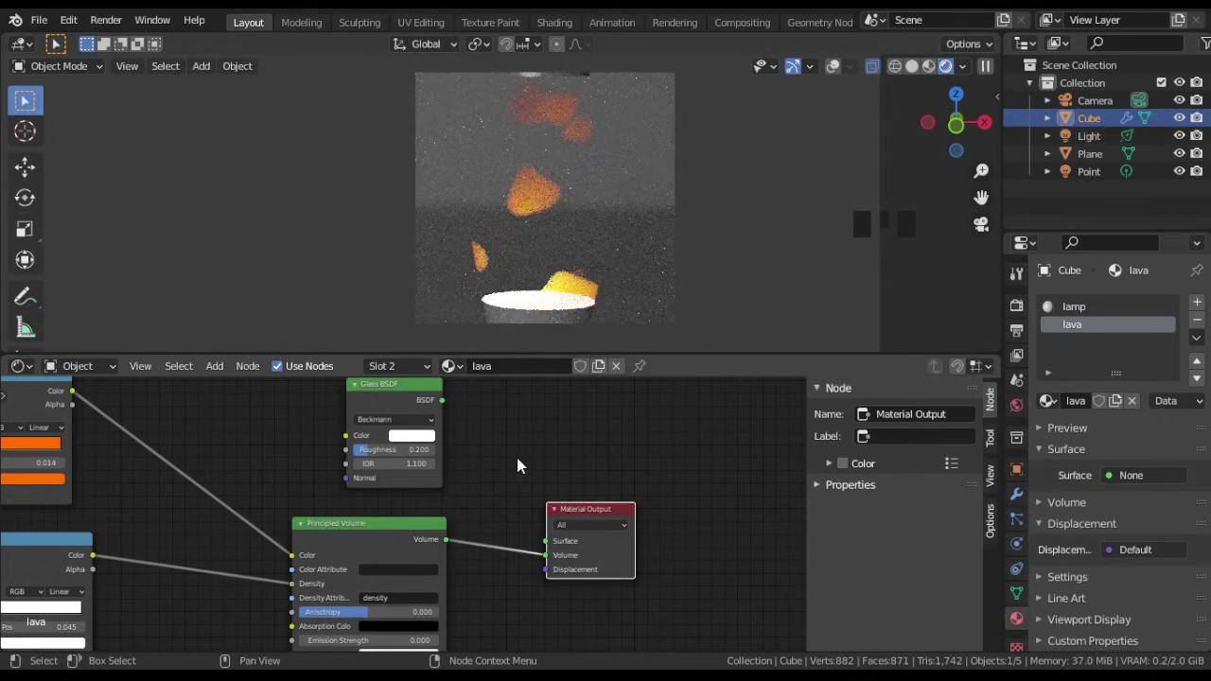
scroll("down", 3)
left_click_drag(293, 449, 344, 562)
left_click(344, 562)
Step: Rearrange the node tree to make room for a new vector node
key("g")
middle_click(476, 429)
scroll("up", 3)
left_click_drag(481, 476, 462, 473)
key("shift+a")
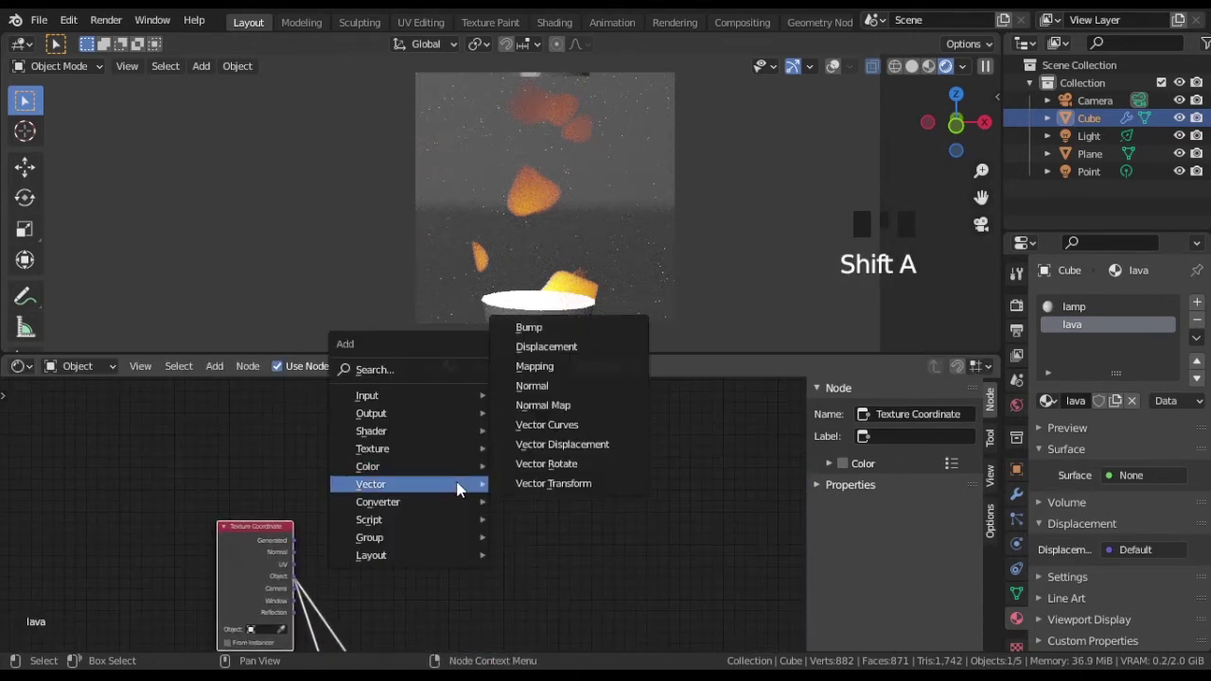
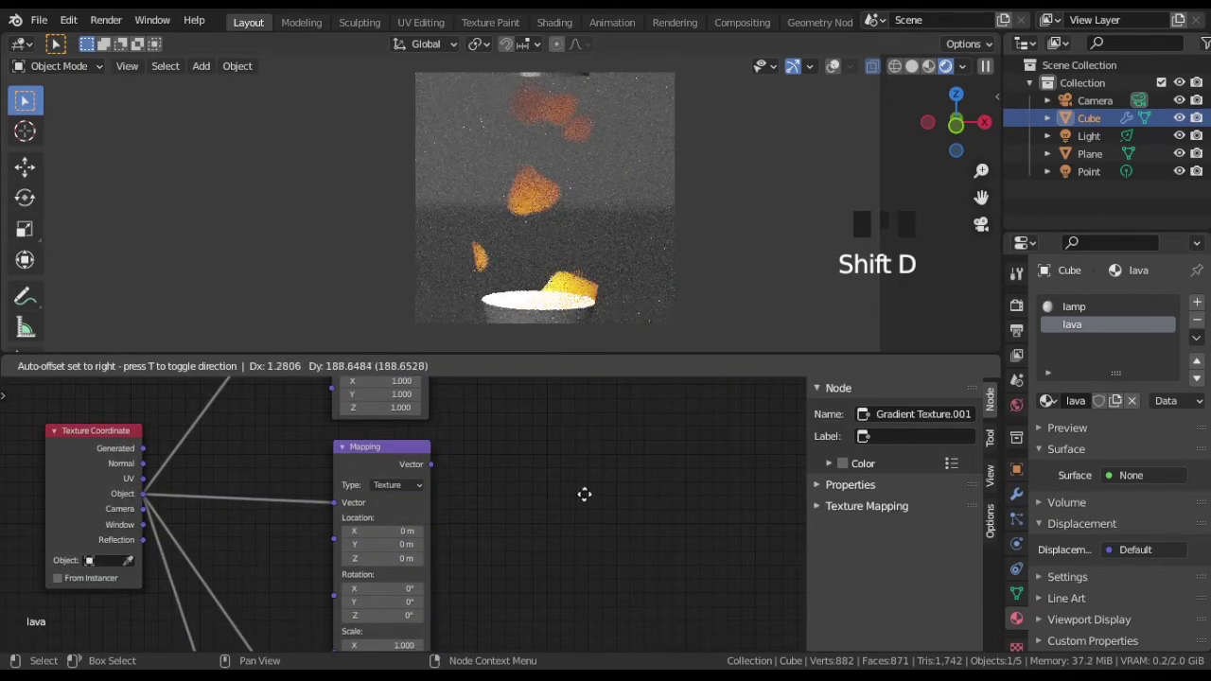
Step: Add a Mapping node from Object coordinates feeding a spherical Gradient Texture
middle_click(607, 464)
scroll("down", 3)
left_click_drag(589, 541, 520, 415)
left_click_drag(520, 414, 572, 404)
key("g")
middle_click(571, 598)
scroll("up", 3)
left_click_drag(446, 502, 670, 474)
left_click_drag(669, 474, 419, 485)
left_click_drag(419, 484, 465, 518)
Step: Add a Mix node combining the spherical gradient with the first blob chain
key("shift+a")
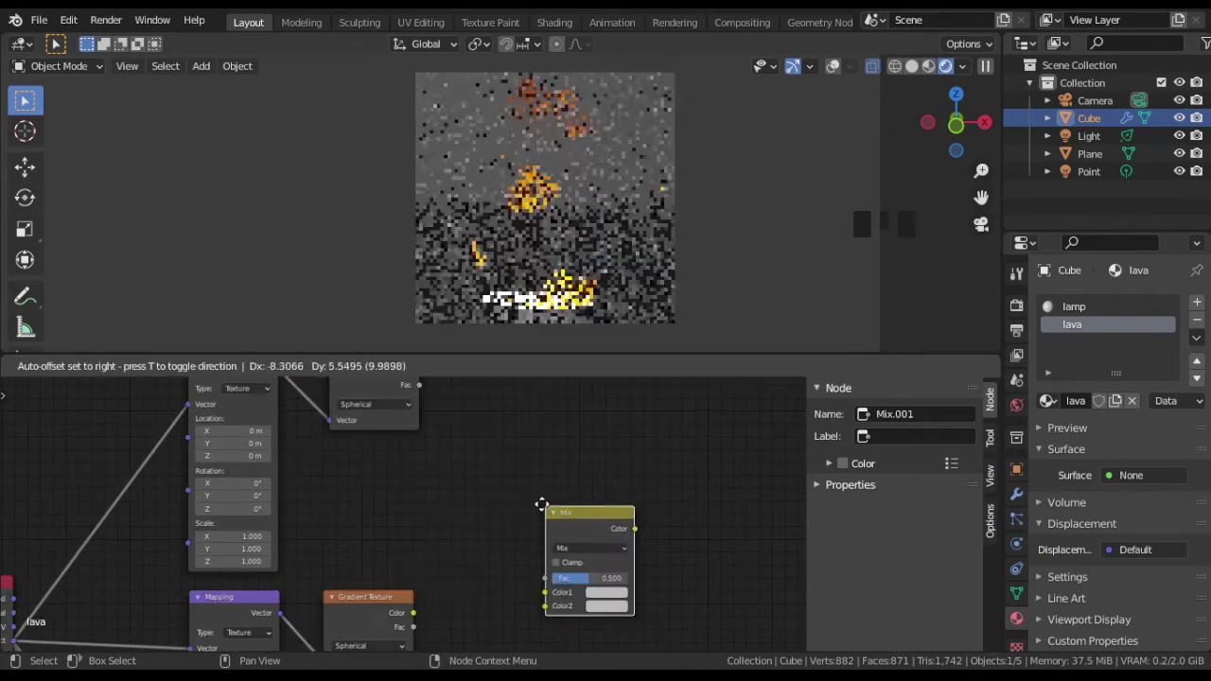
left_click_drag(459, 431, 441, 406)
left_click(441, 406)
left_click_drag(434, 632, 690, 595)
scroll("down", 3)
left_click_drag(697, 588, 390, 423)
left_click(390, 423)
key("g")
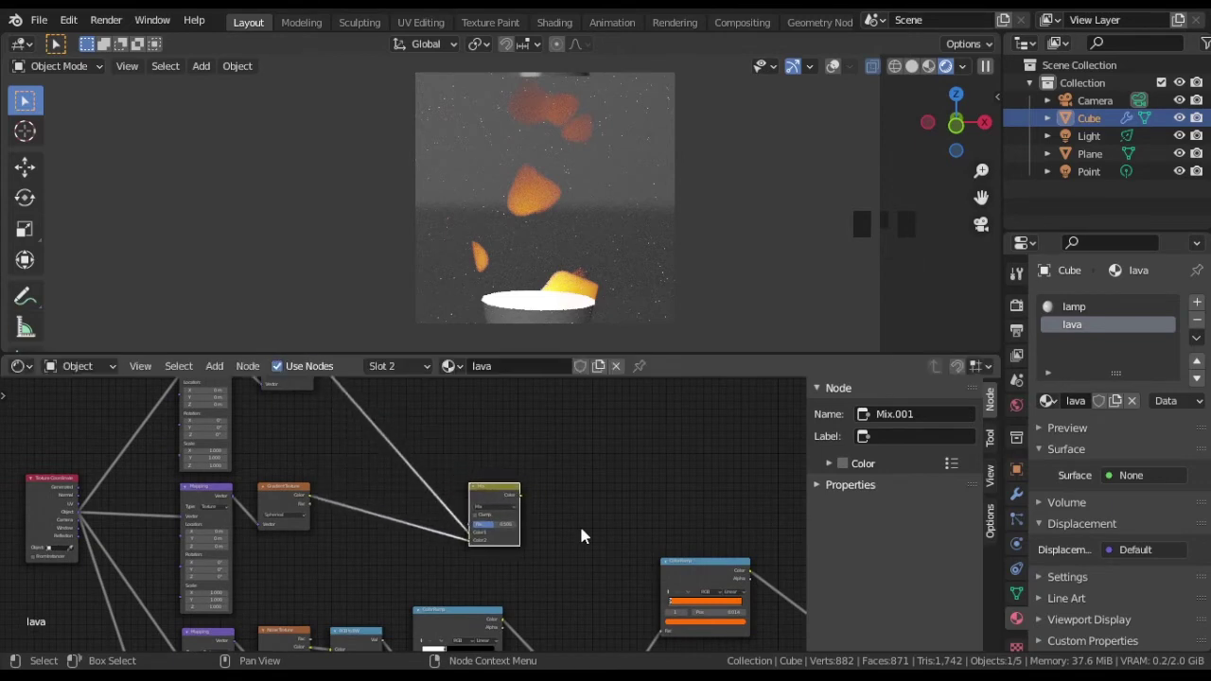
left_click_drag(615, 588, 562, 479)
left_click(562, 479)
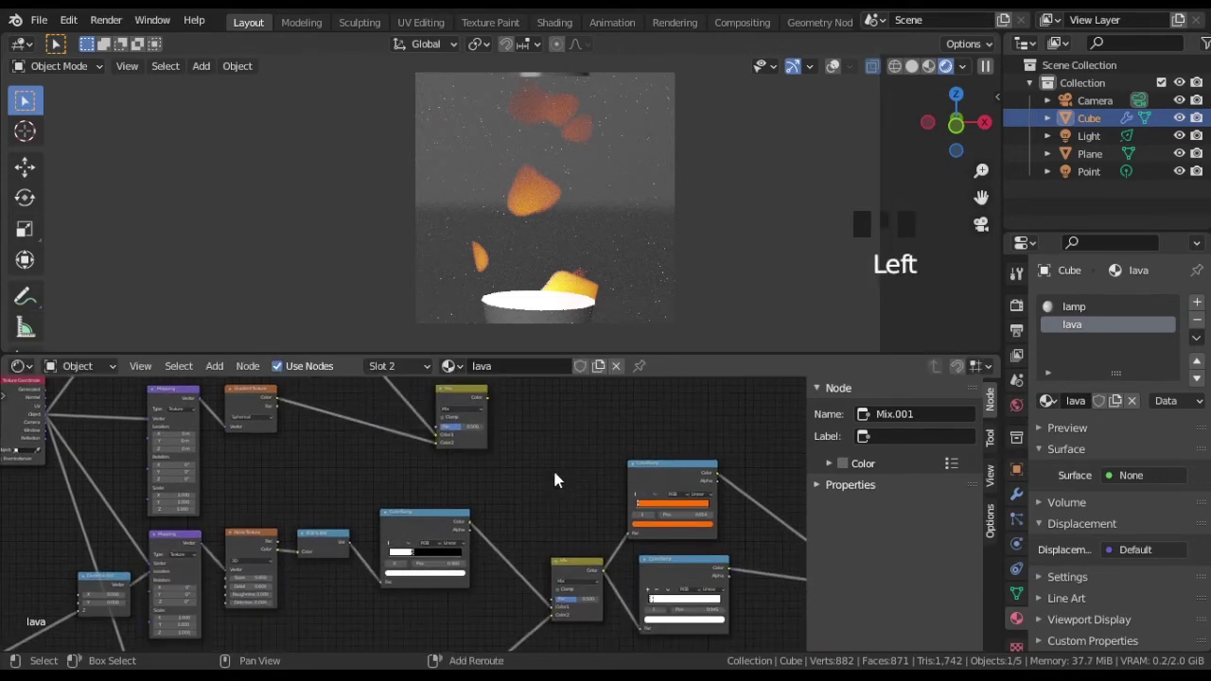
Step: Add a second Mix node and wire the gradient into the other blob chain
key("shift+a")
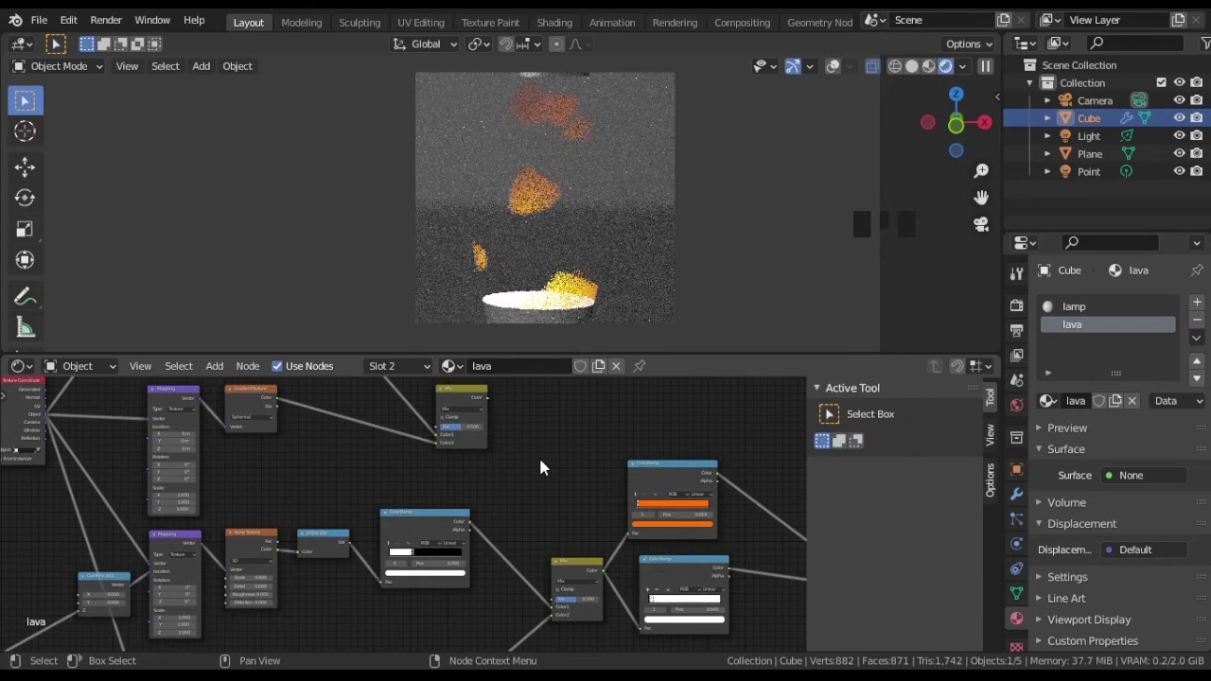
key("shift+a")
left_click(589, 568)
key("g")
left_click_drag(496, 406, 587, 556)
scroll("up", 3)
middle_click(596, 558)
left_click_drag(531, 550, 640, 532)
left_click_drag(640, 532, 461, 422)
left_click_drag(461, 422, 474, 433)
Step: Route the mix results into the density colour ramps, with the gradient raised 0.3 m
left_click_drag(460, 420, 660, 506)
scroll("down", 3)
left_click_drag(555, 489, 490, 586)
key("g")
middle_click(238, 447)
scroll("up", 3)
left_click_drag(461, 454, 492, 595)
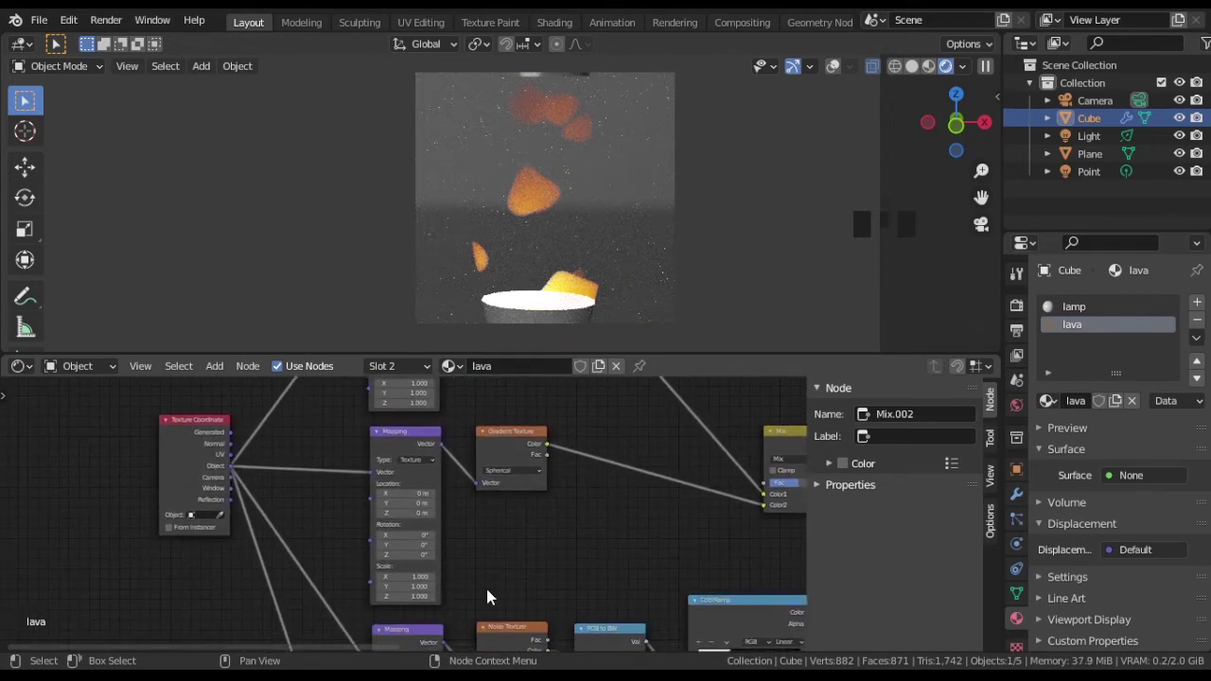
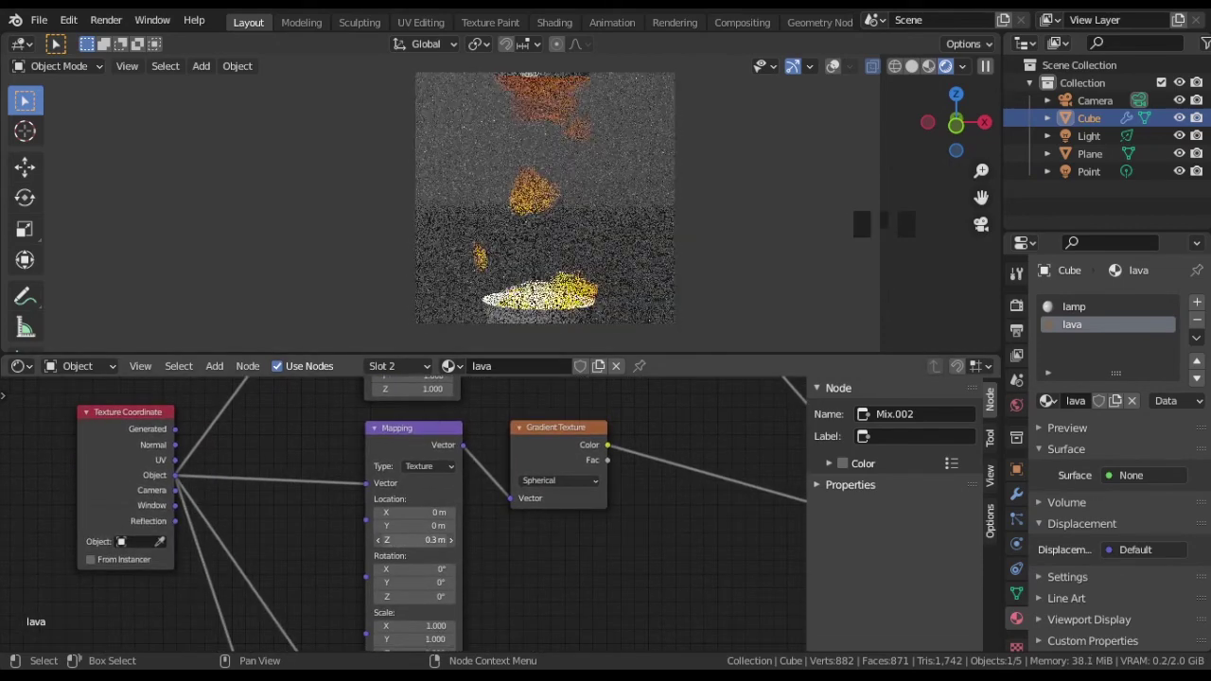
left_click_drag(462, 548, 702, 485)
scroll("down", 3)
left_click_drag(551, 592, 848, 286)
left_click_drag(733, 452, 503, 444)
left_click(503, 444)
key("ctrl+b")
scroll("down", 3)
key("ctrl+b")
left_click_drag(1084, 312, 1153, 563)
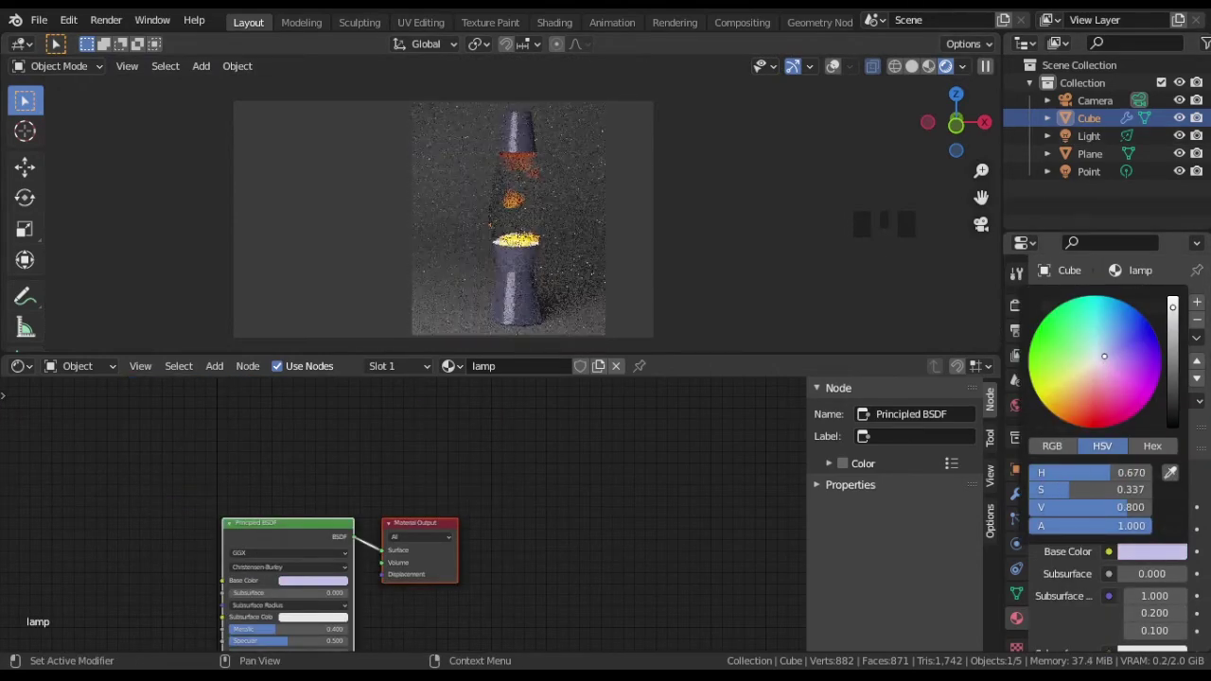
Step: Set the lamp material's Principled BSDF Base Color to red in the colour picker
left_click_drag(1099, 164, 1145, 415)
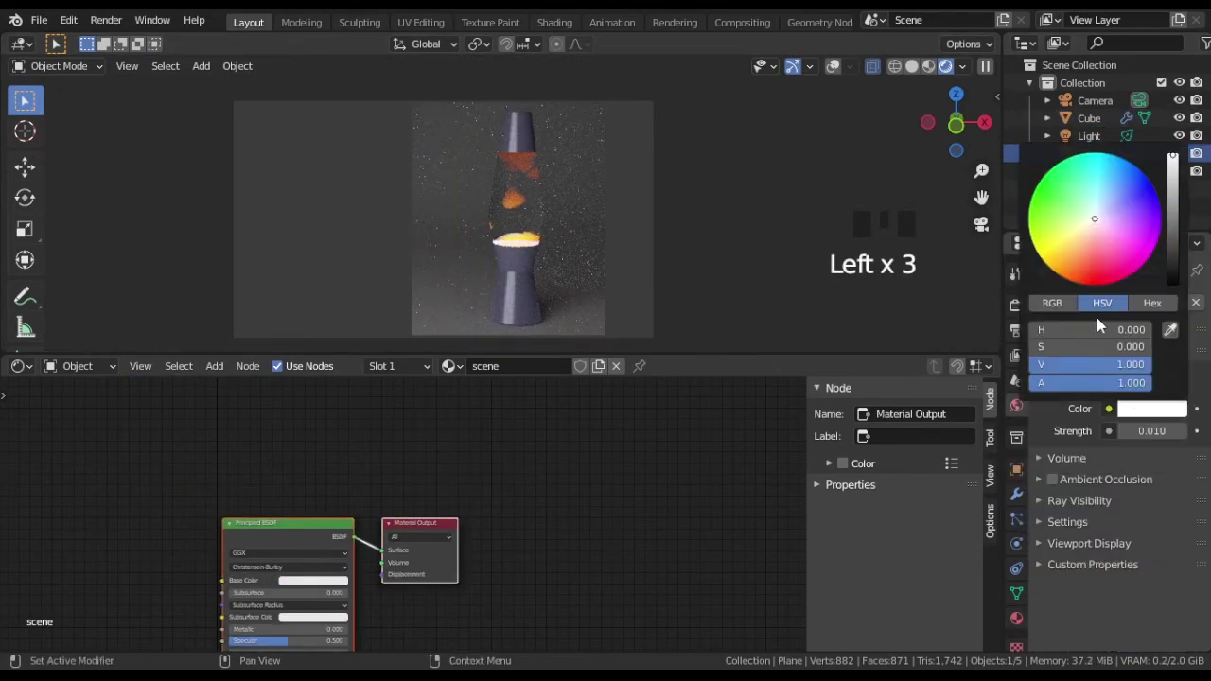
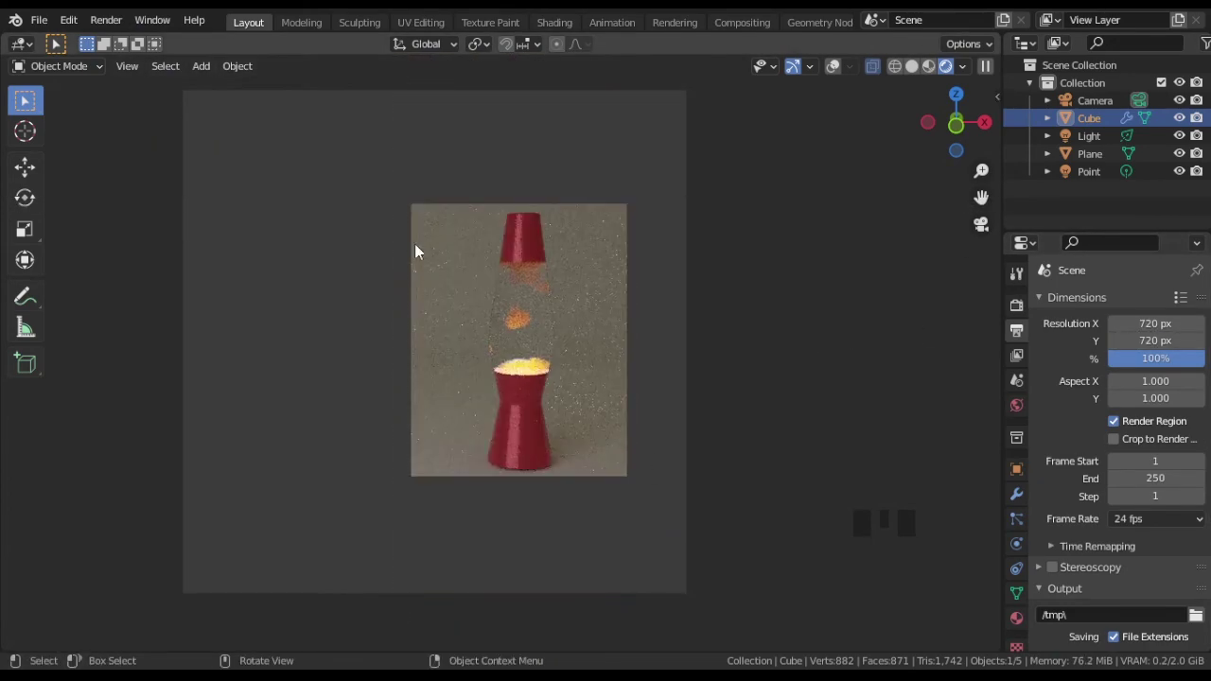
Step: Draw a render region around the lamp for the final 720×720 render
left_click_drag(183, 222, 146, 213)
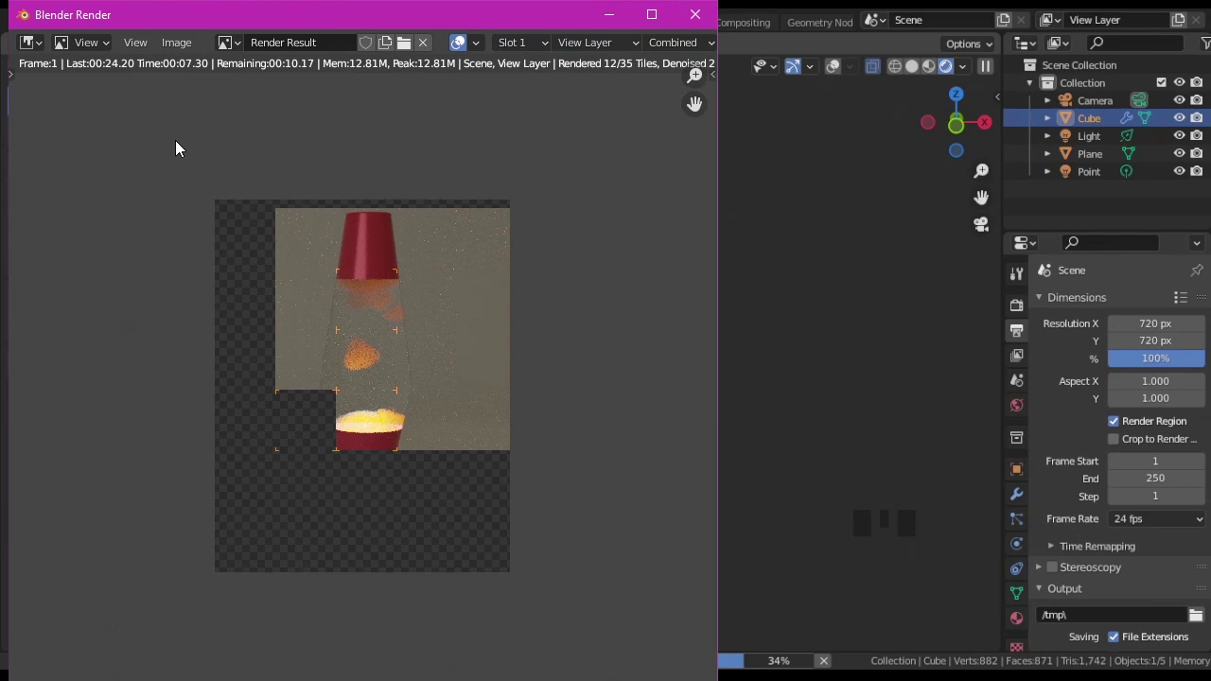